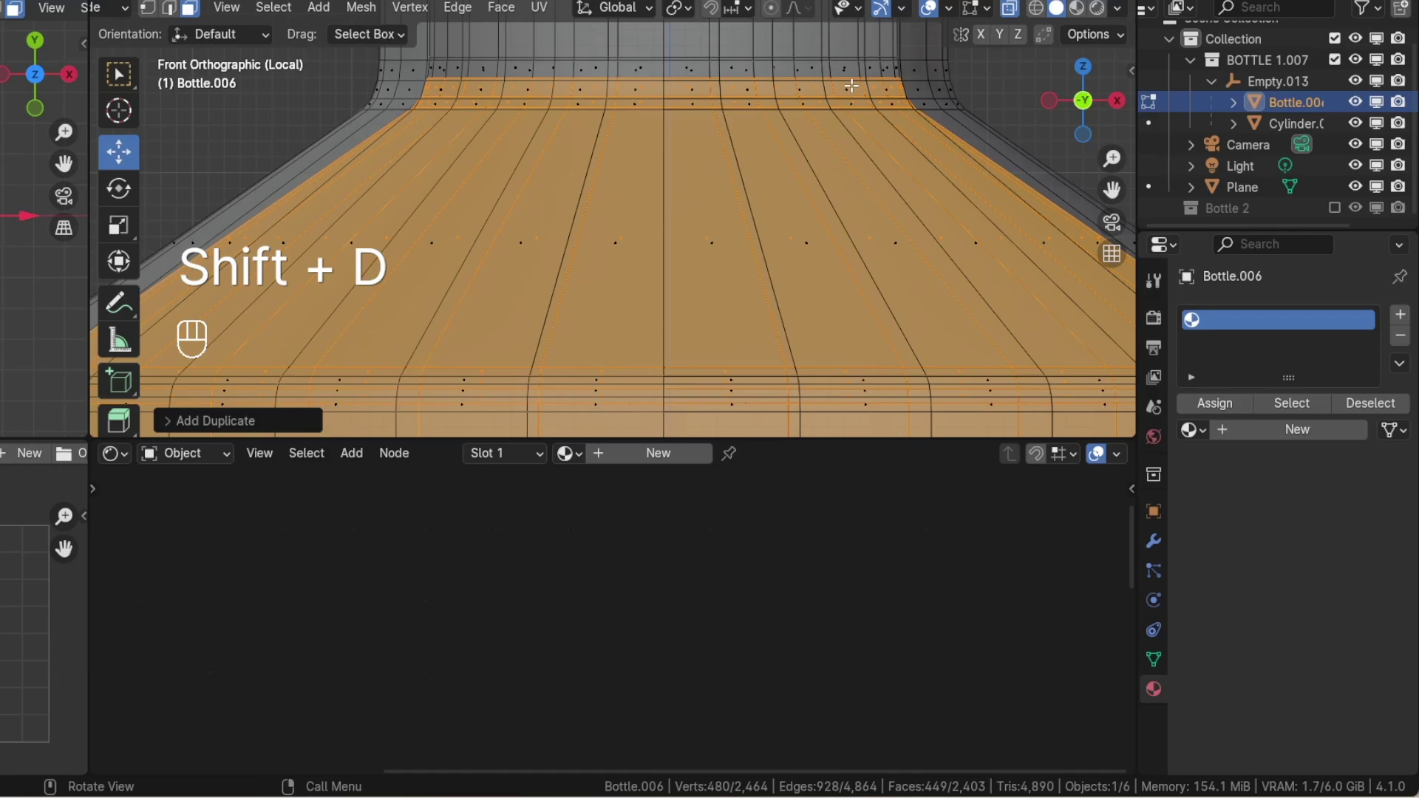
- Separate the duplicated bottle mesh into its own object and select the new Bottle.001
key(p)
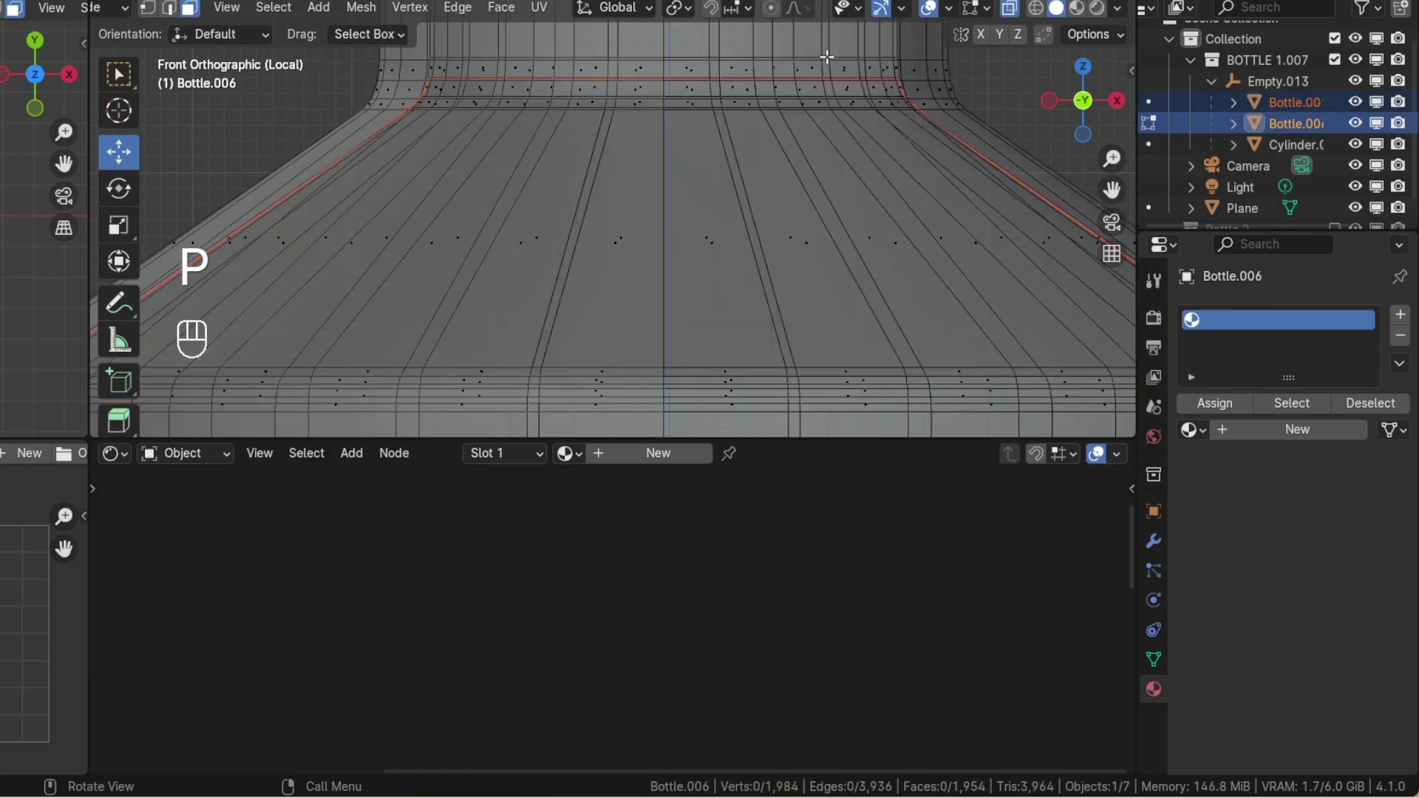
key(Tab)
click(681, 181)
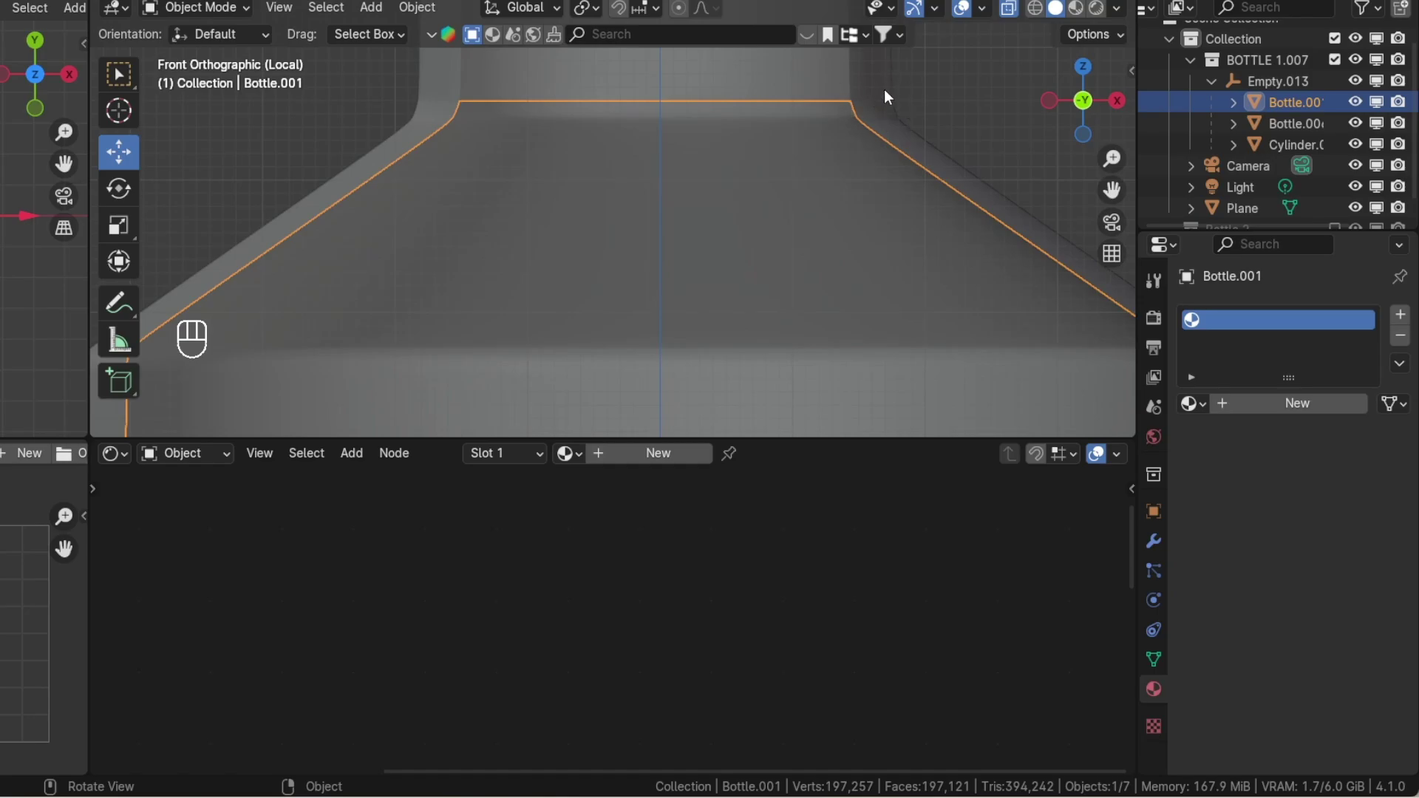
- Select the whole Bottle.001 mesh and shrink it slightly to sit inside the bottle wall
key(Tab)
key(a)
key(s)
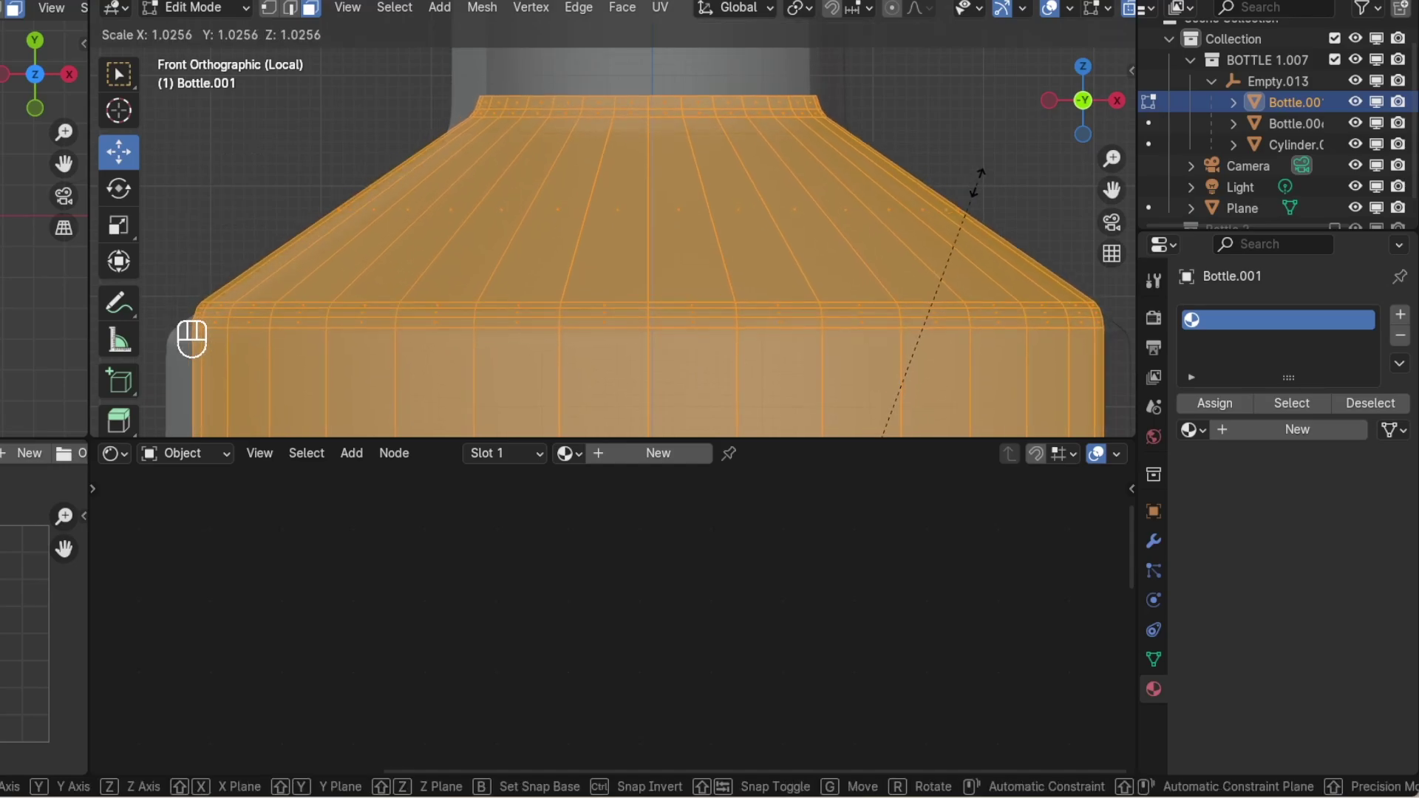
key(alt+s)
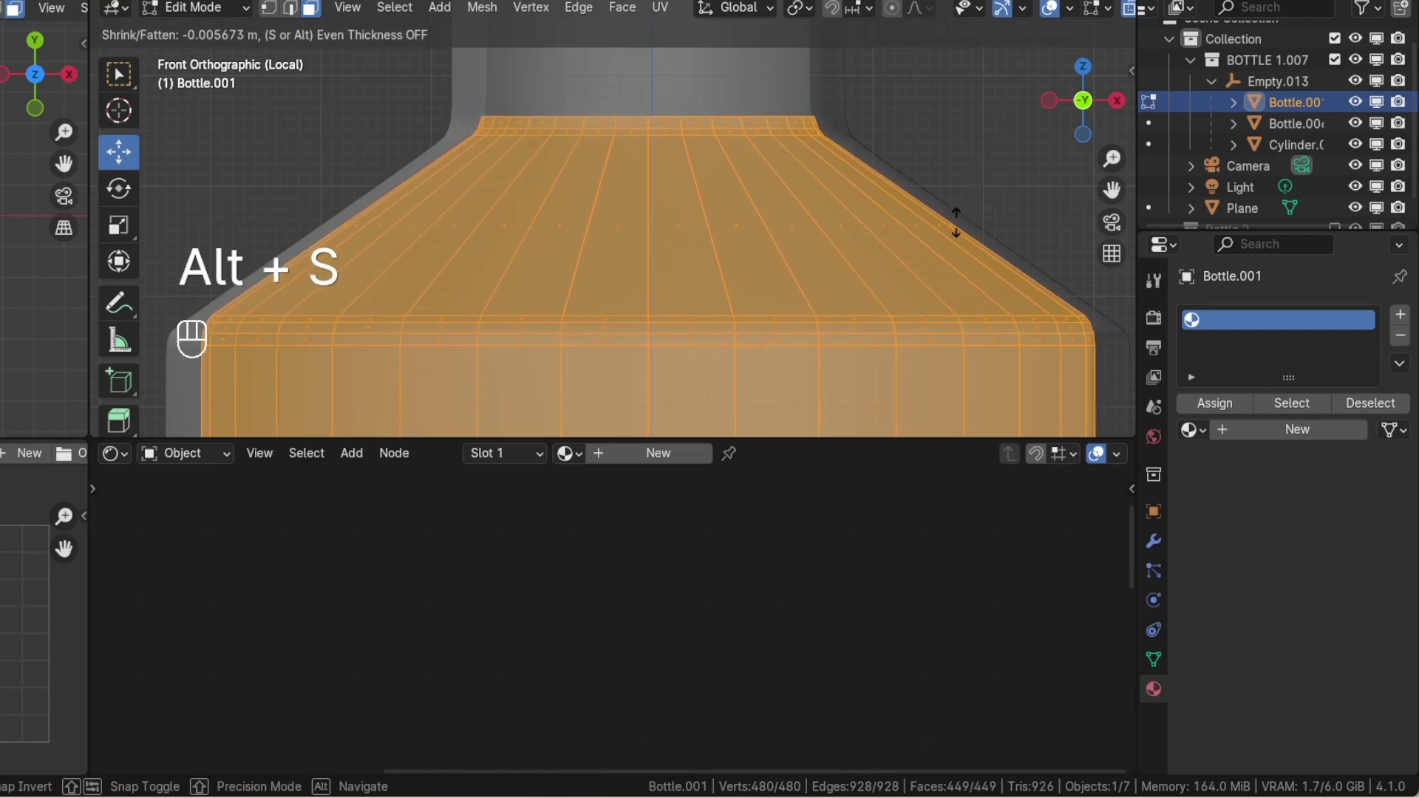
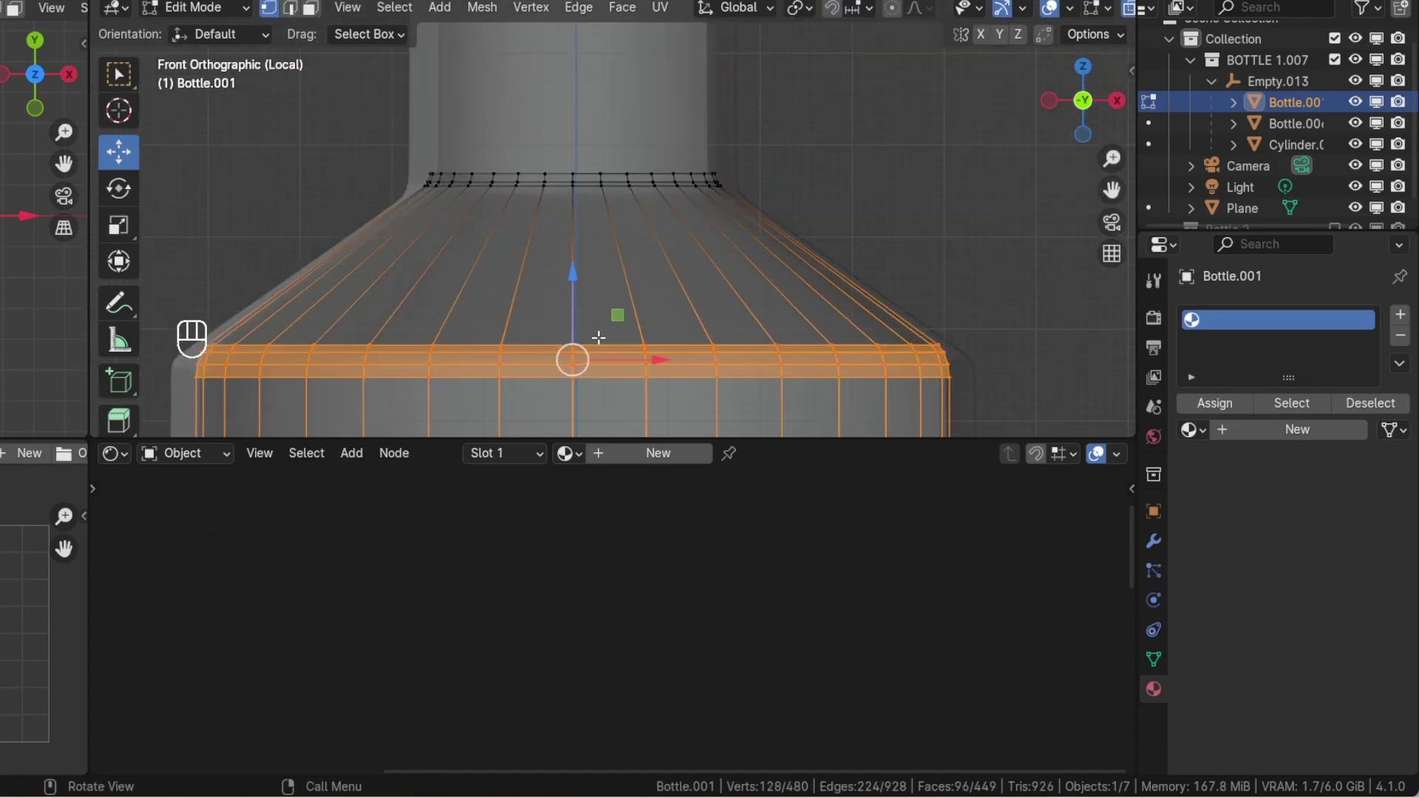
key(Tab)
- Select the open boundary loop of the liquid mesh and fill it with a face
click(741, 296)
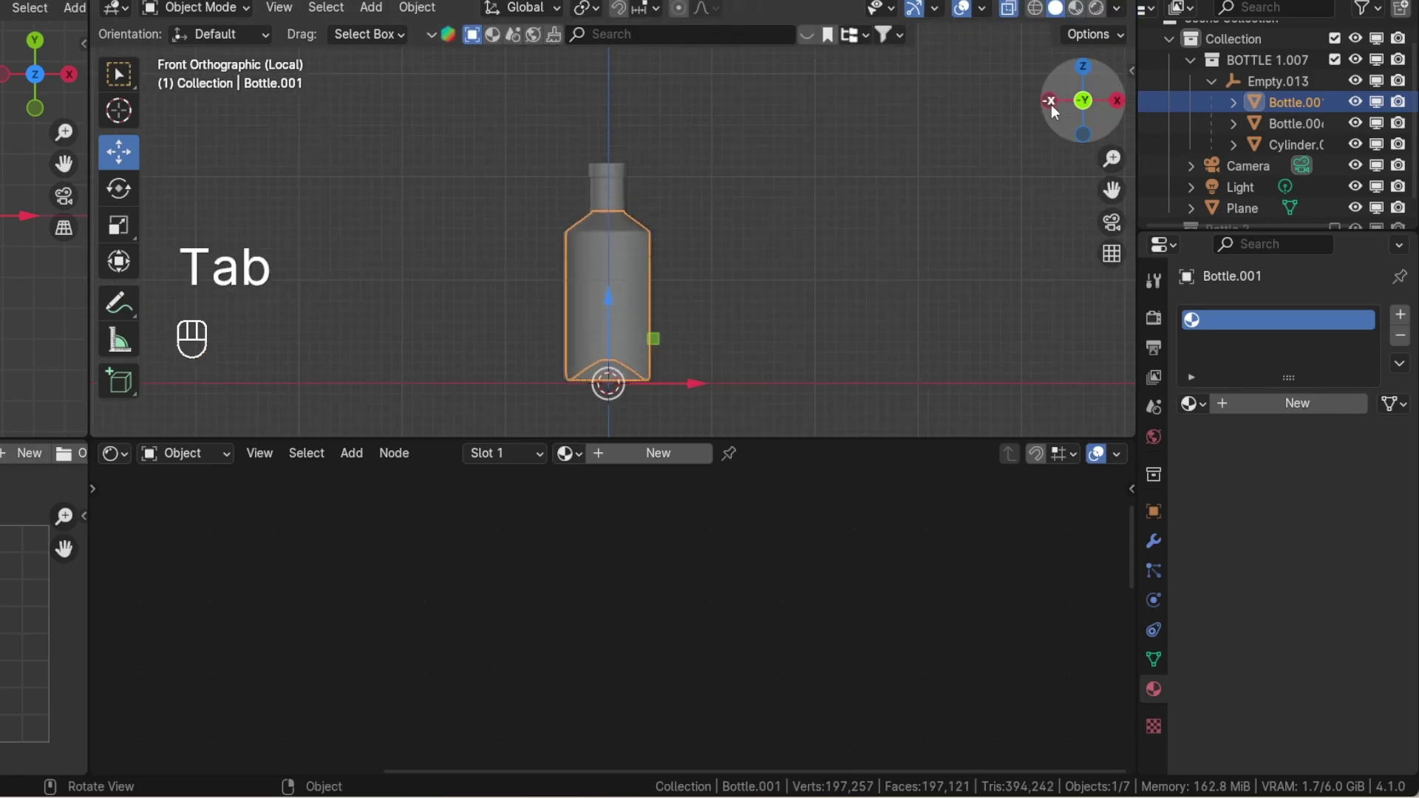
middle_click(1101, 123)
key(Tab)
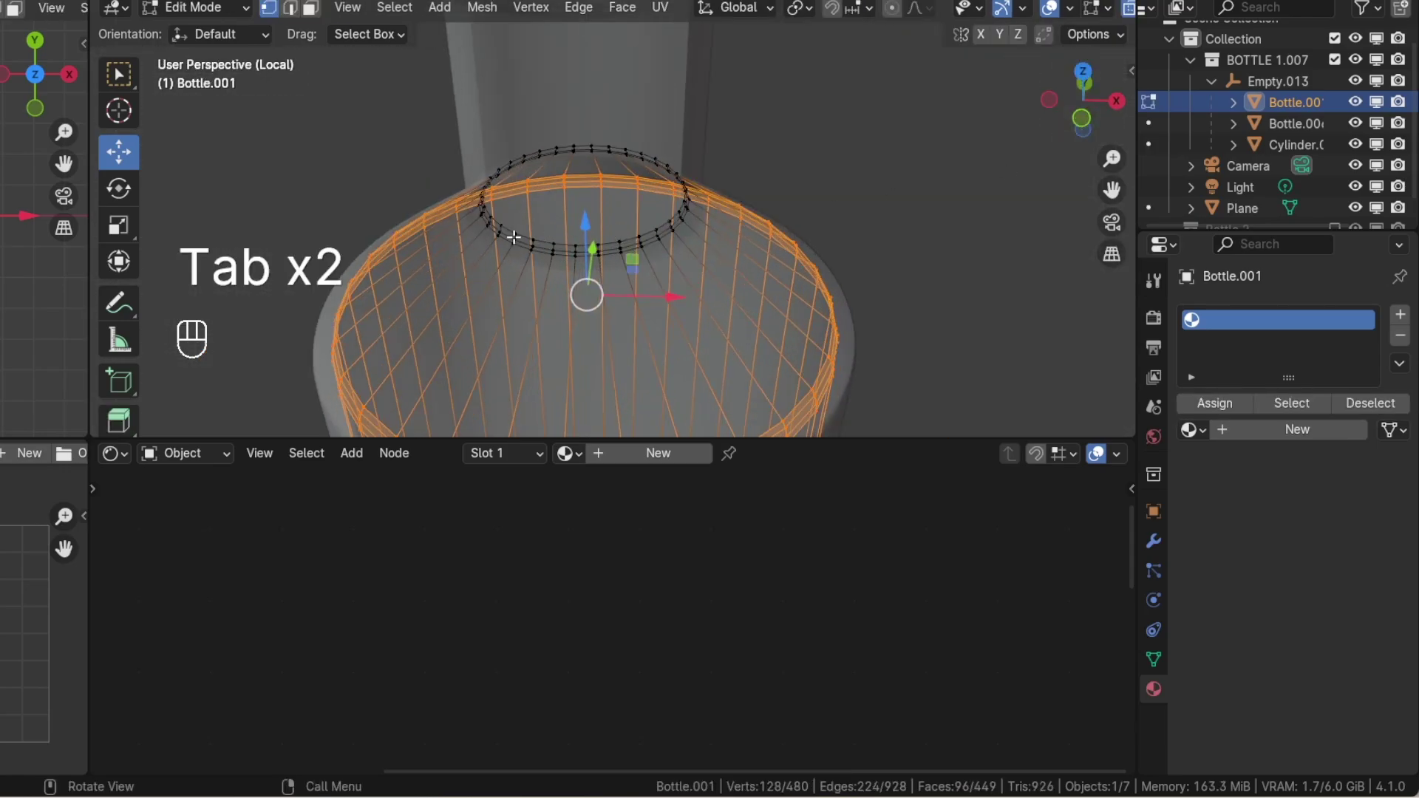
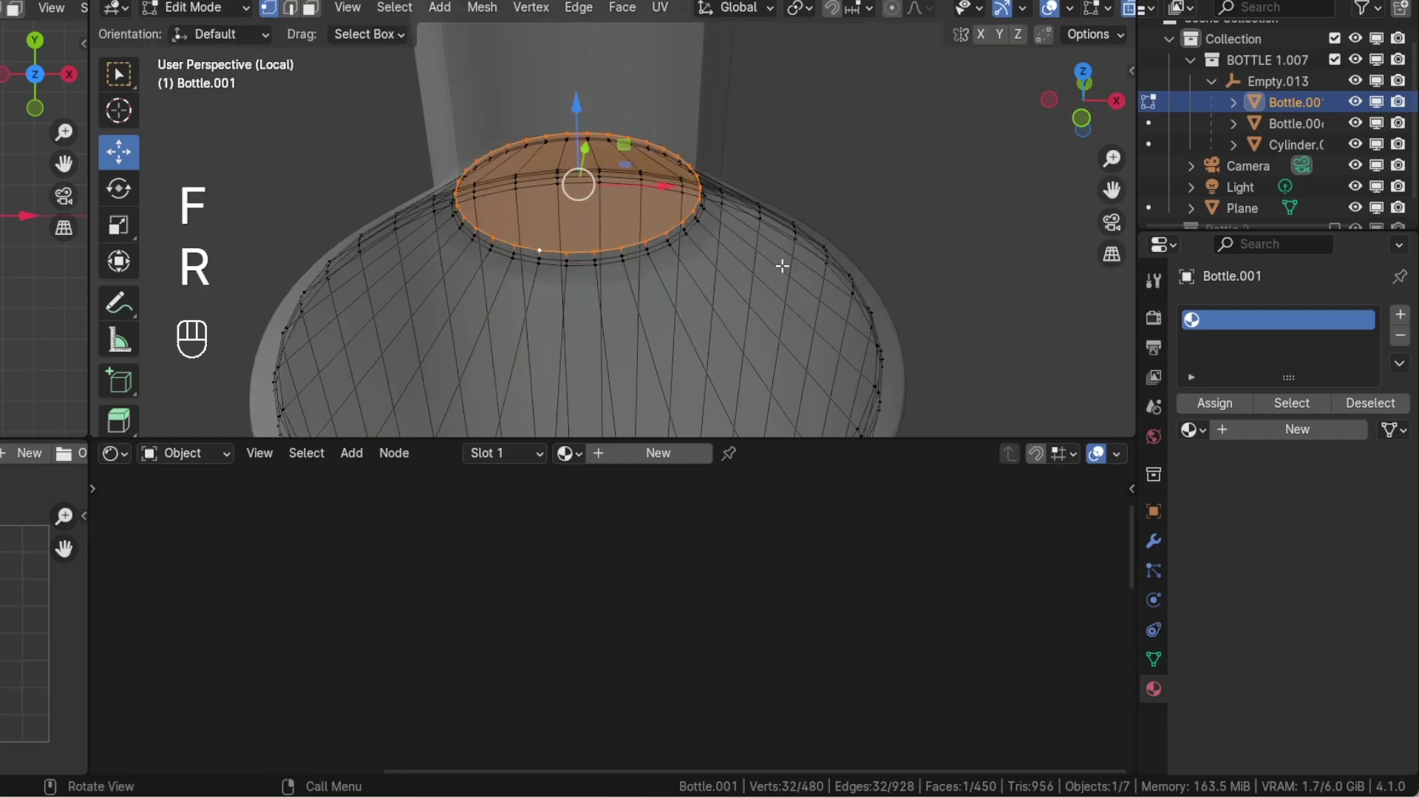
key(ctrl+z)
key(d)
key(f)
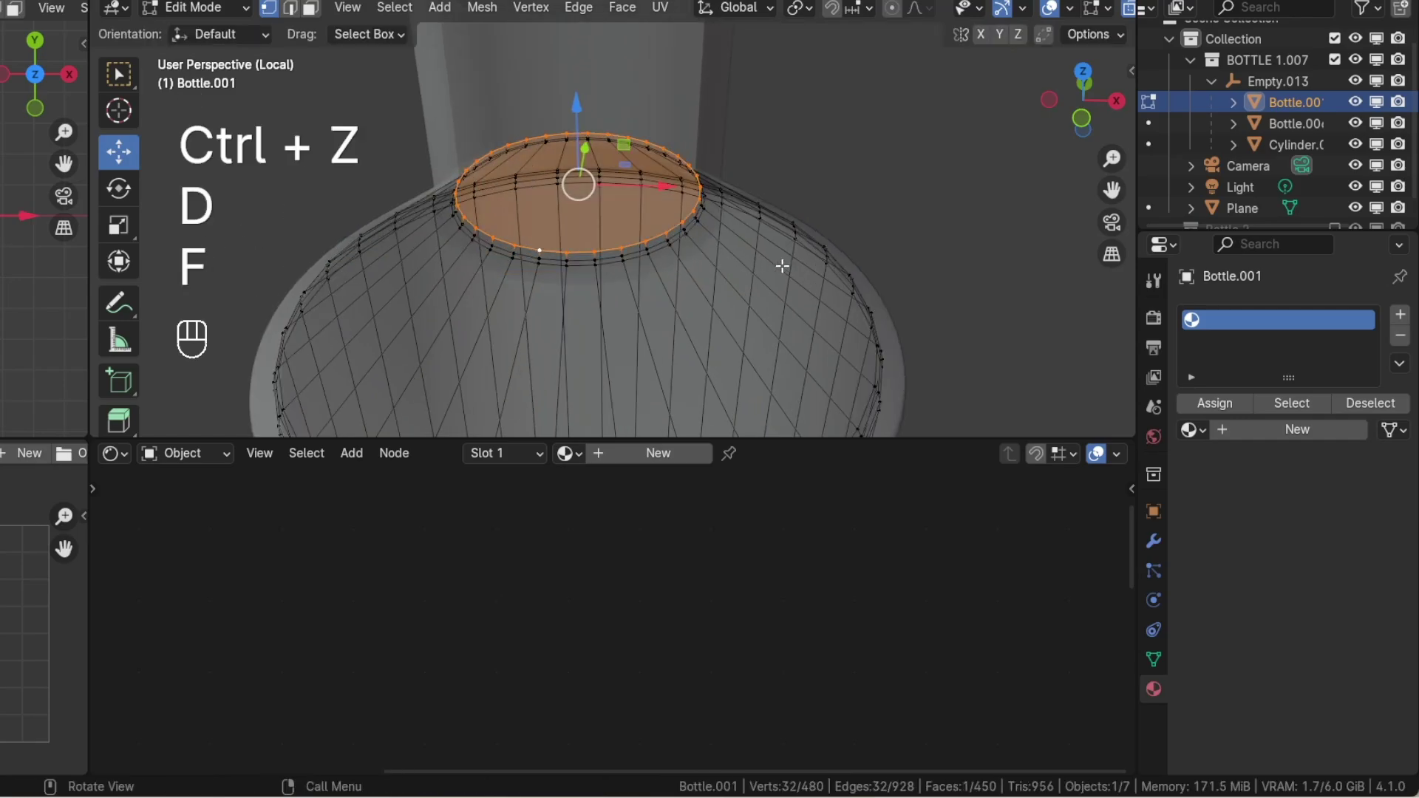
- Inset the new cap face, adjust its amount and return to Object Mode
key(i)
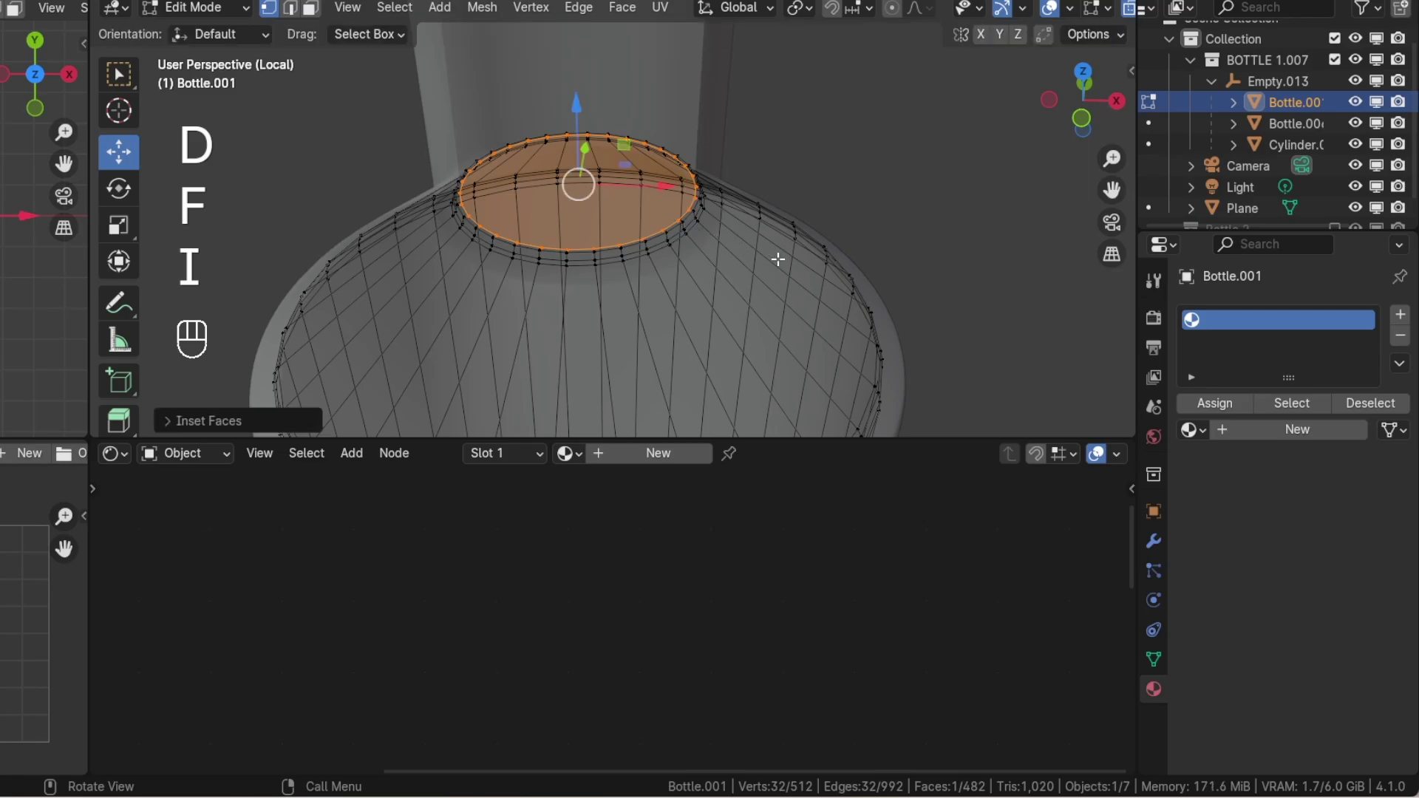
key(KP_1)
key(g)
key(Tab)
middle_click(1067, 134)
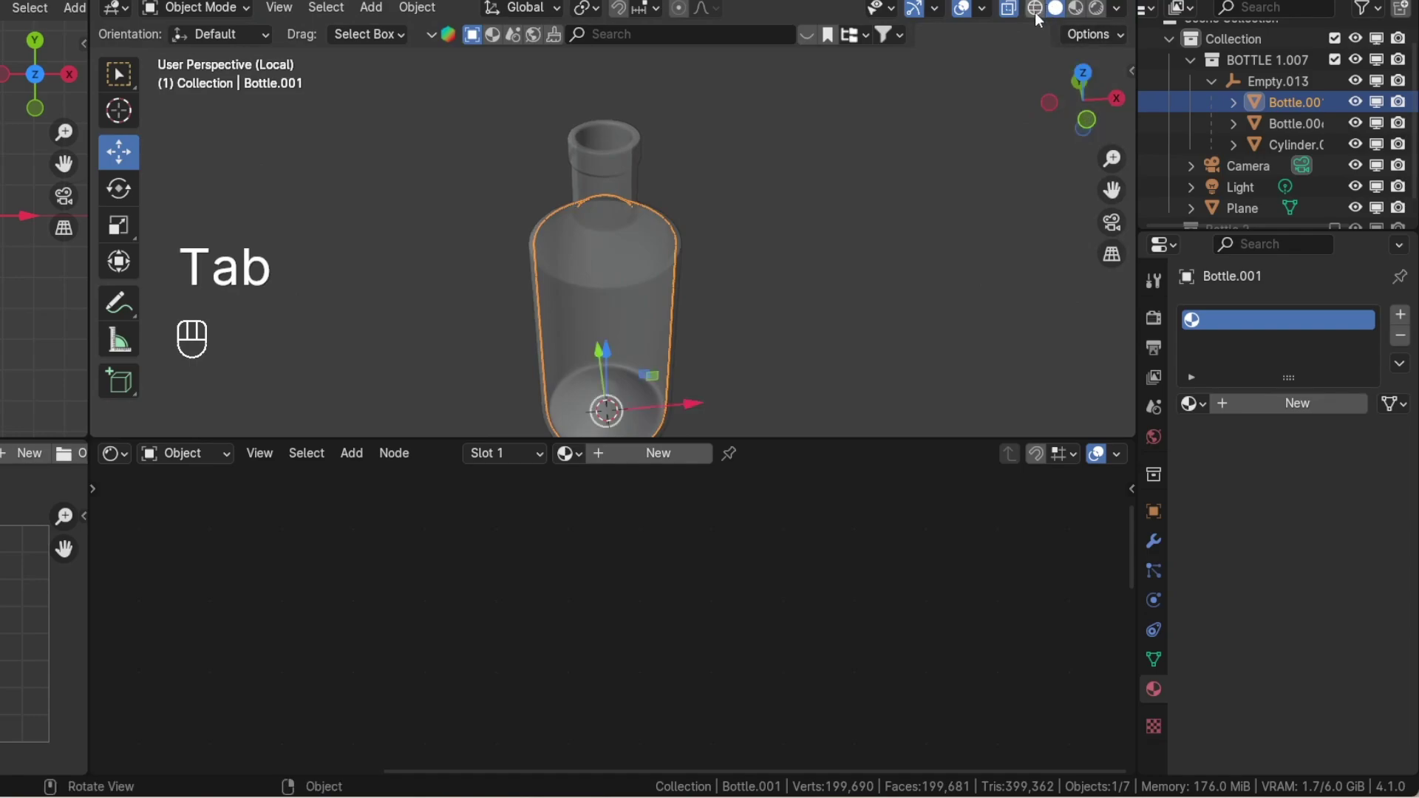
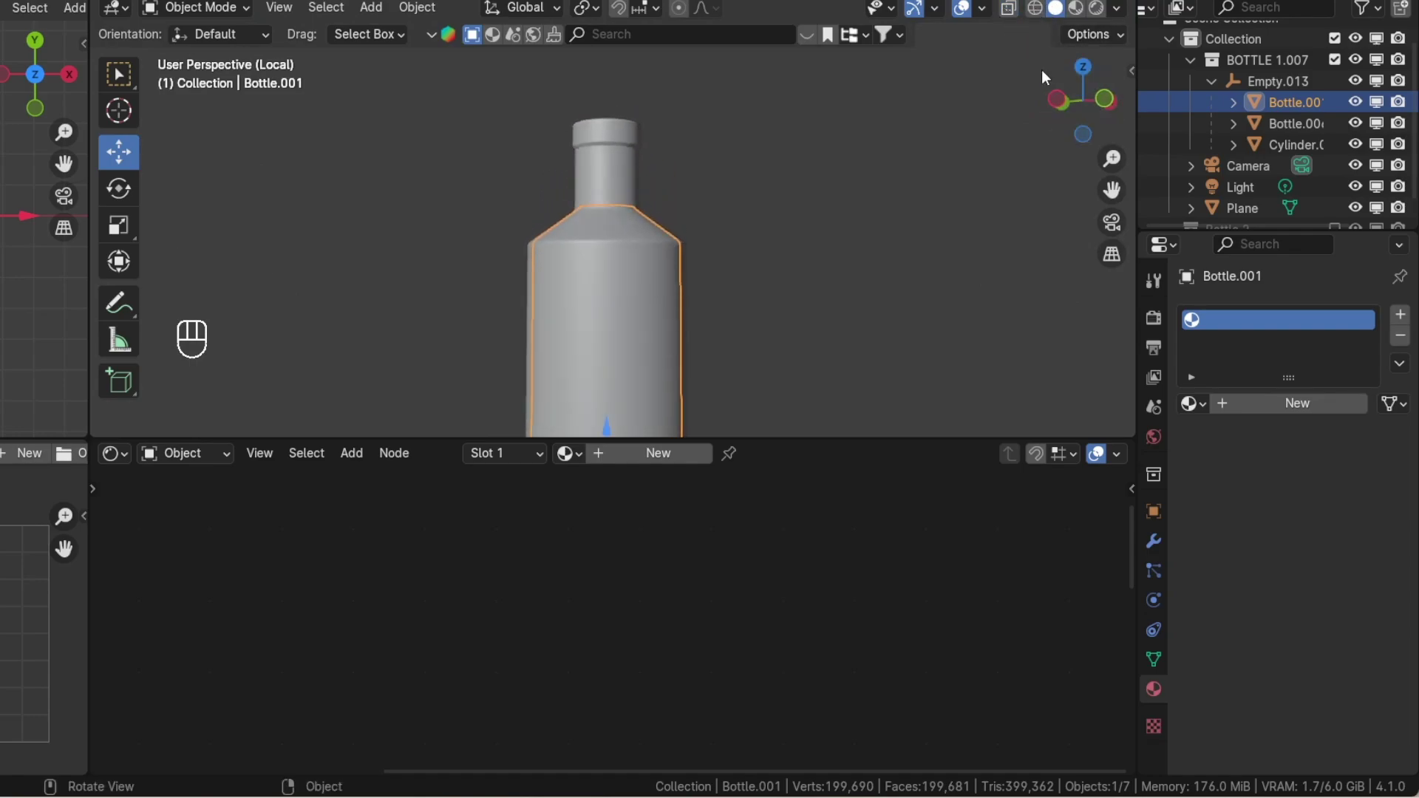
- Switch the viewport to Material Preview and give the outer Bottle.006 a new material
click(1082, 11)
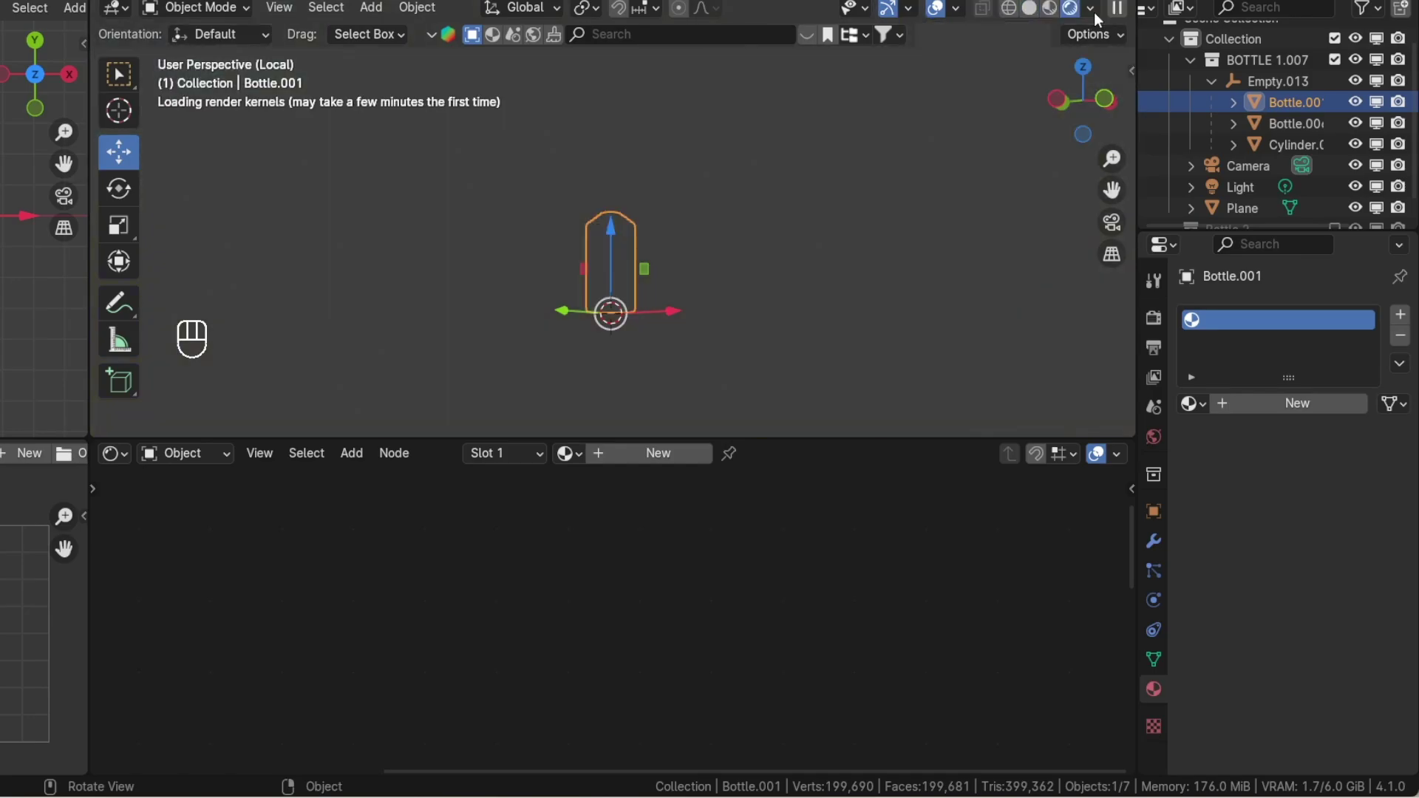
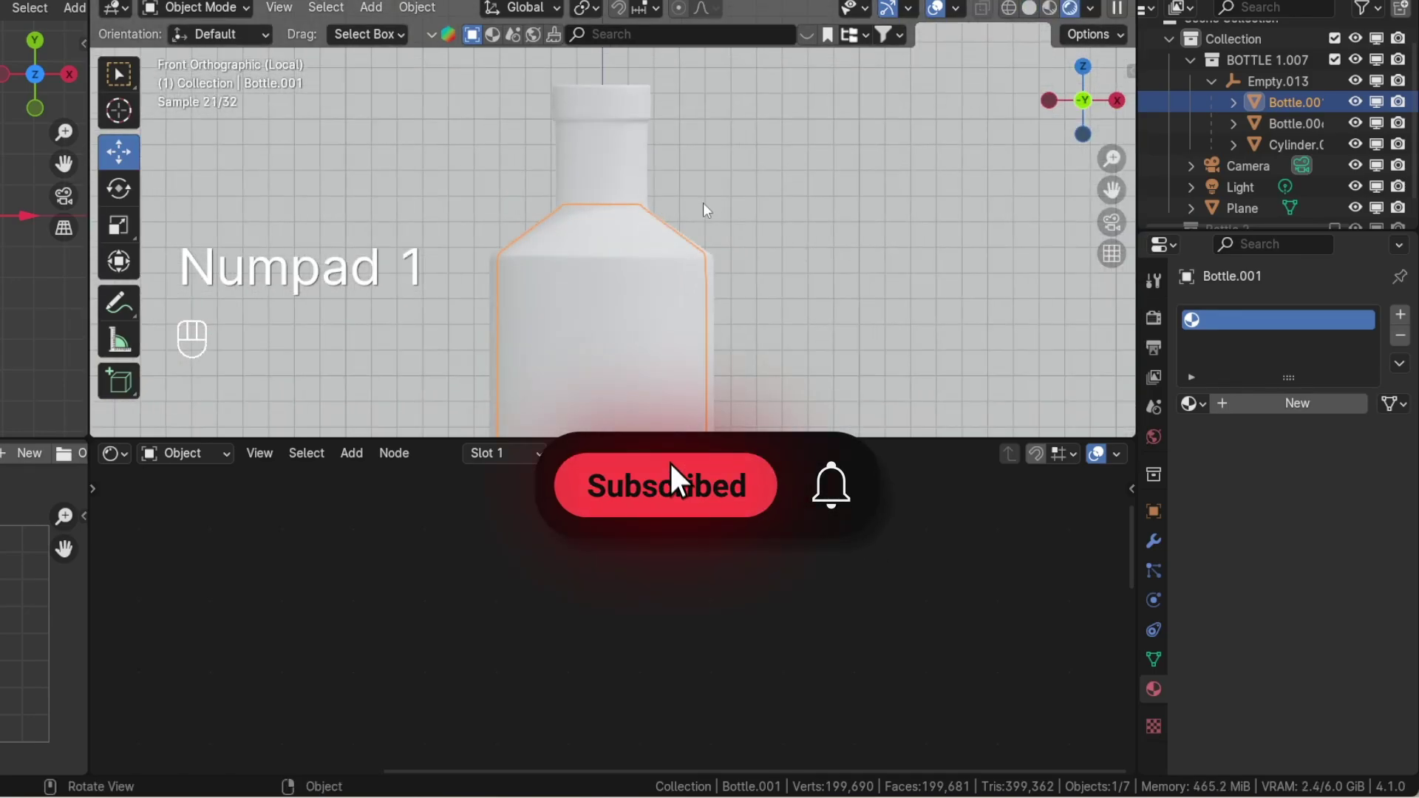
key(/)
key(KP_1)
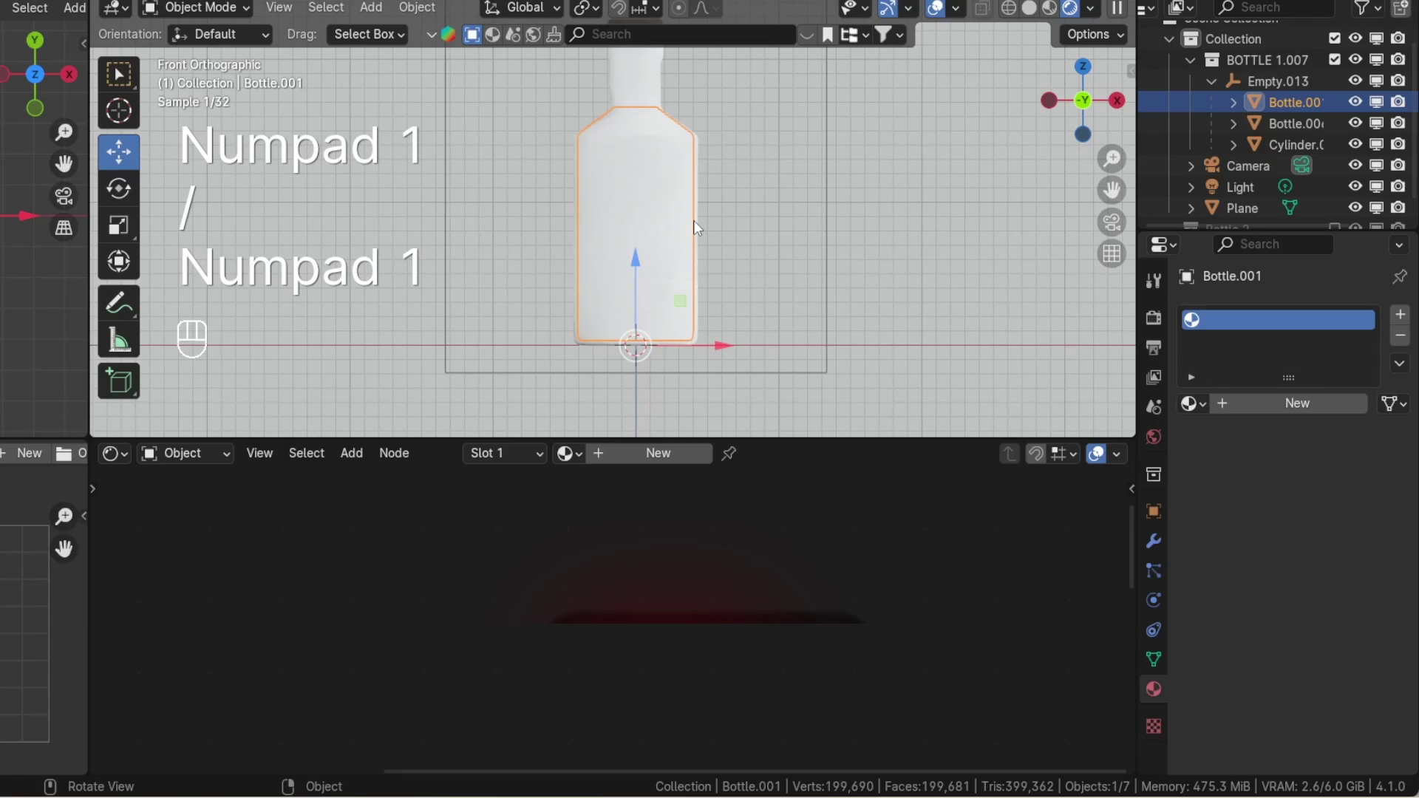
click(661, 461)
drag(727, 467, 639, 388)
- Name the material Glass 1 with roughness ~0.009 and transmission weight ~1
key(s)
click(709, 691)
click(794, 691)
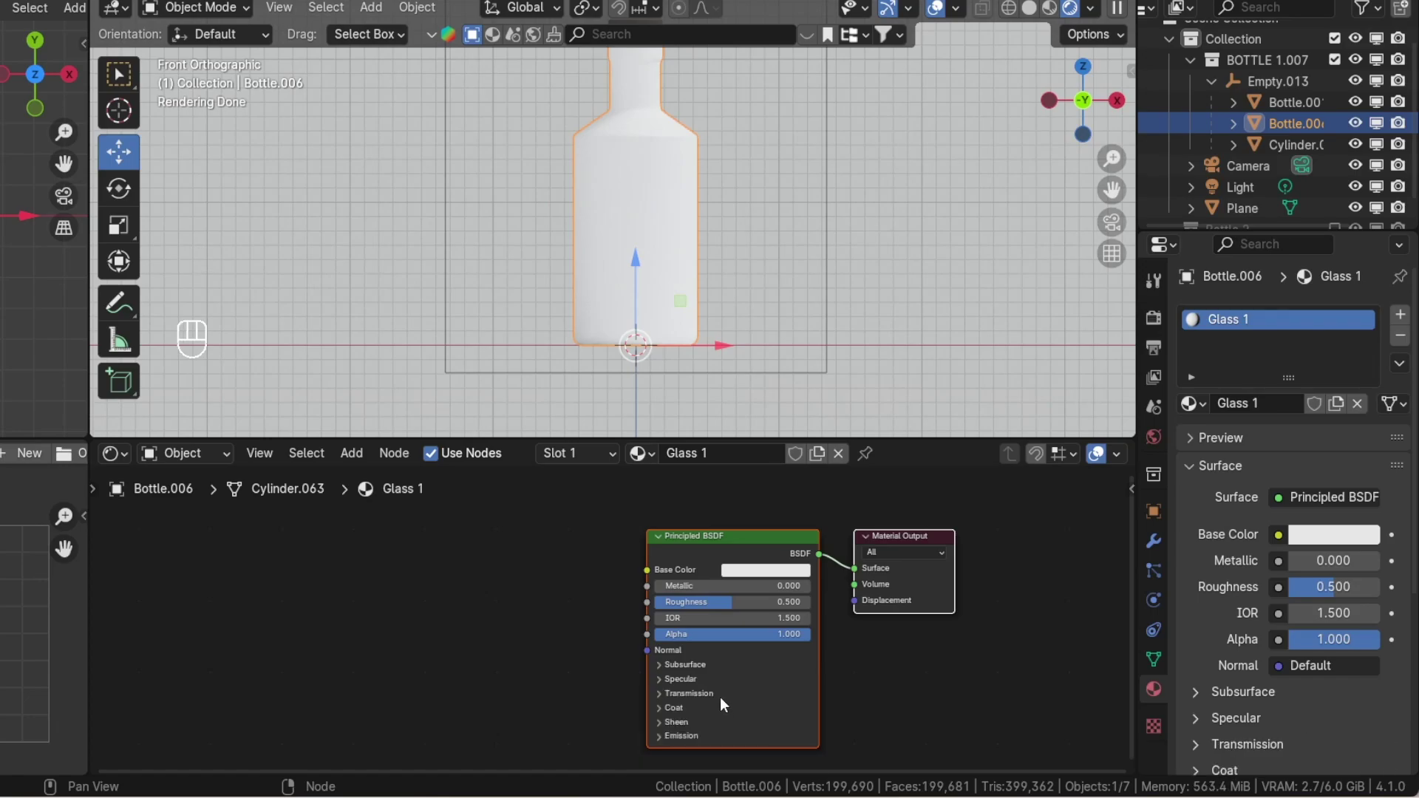
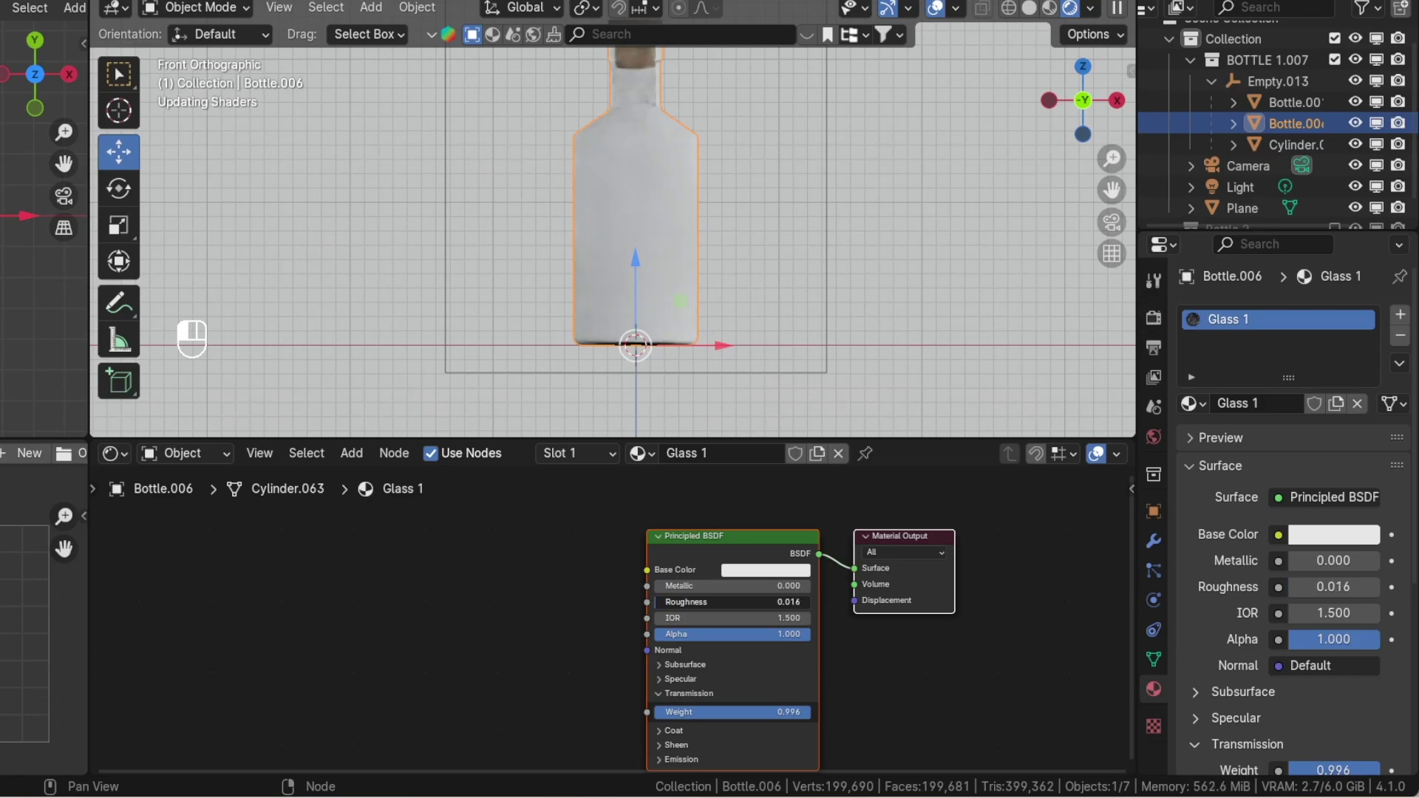
middle_click(660, 607)
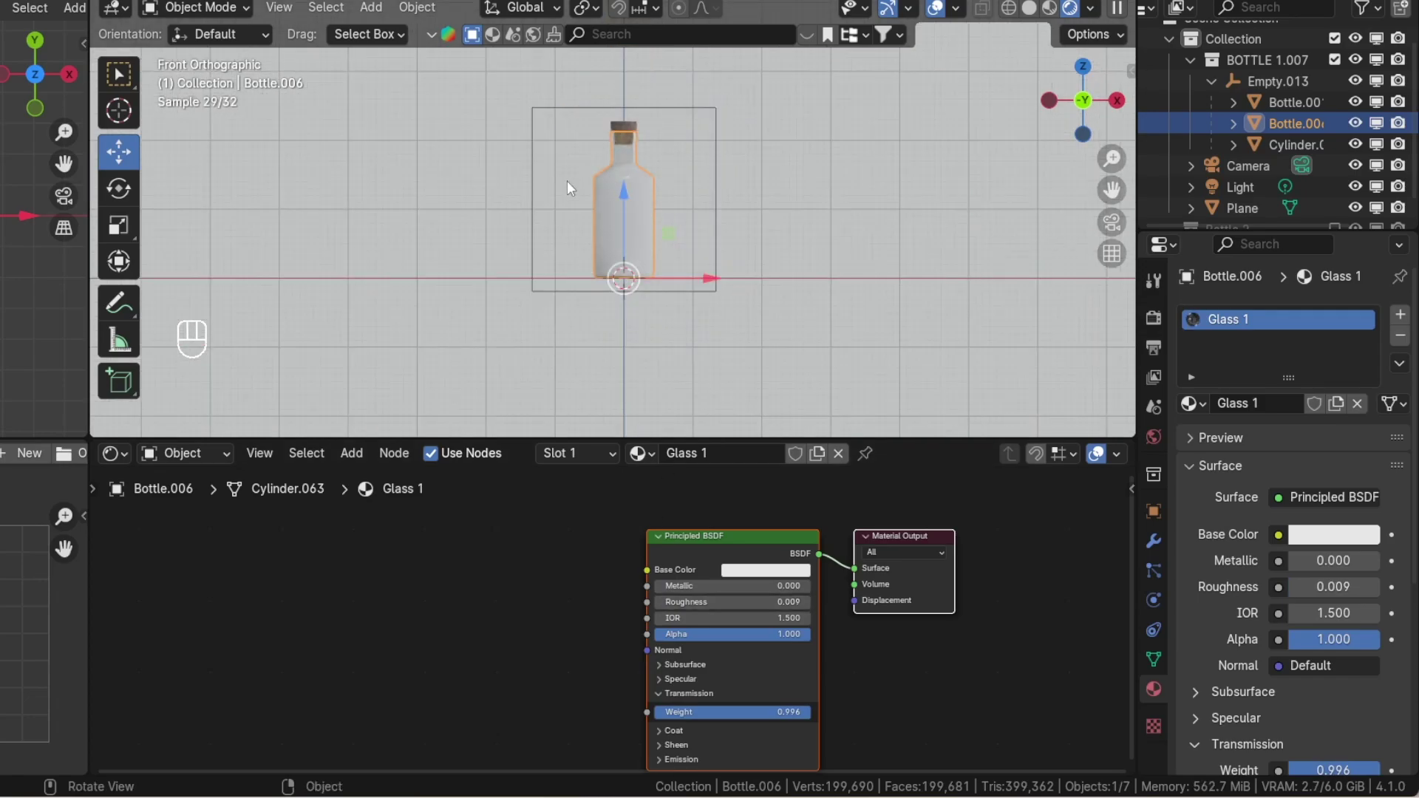
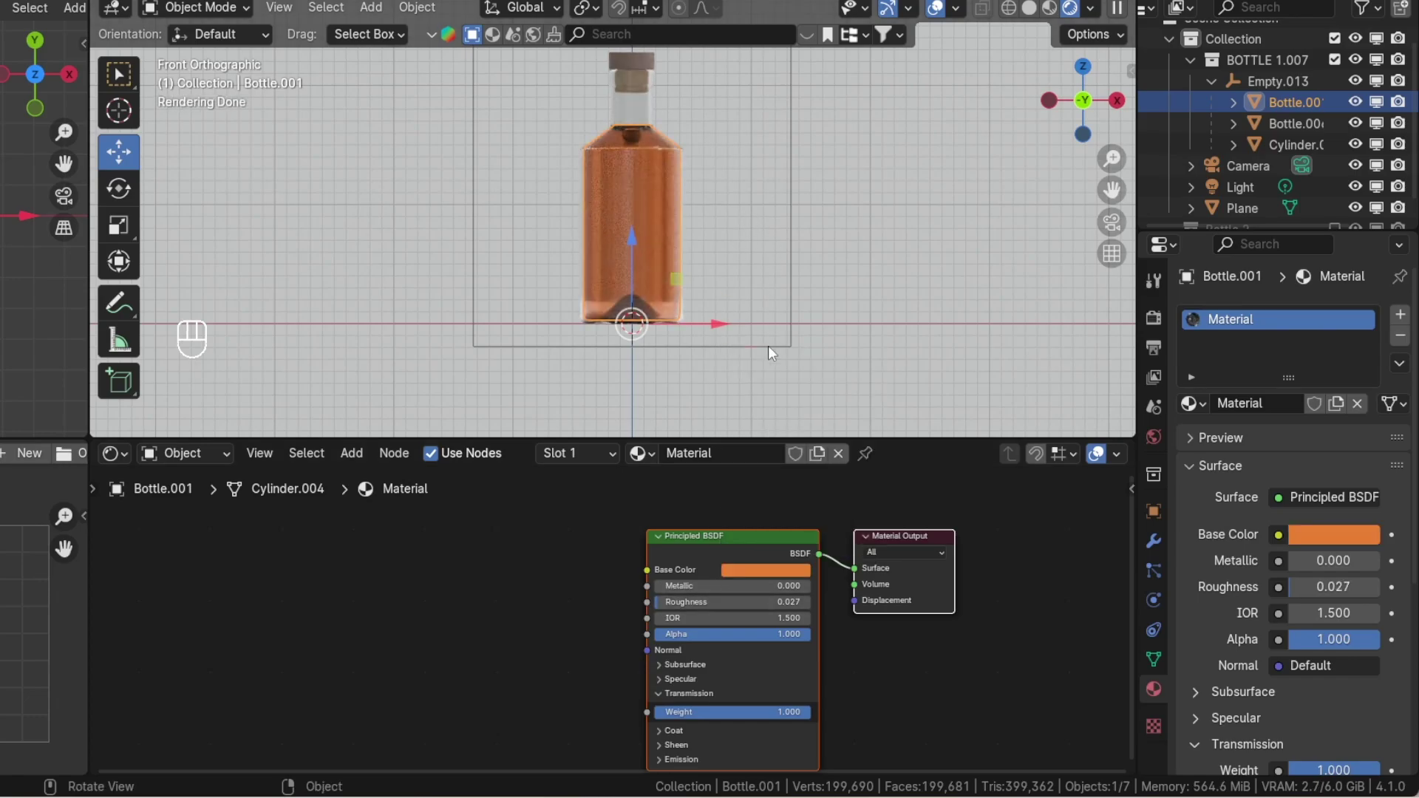
- Toggle the environment background on and off while orbiting to compare the glass and orange liquid
key(/)
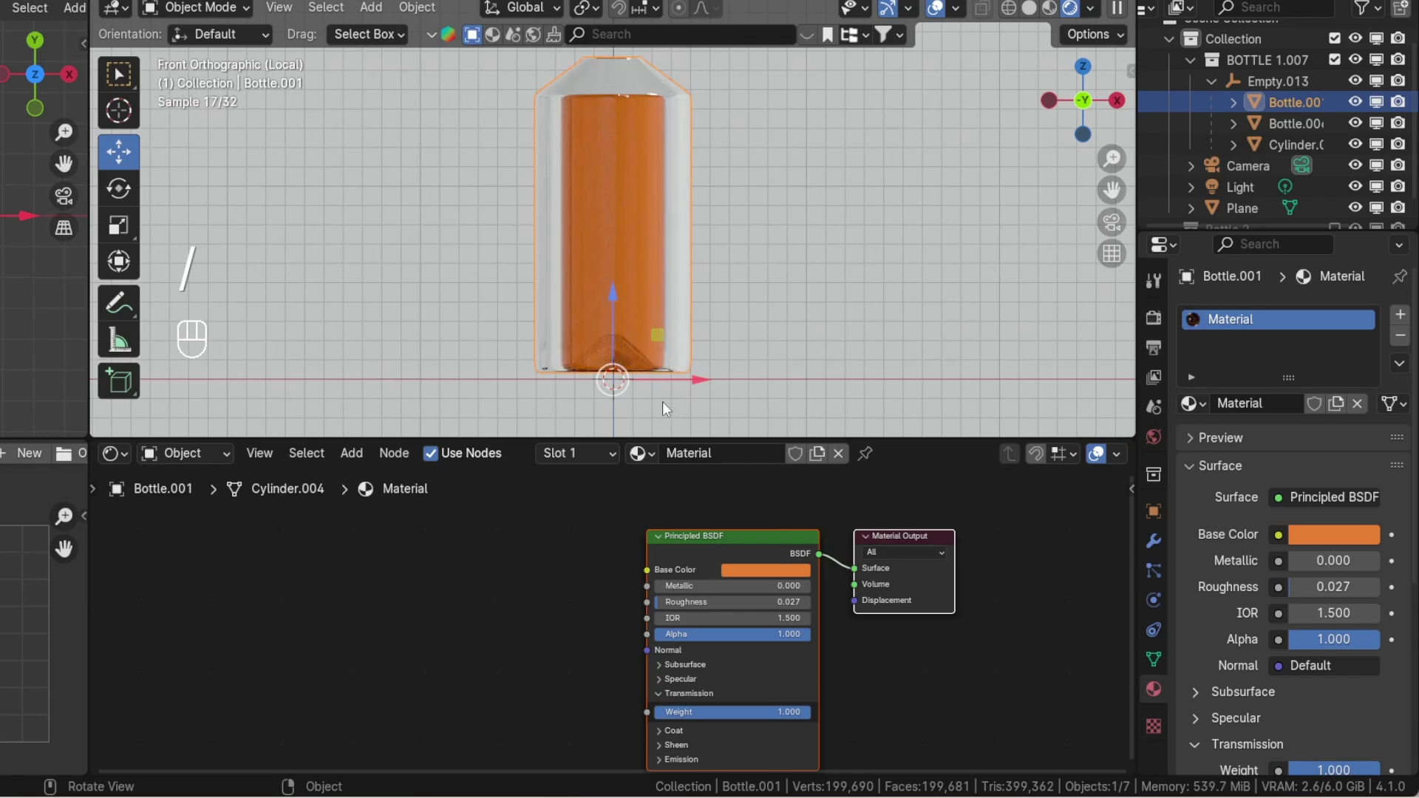
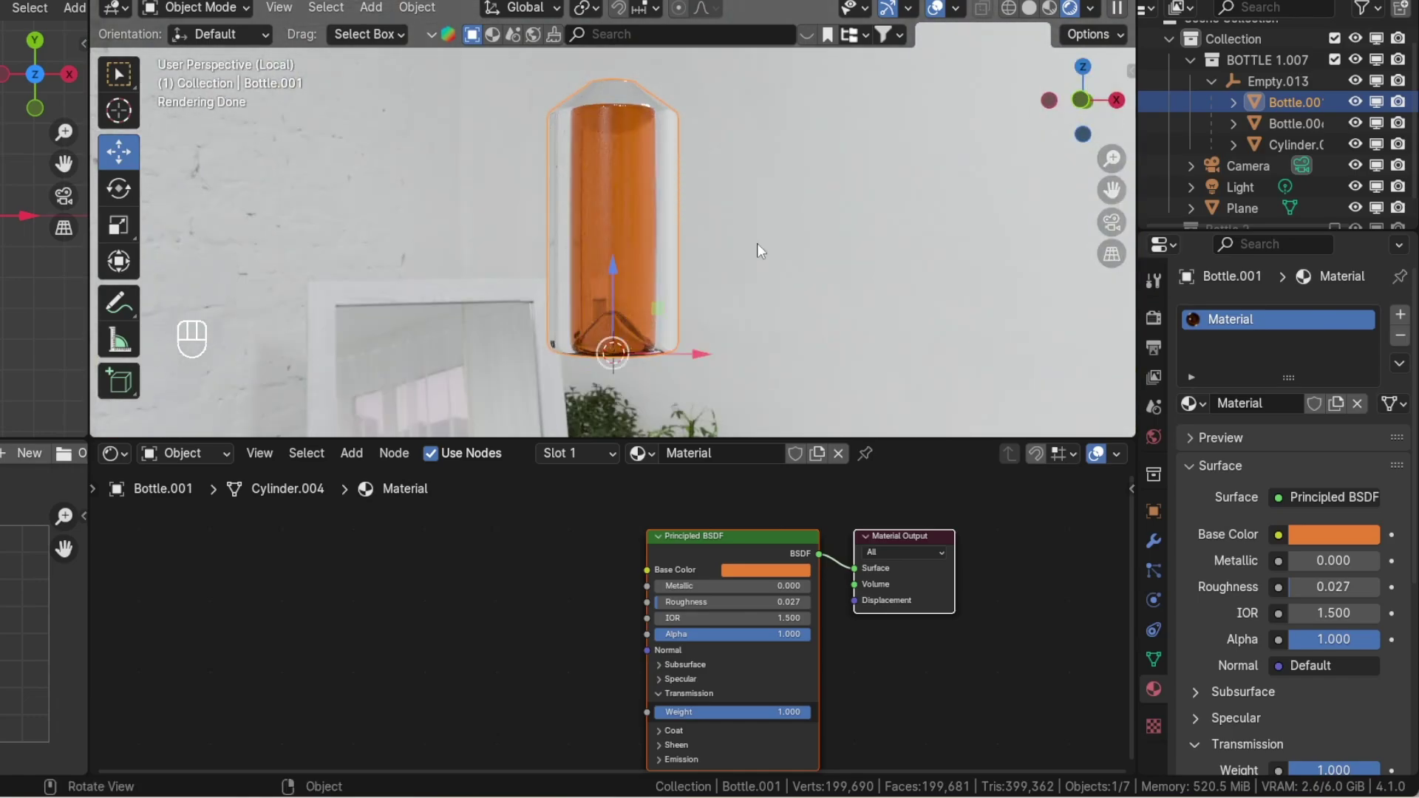
key(/)
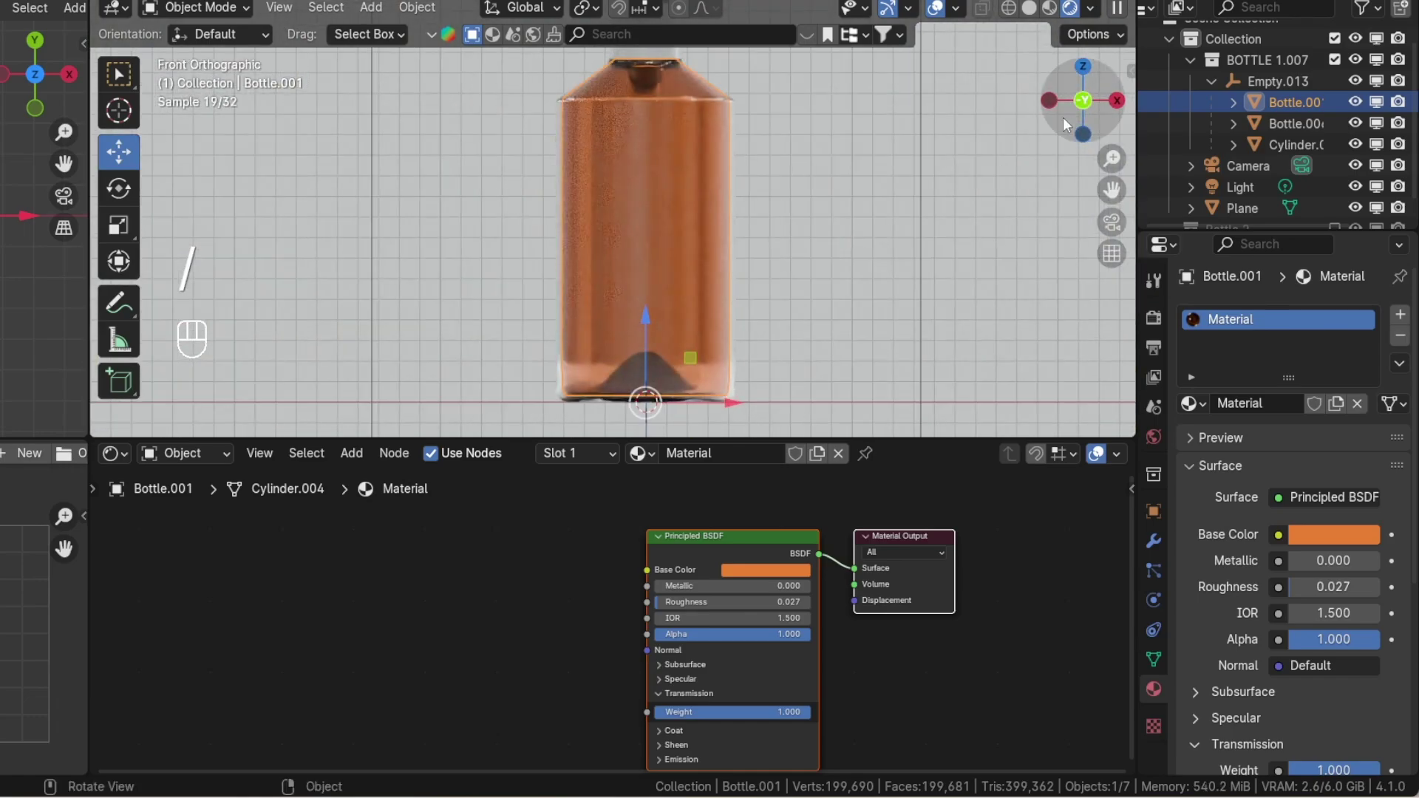
middle_click(644, 94)
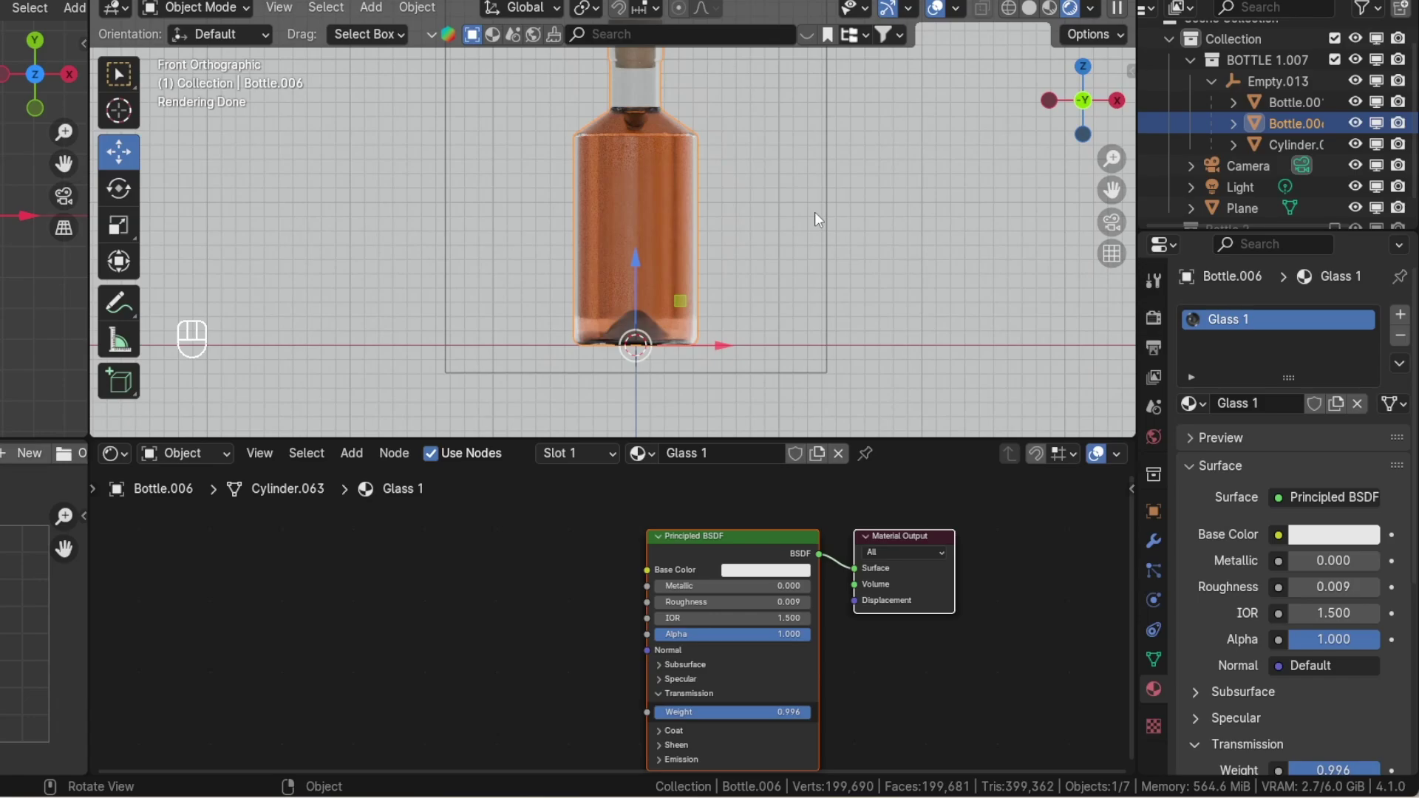
key(/)
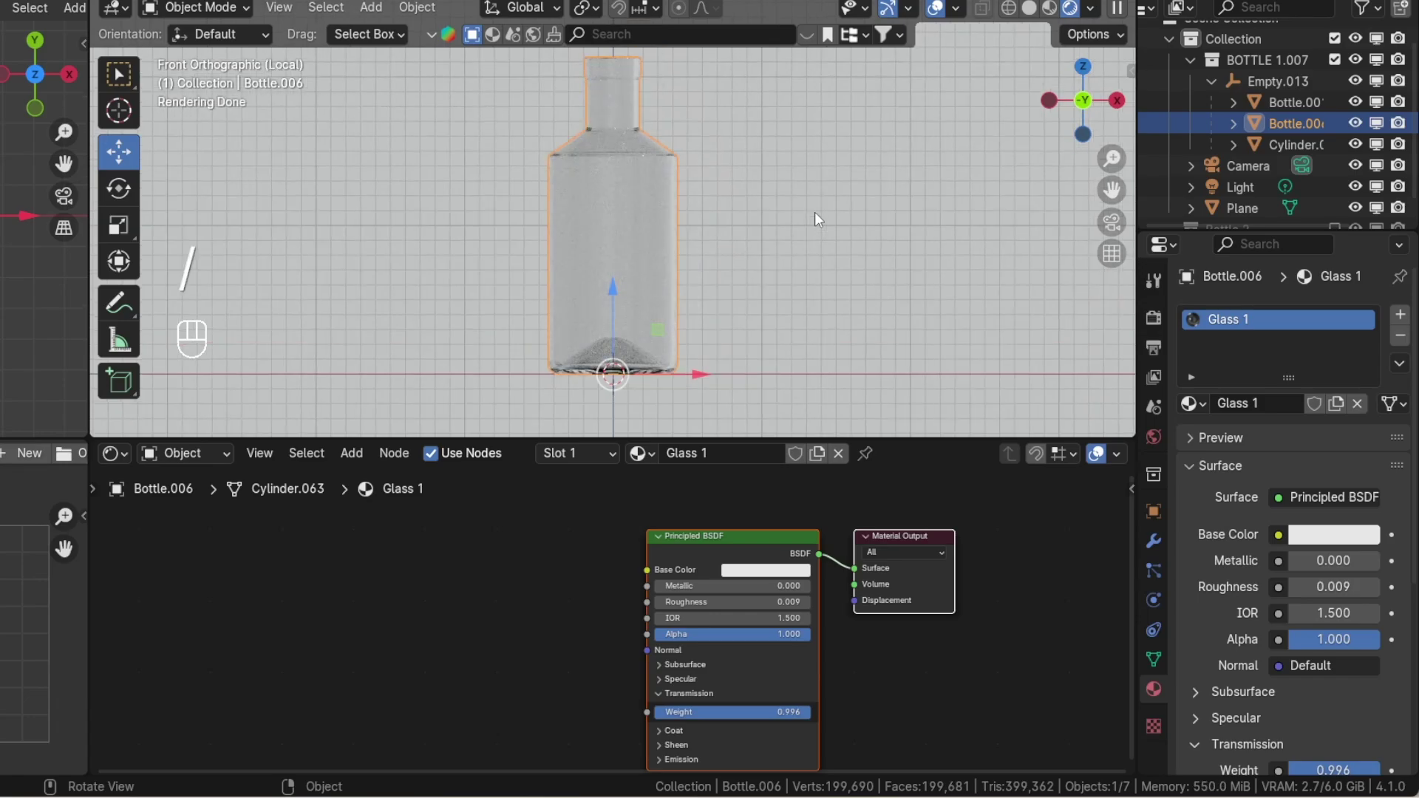
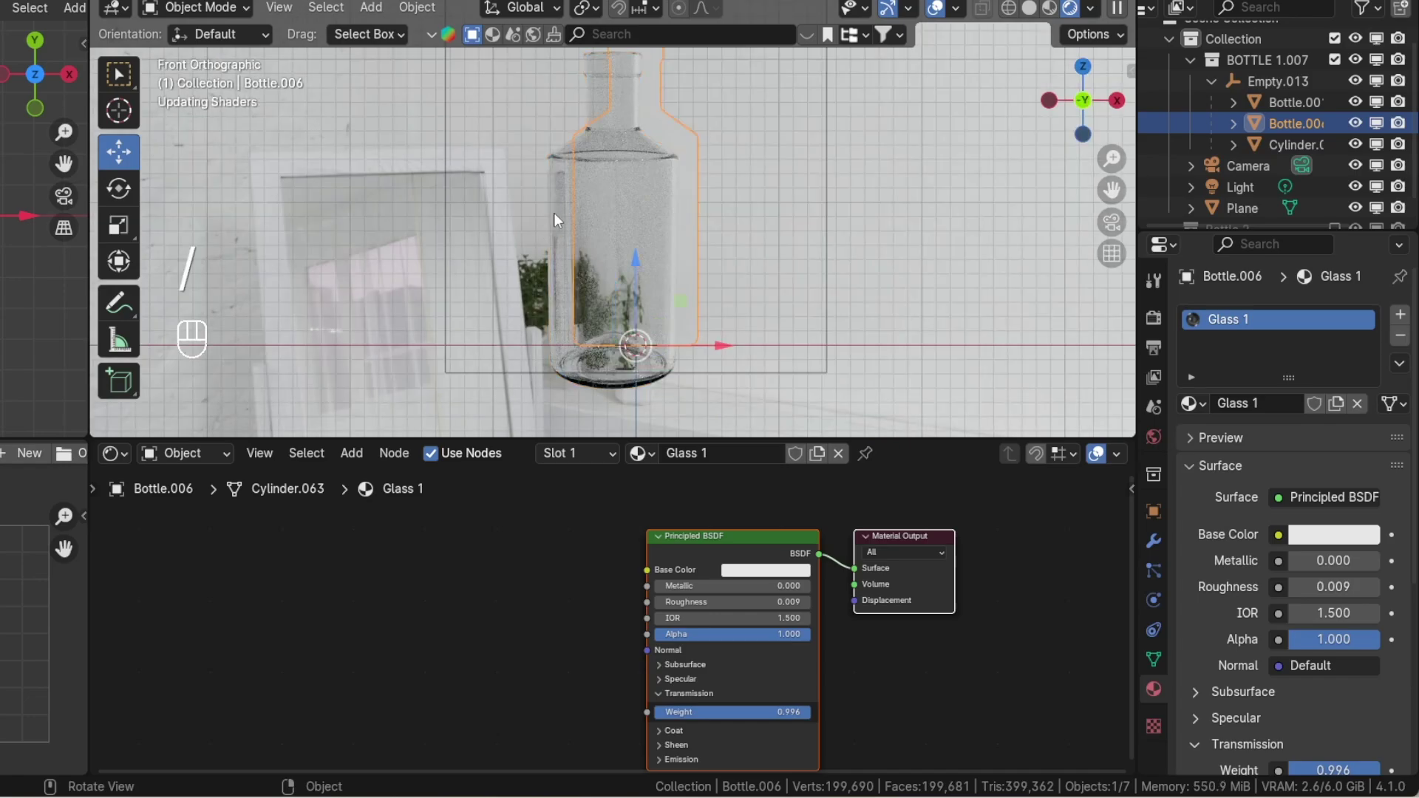
middle_click(617, 180)
middle_click(629, 178)
middle_click(629, 178)
key(/)
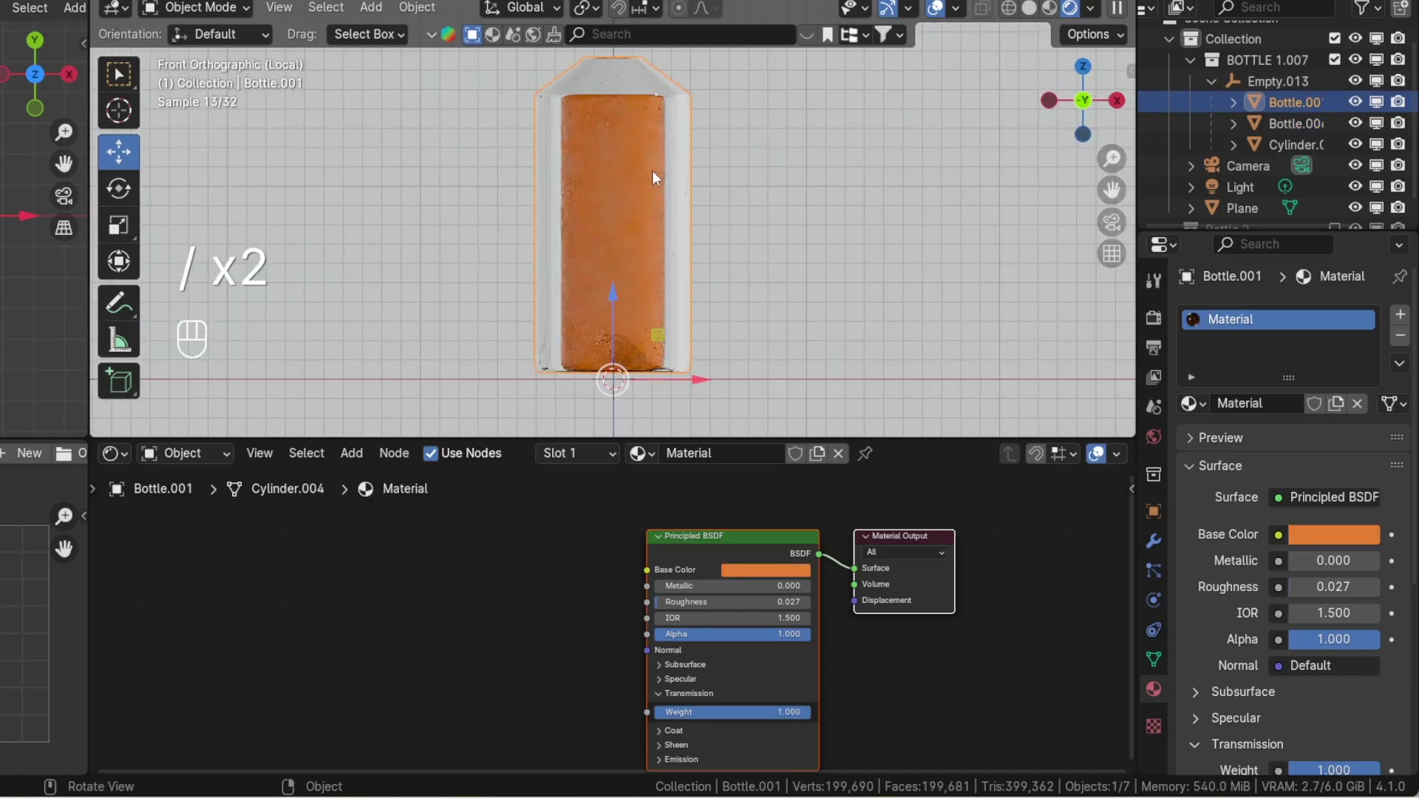
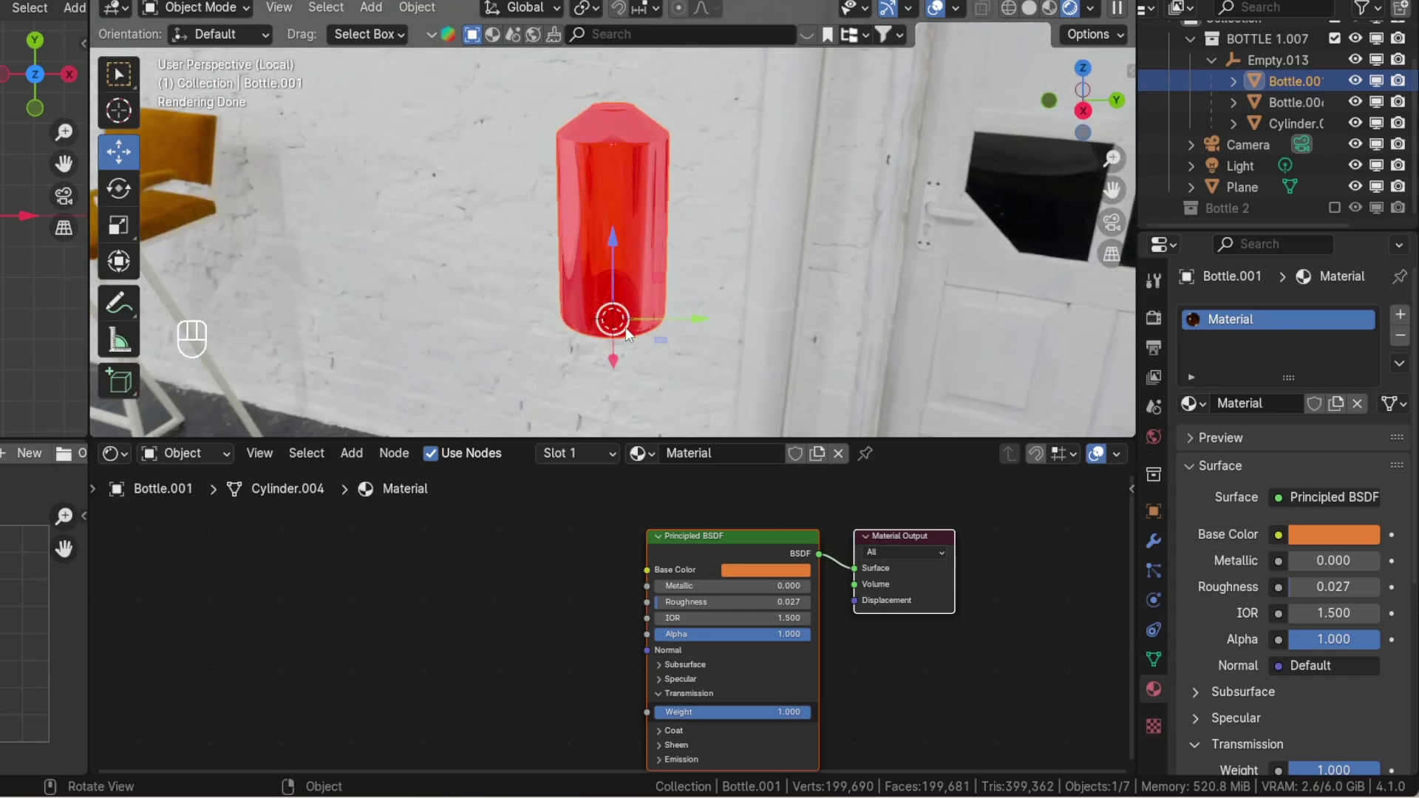
- Recalculate the liquid mesh normals, then orbit around the scene toward the Bottle 2 collection
key(Tab)
key(a)
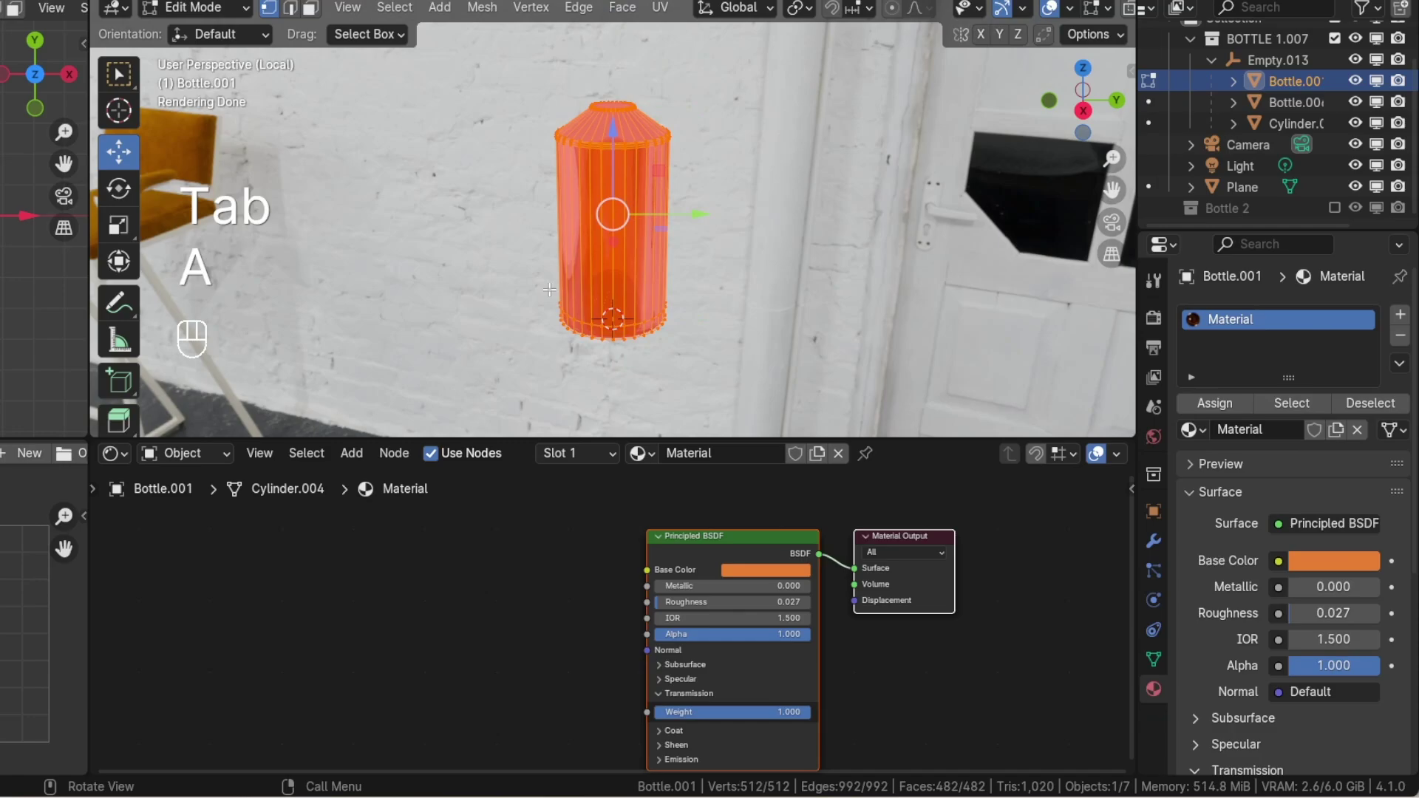
key(shift+n)
key(Tab)
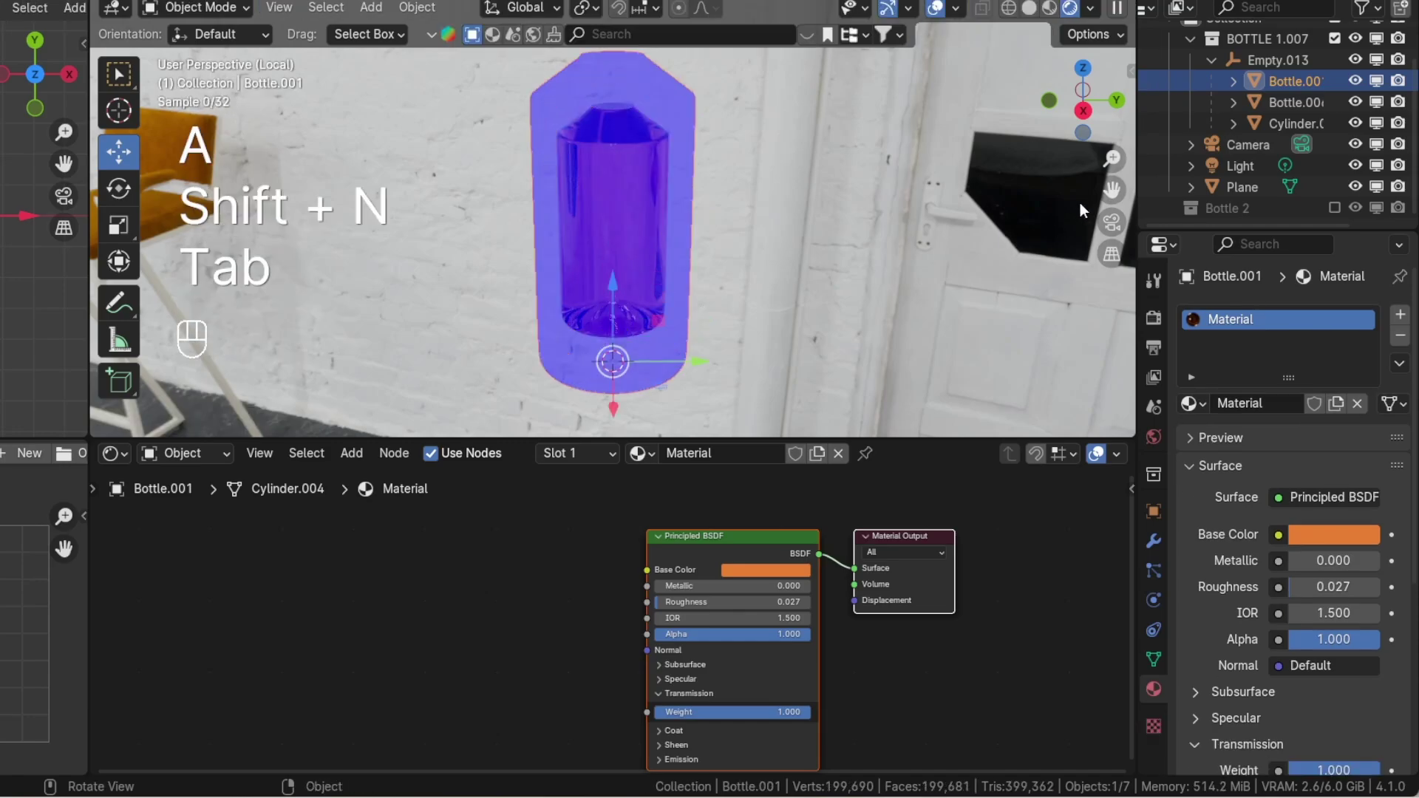
middle_click(1037, 182)
middle_click(1038, 182)
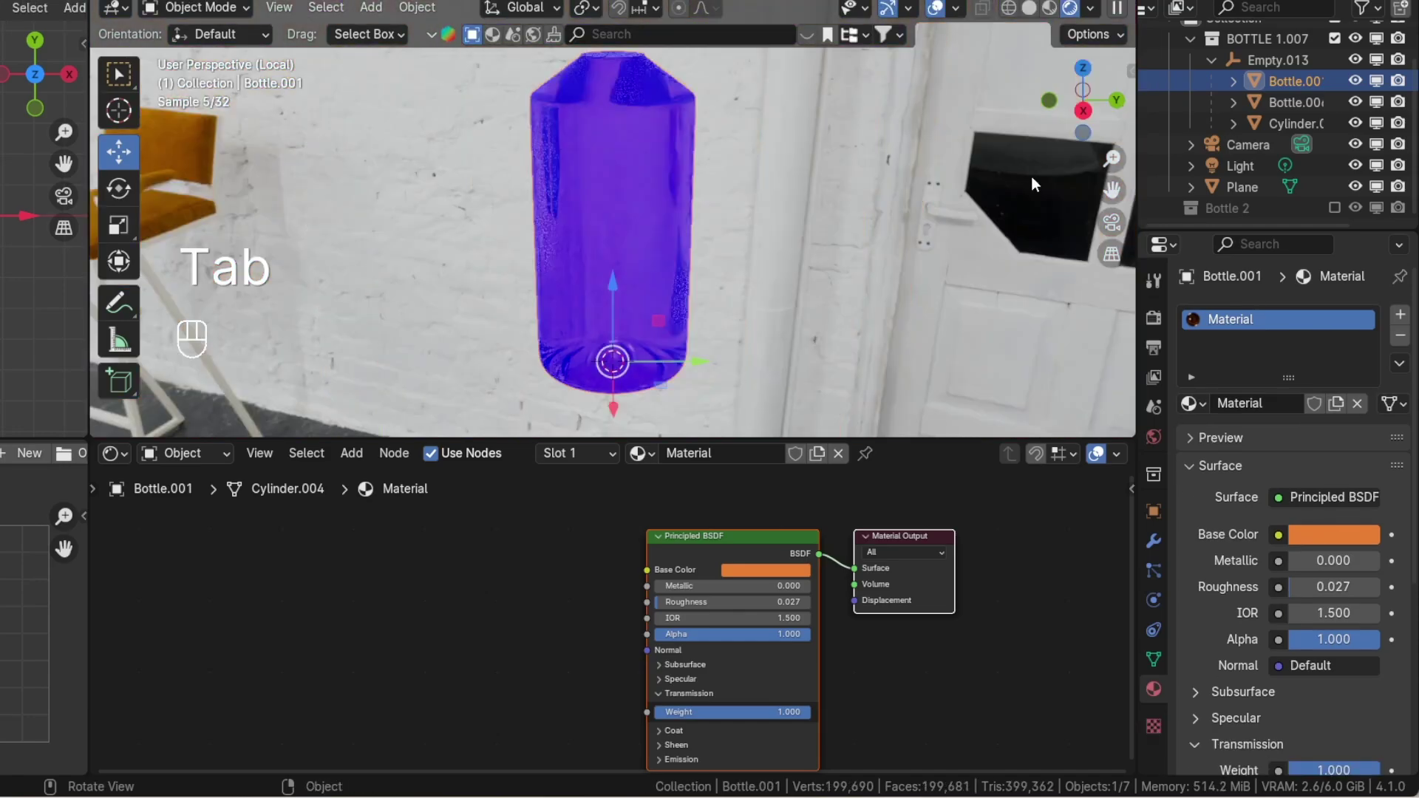
drag(1036, 182, 1115, 132)
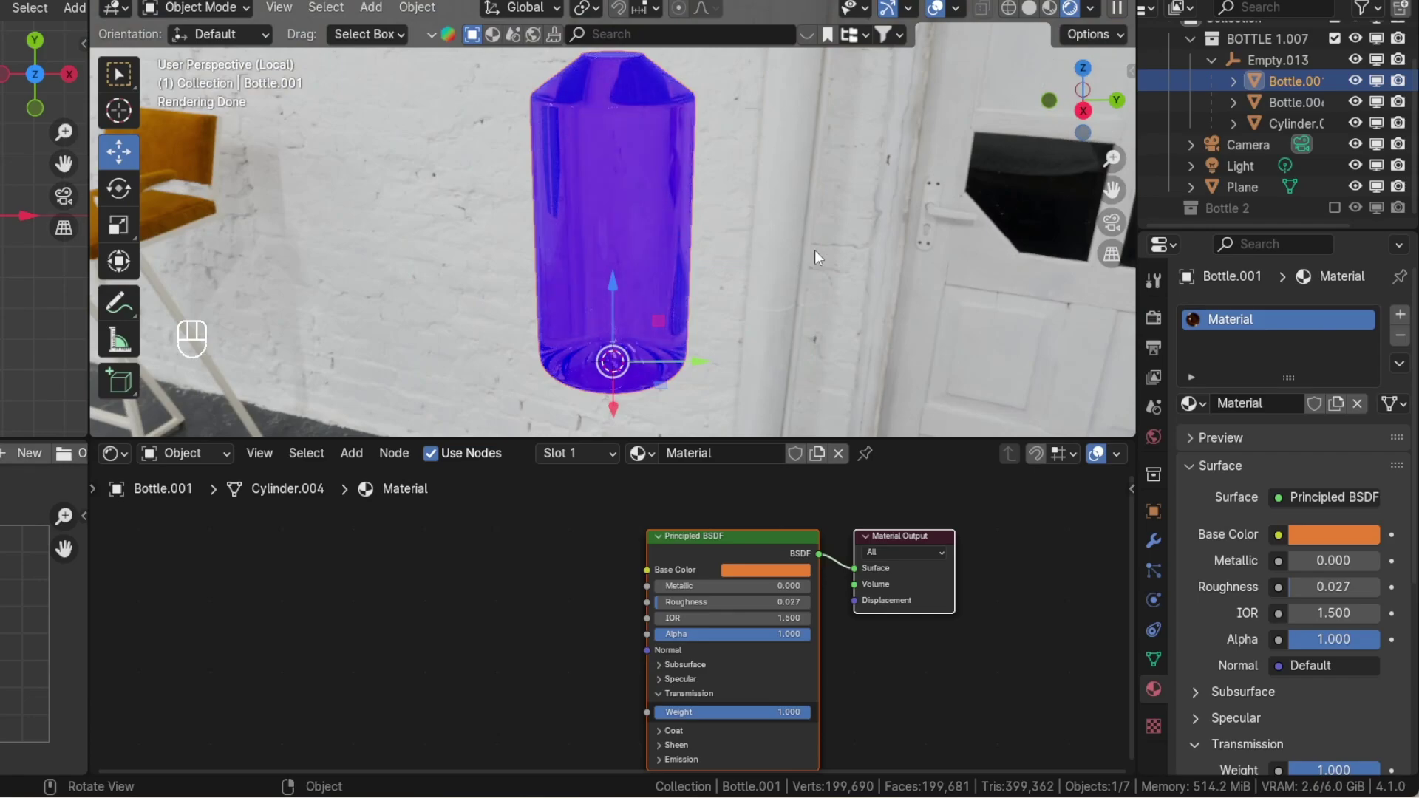
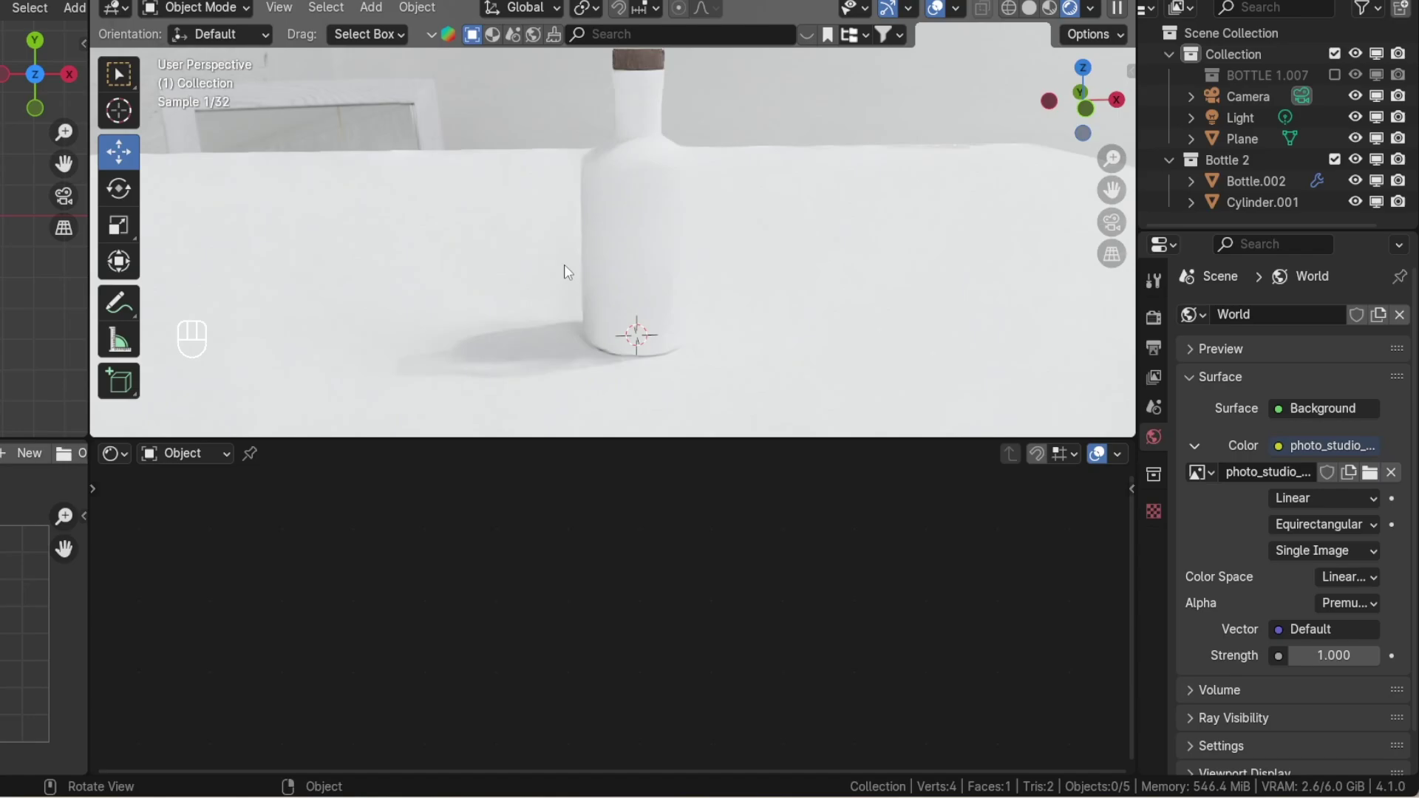
- Assign the existing Glass 1 material to Bottle.002 via the Browse Material search
key(g)
key(KP_1)
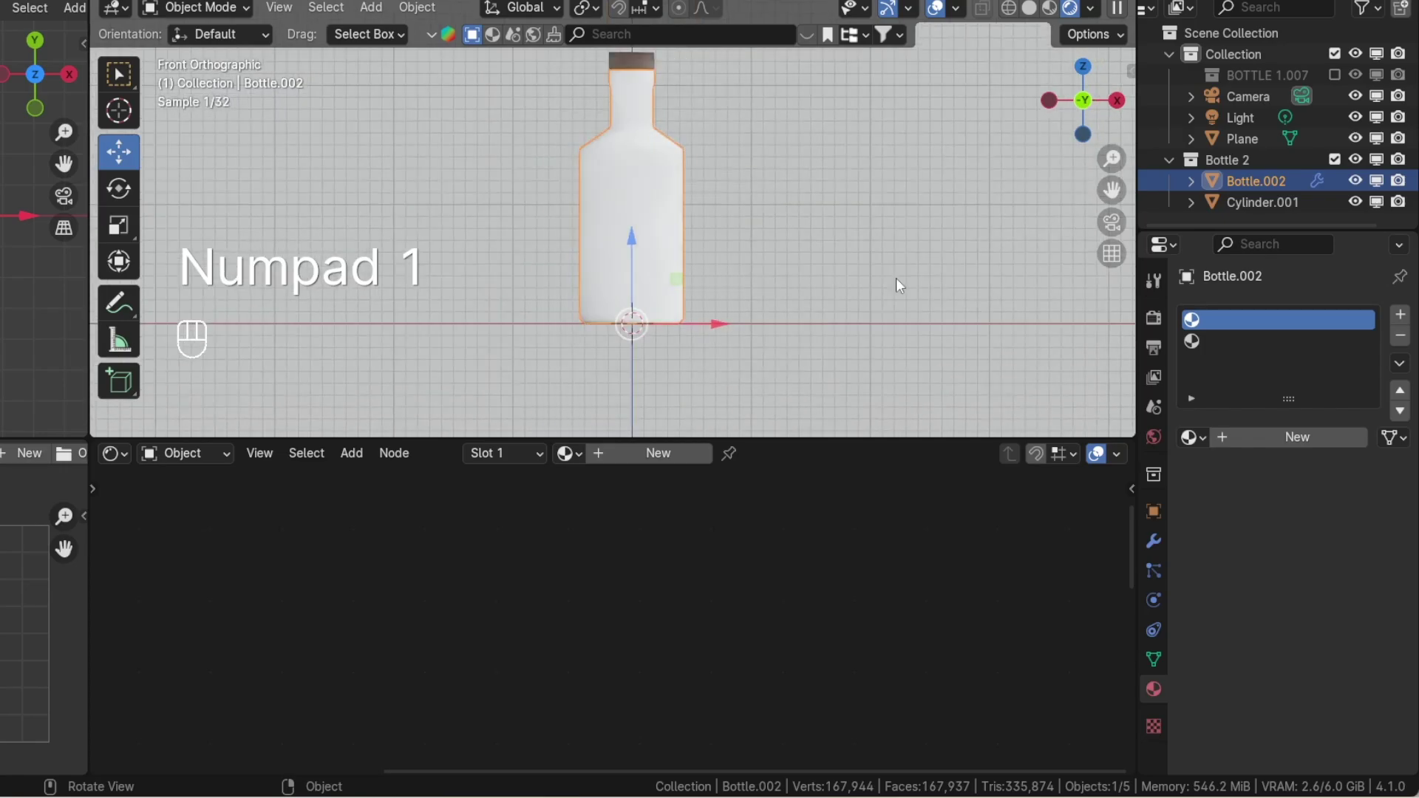
middle_click(660, 466)
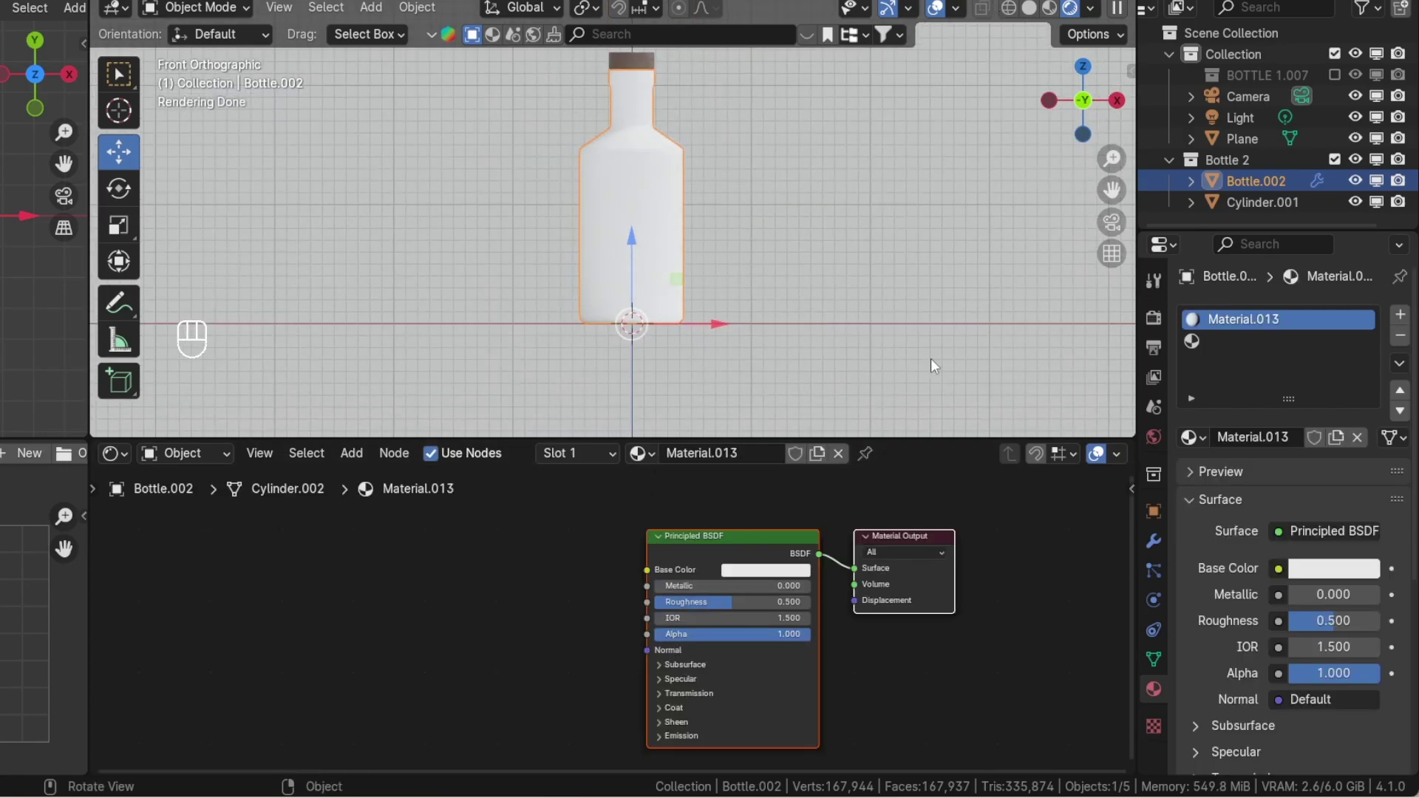
drag(707, 453, 721, 496)
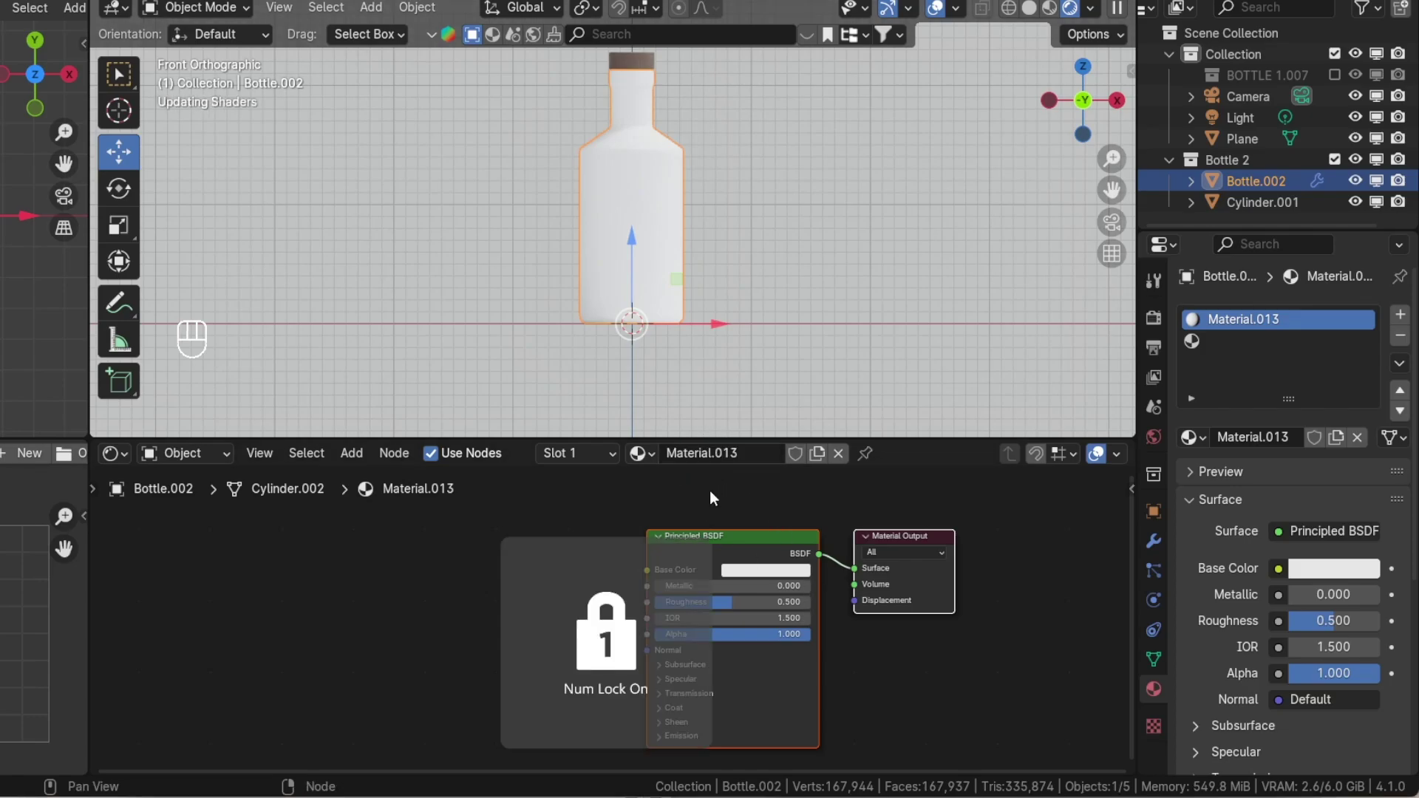
drag(707, 459, 707, 458)
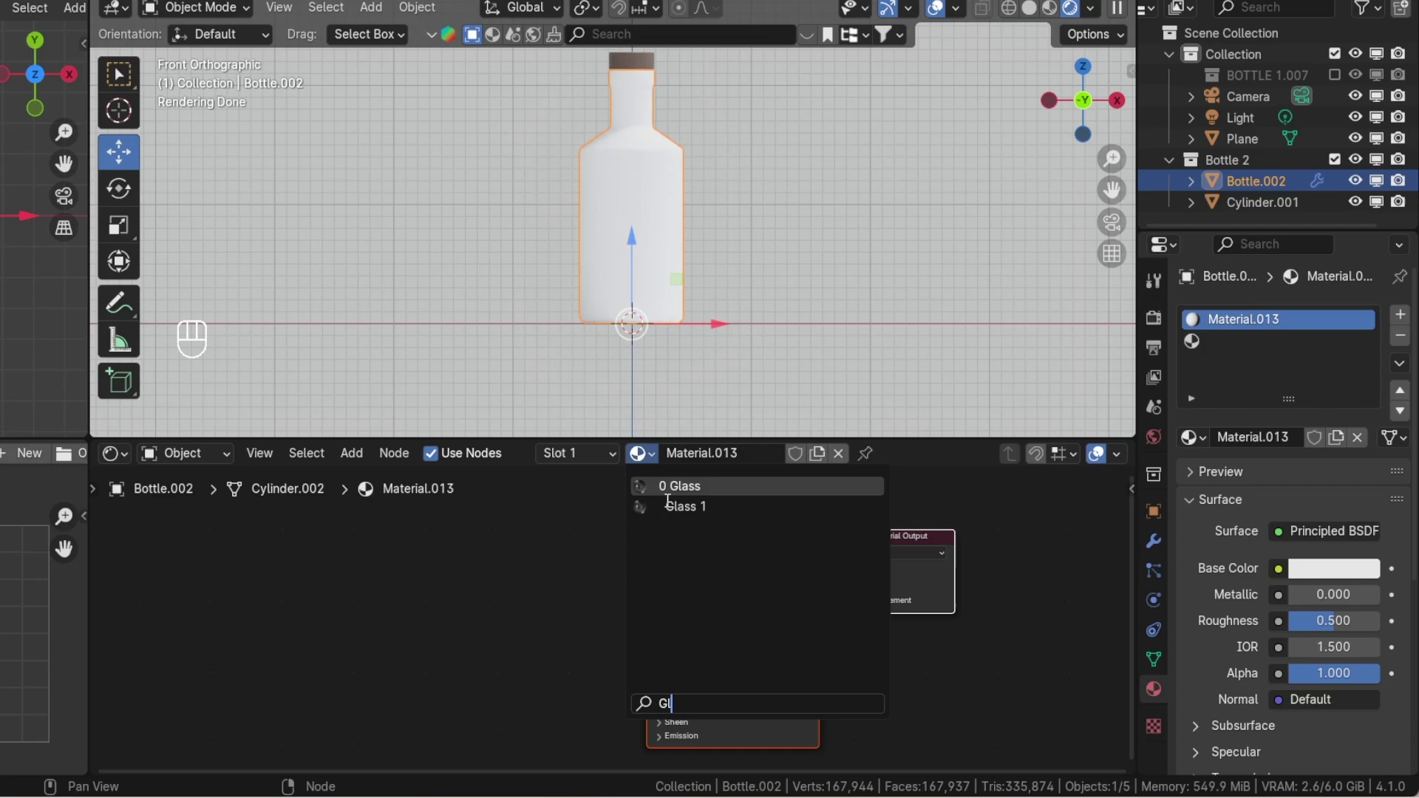
key(s)
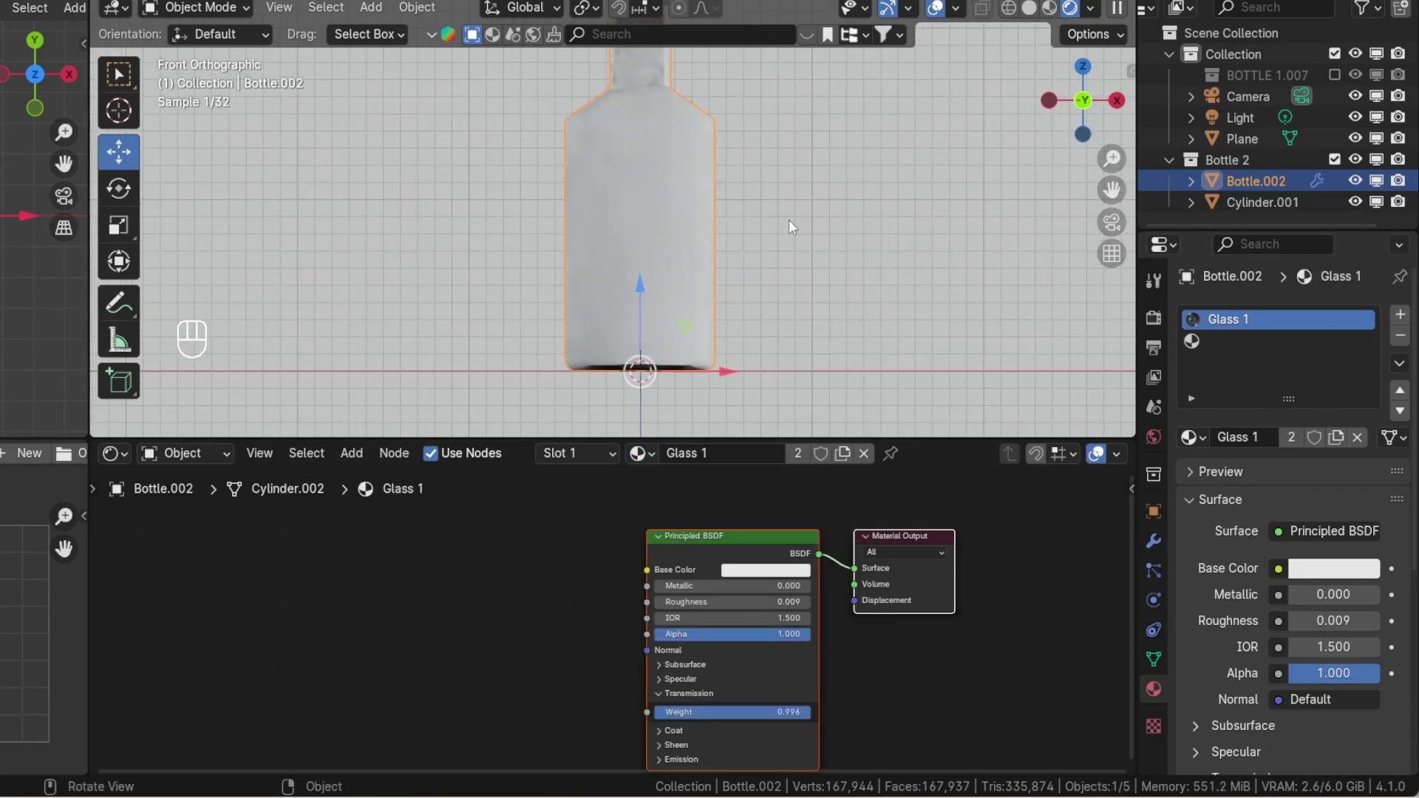
click(646, 160)
- Return Bottle.002 to Object Mode and attempt to remove its empty material slot
key(Tab)
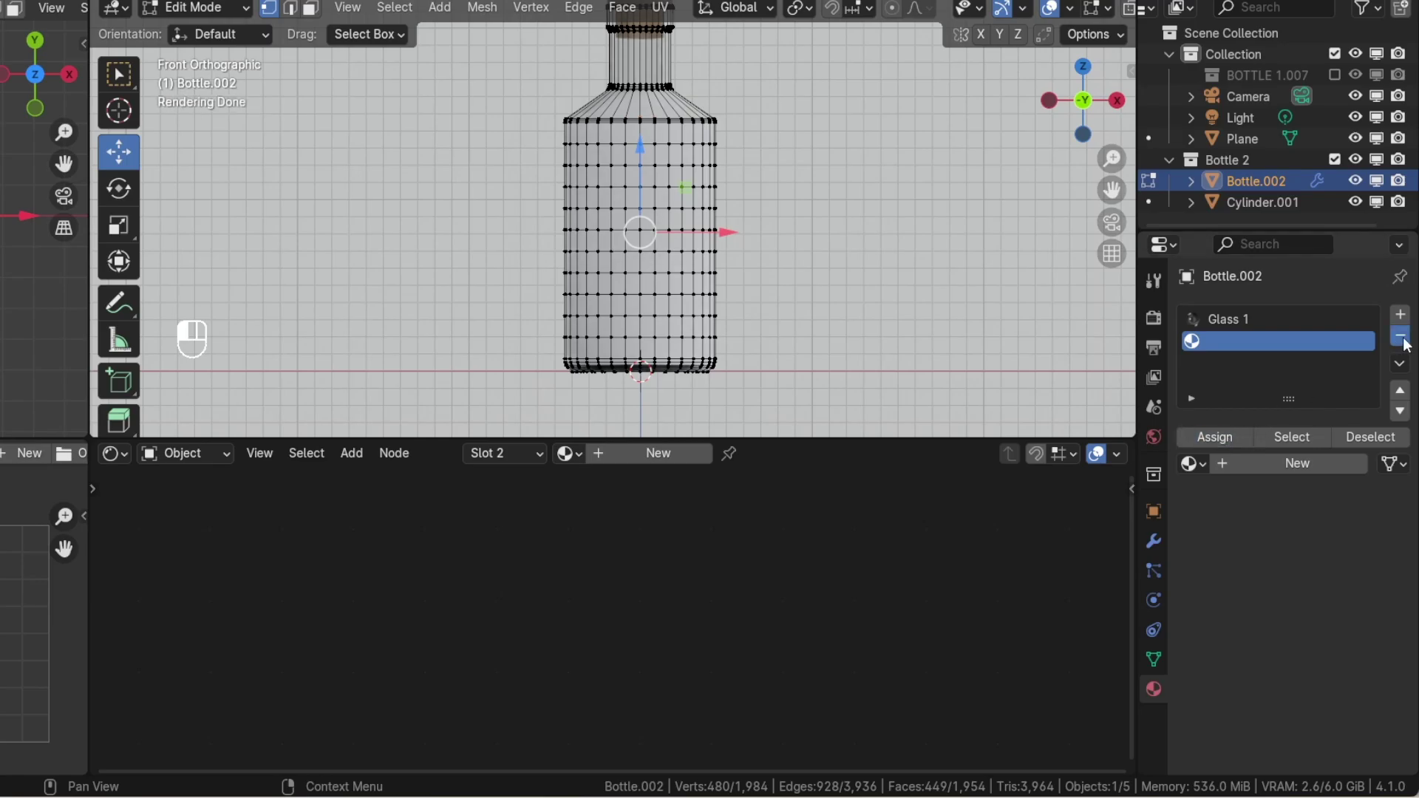
key(Tab)
key(Tab)
key(Tab)
click(796, 145)
click(661, 122)
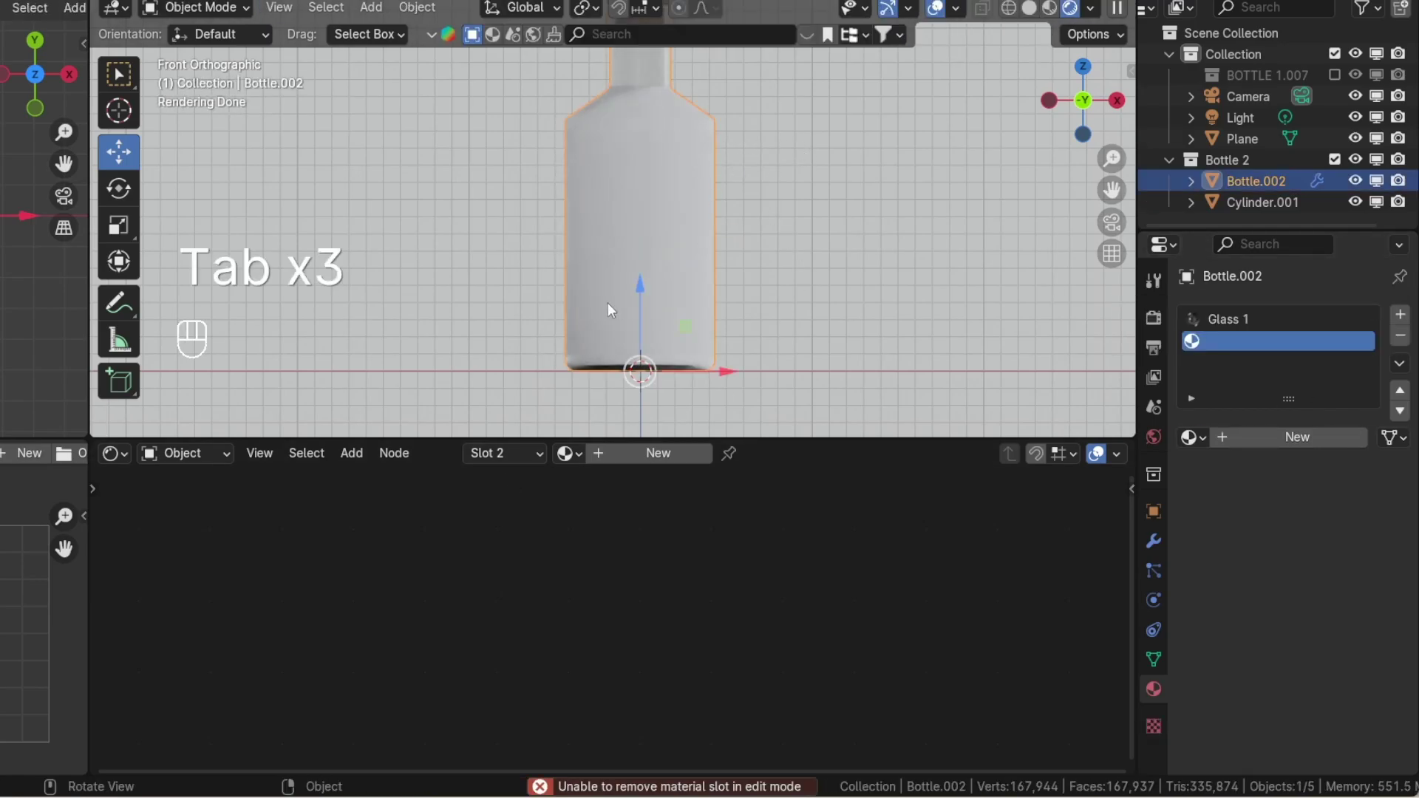
- Select the Glass 1 slot and delete the empty second slot so only Glass 1 remains
key(Tab)
key(a)
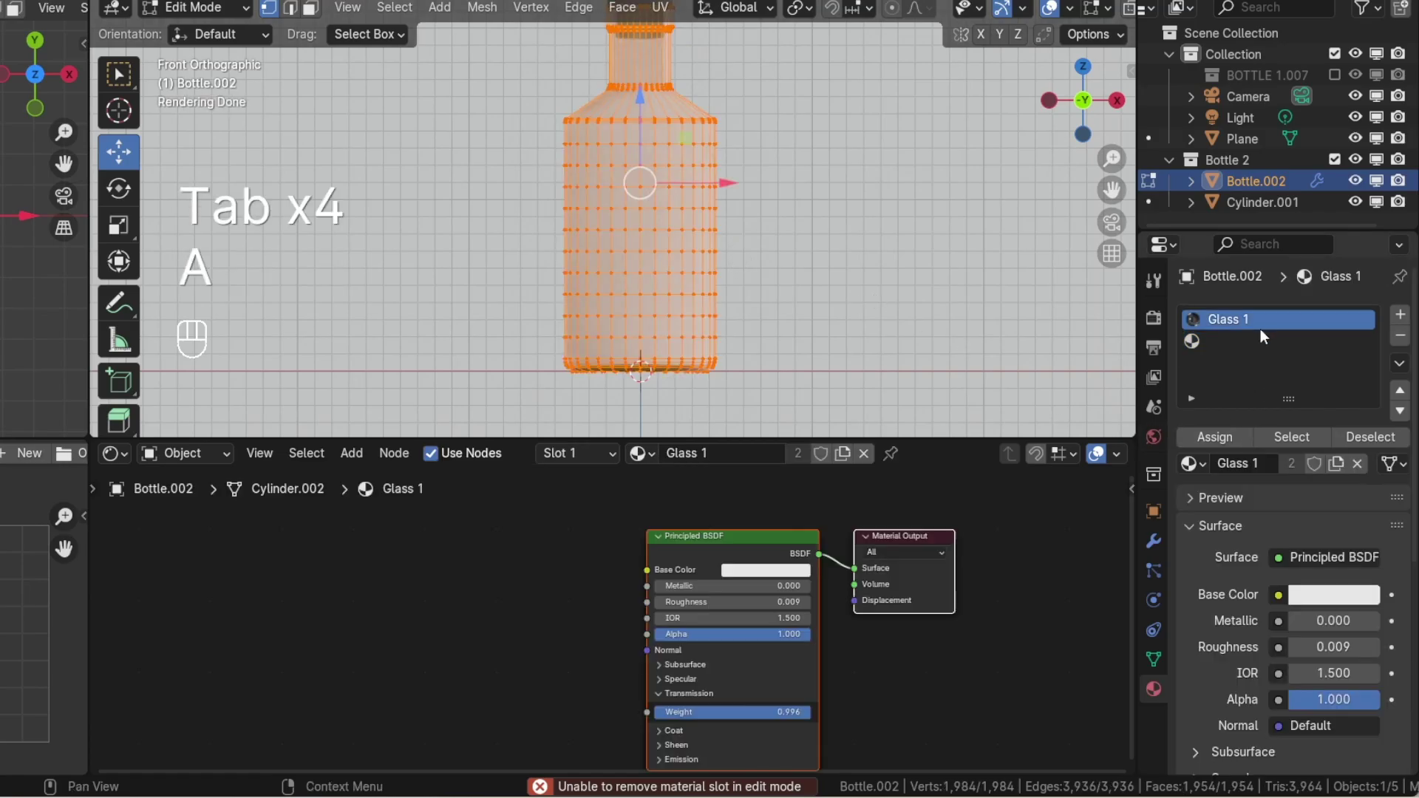
click(1247, 442)
key(Tab)
click(1411, 343)
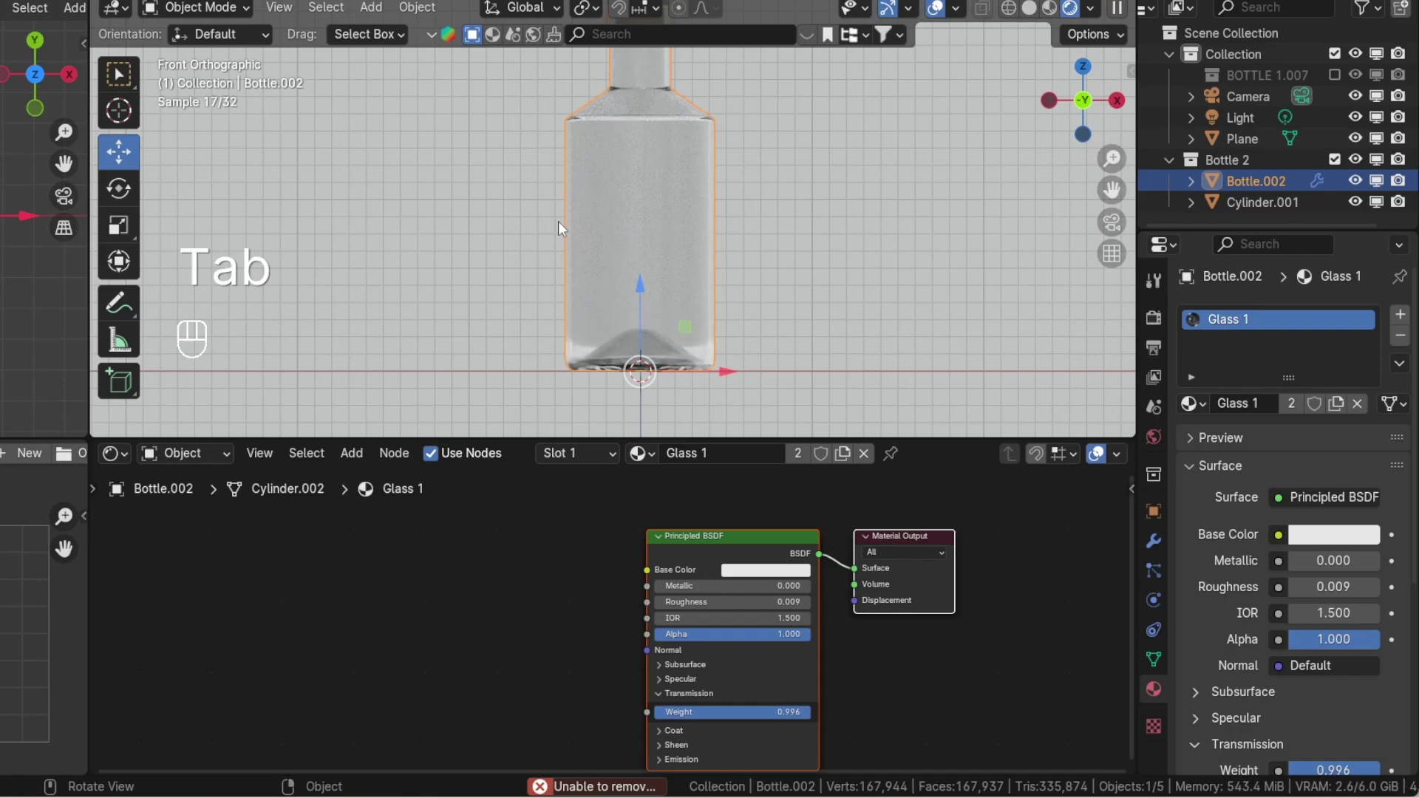
- Select the liquid faces of Bottle.002, grow the selection and assign them a new Material.023 slot
key(Tab)
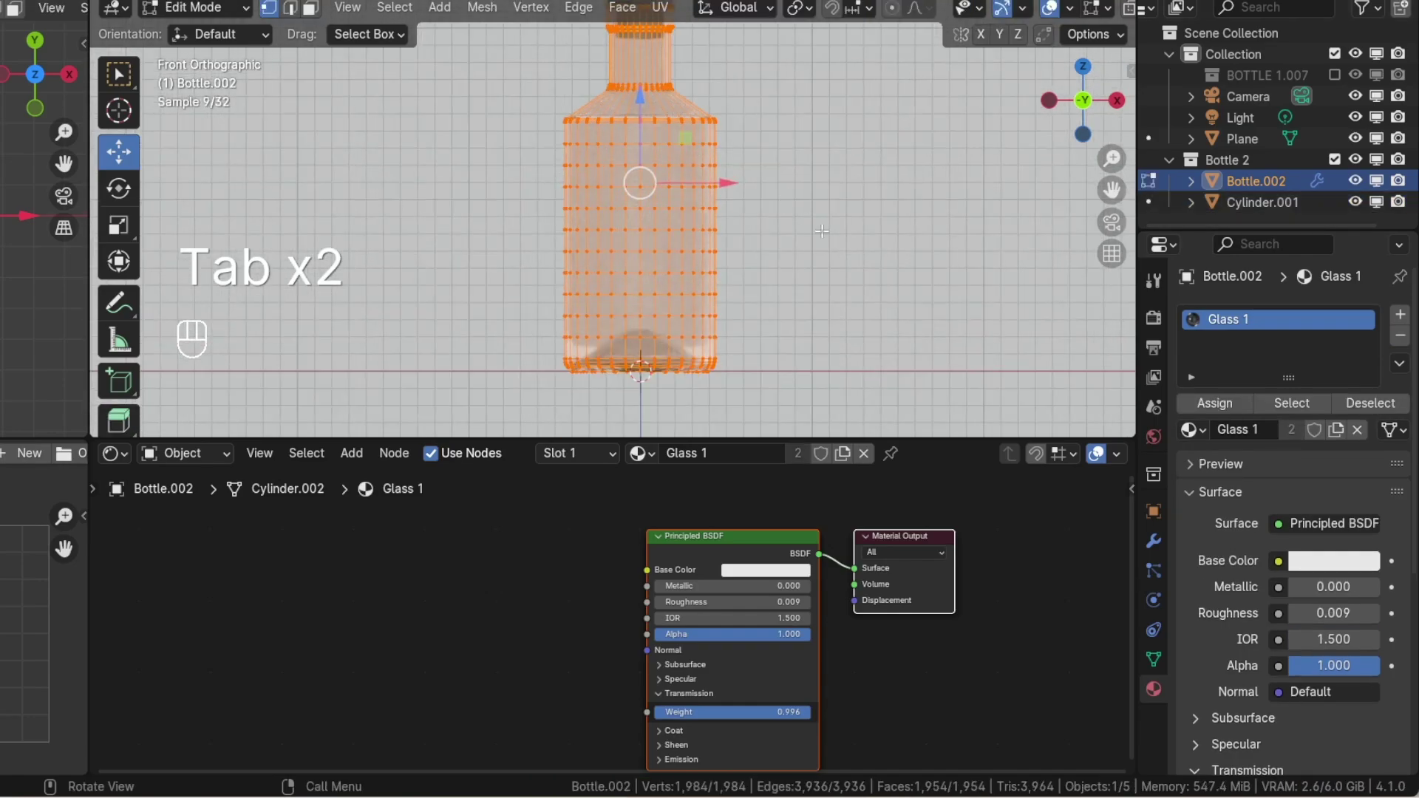
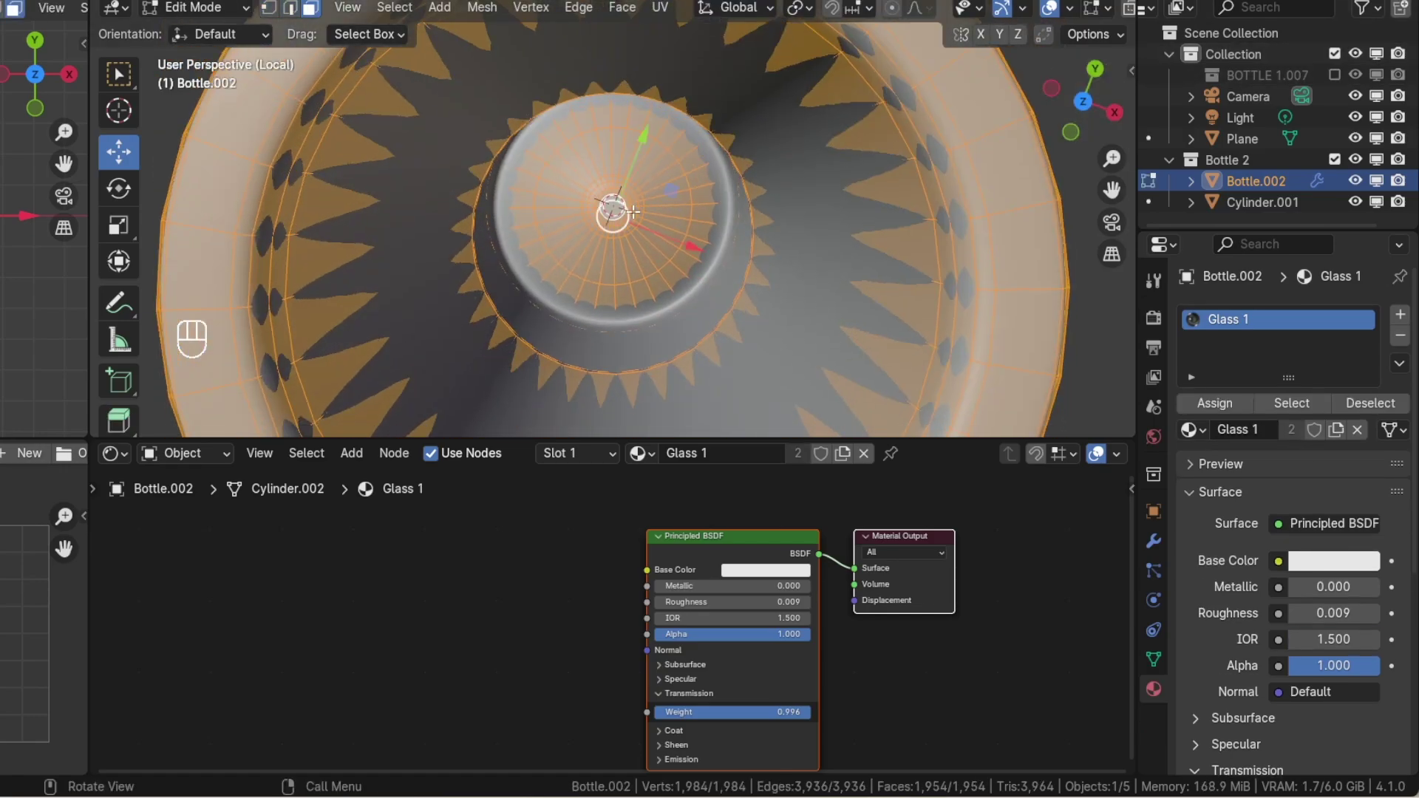
key(KP_1)
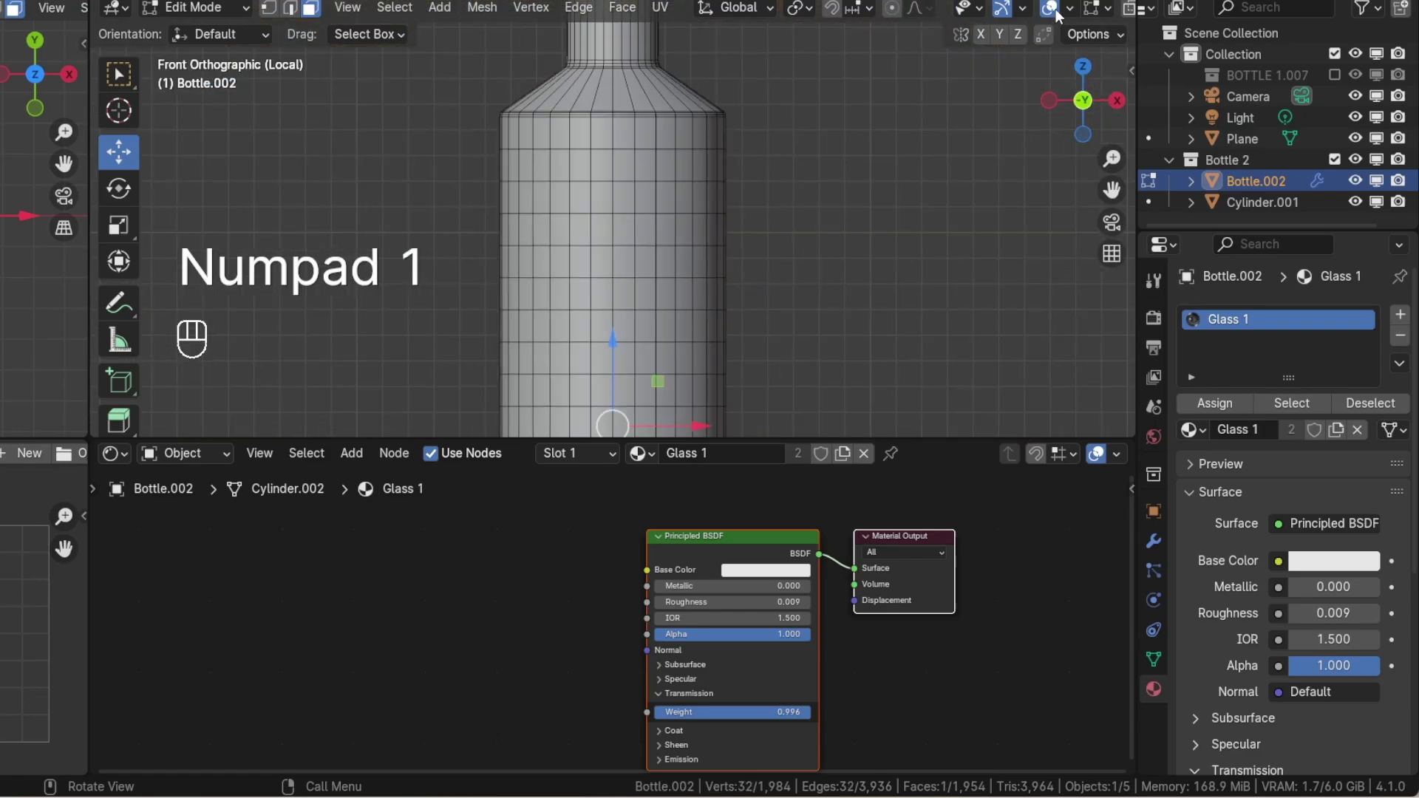
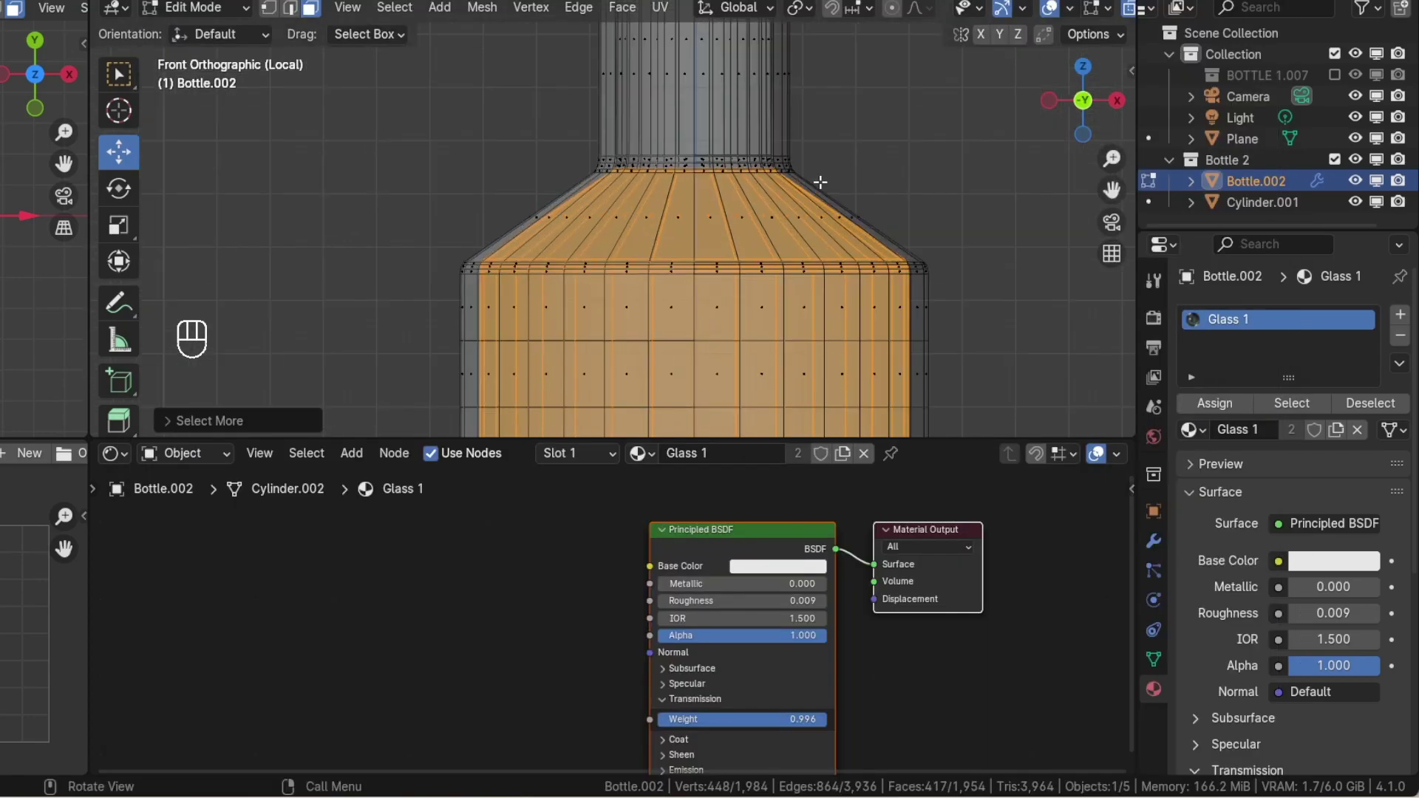
key(ctrl+KP_Add)
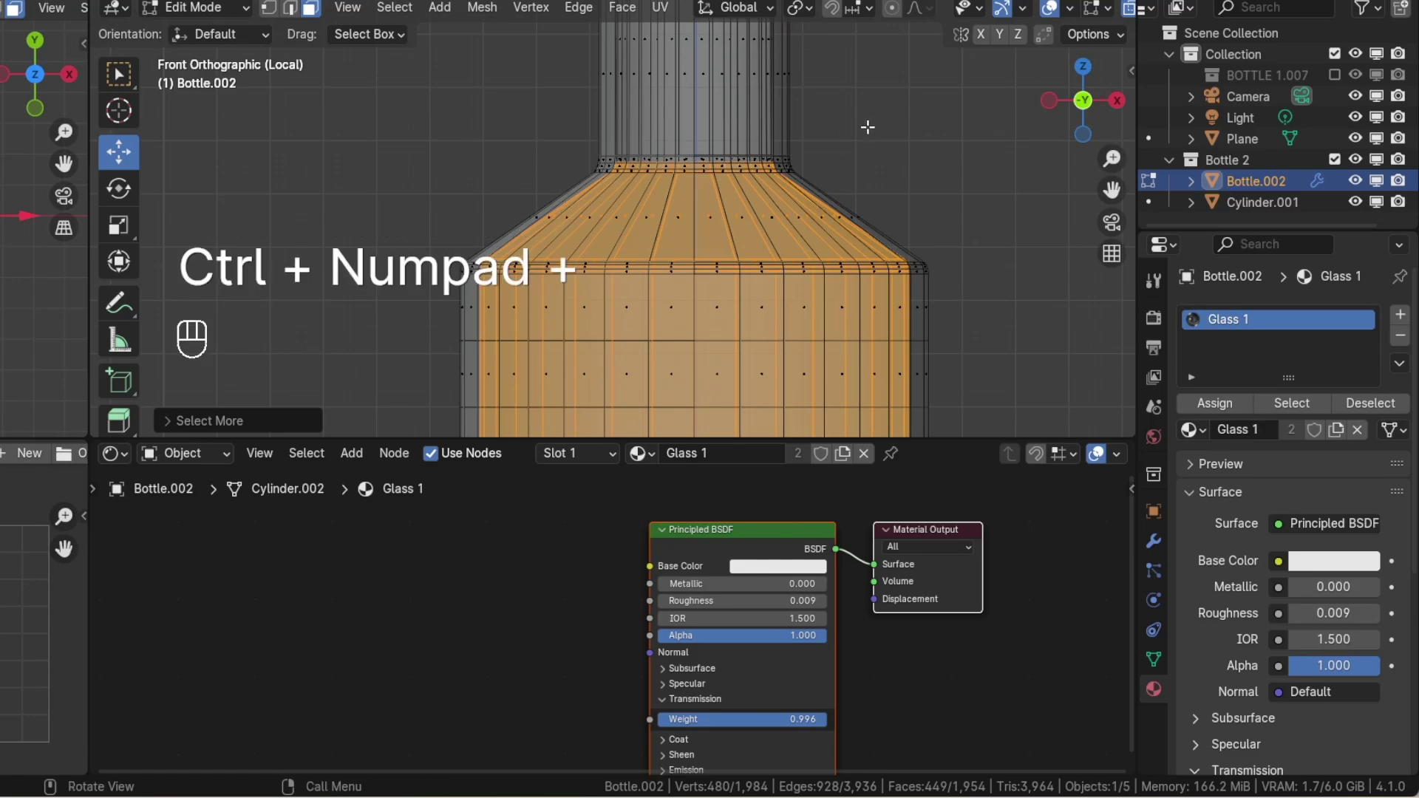
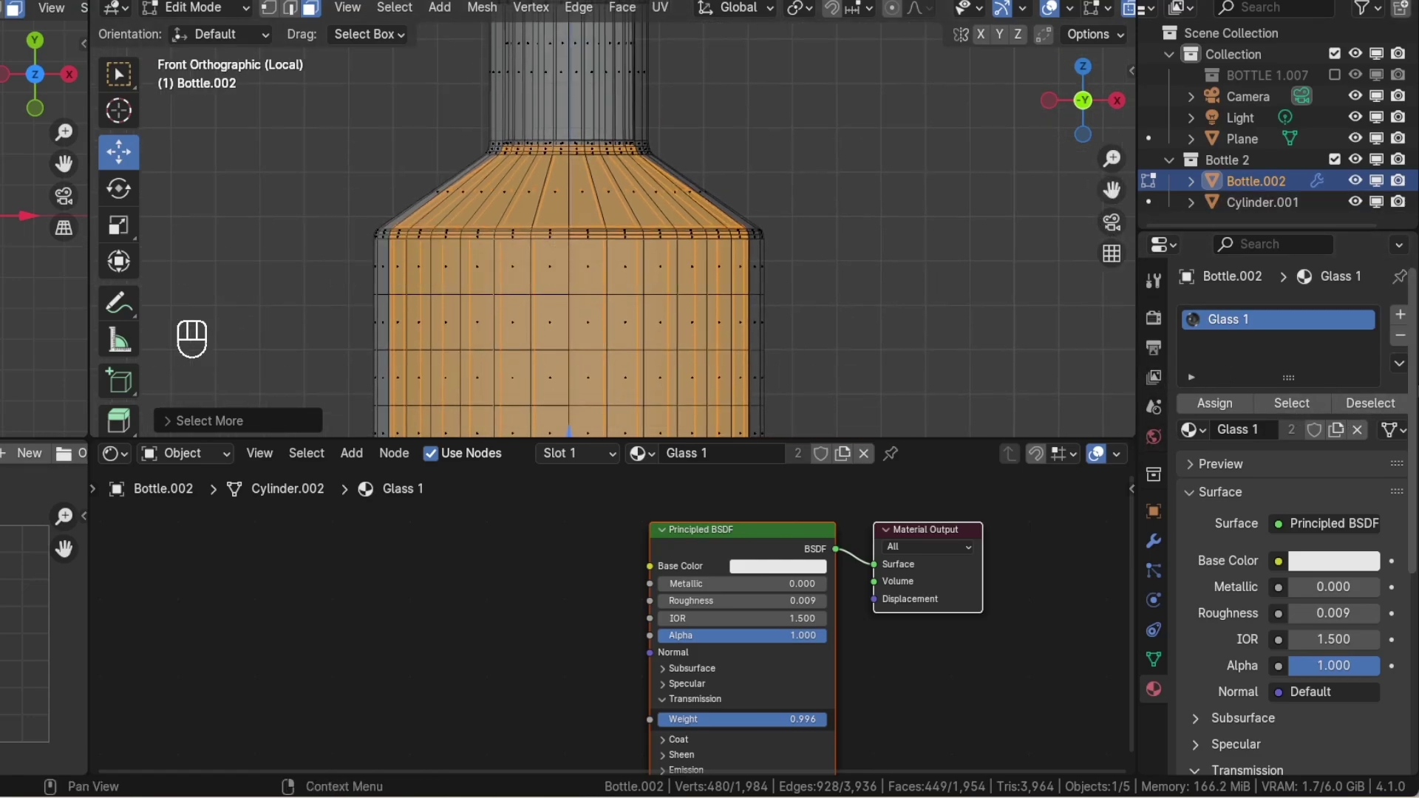
middle_click(1411, 317)
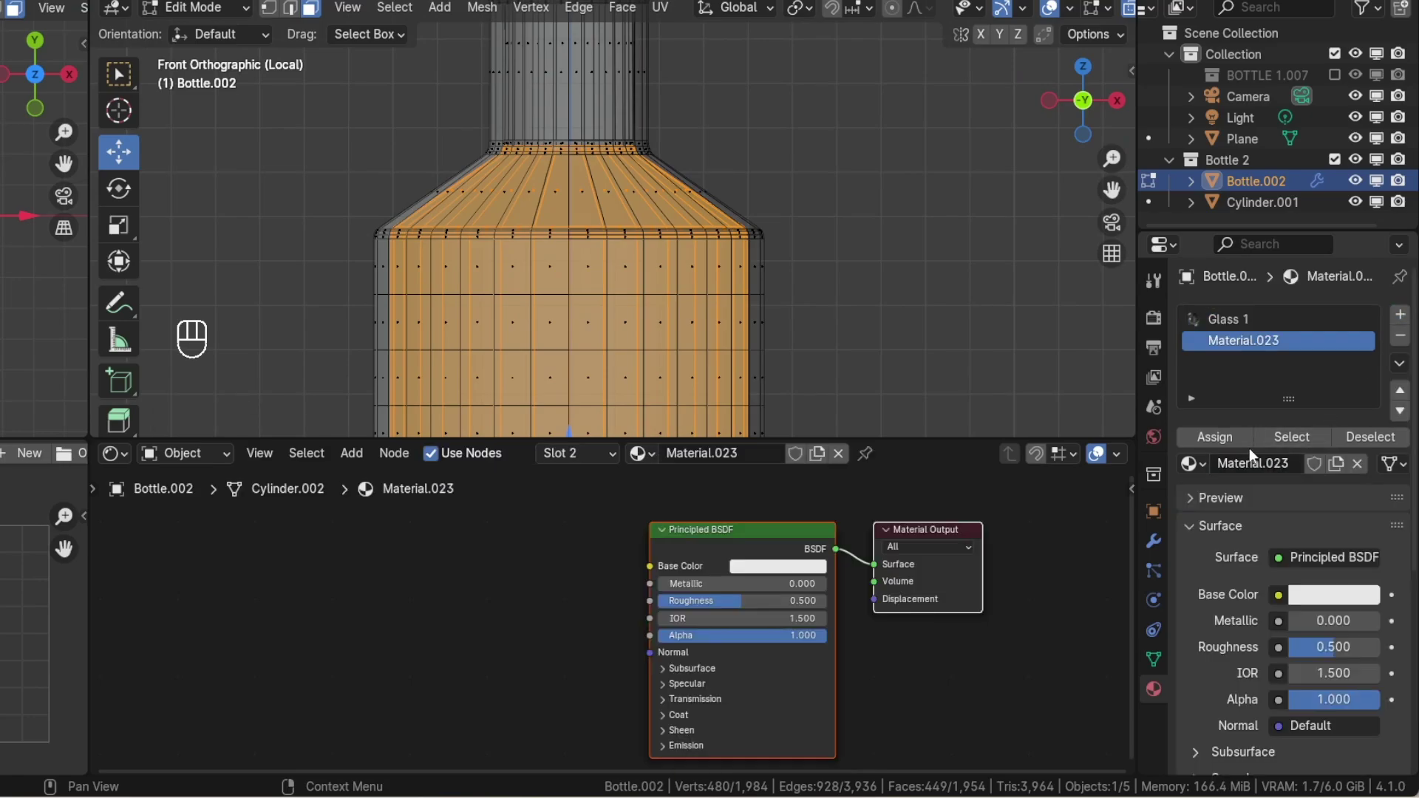
middle_click(1226, 444)
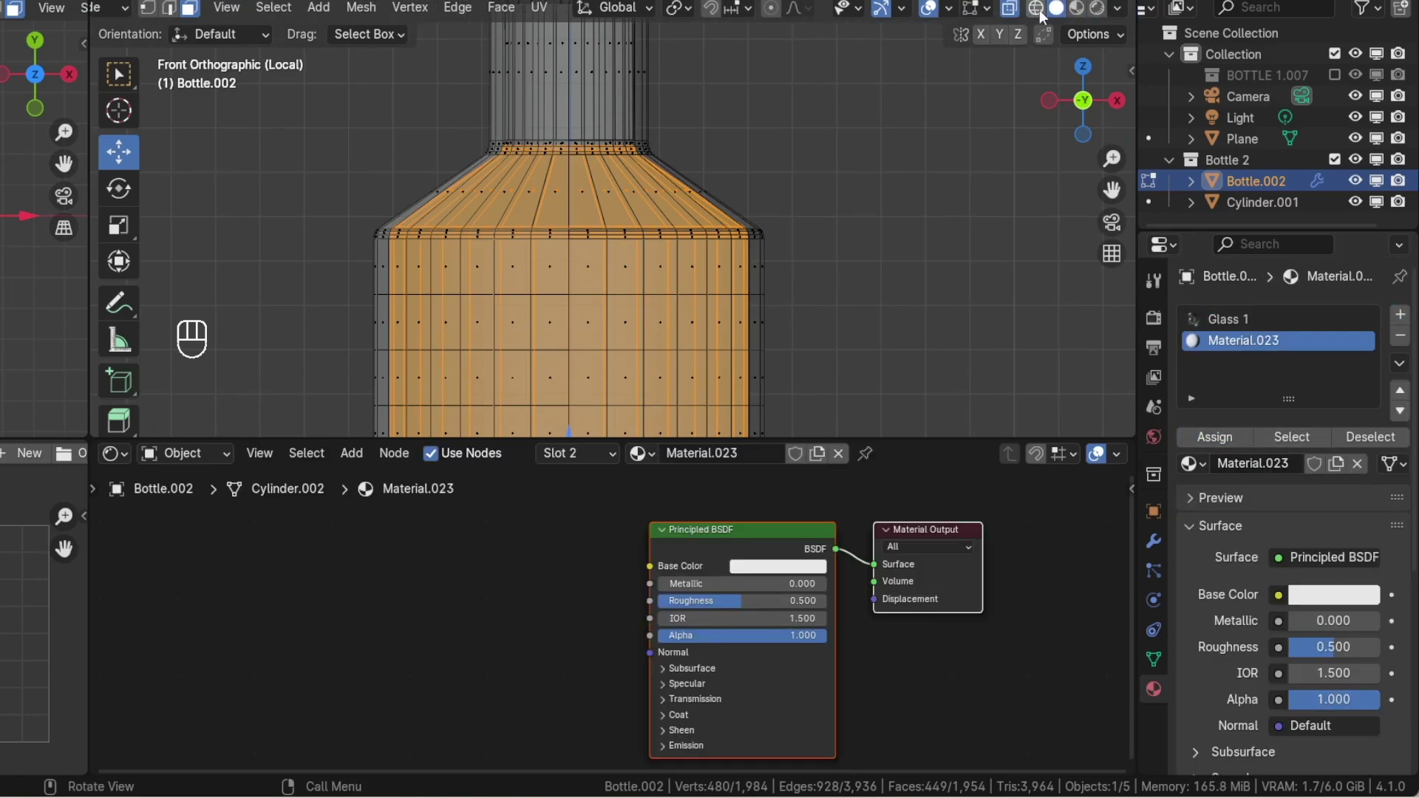
key(Tab)
- In Rendered shading, set Transmission Weight 1 and wire Layer Weight Fresnel through a Color Ramp into Base Color
click(1075, 105)
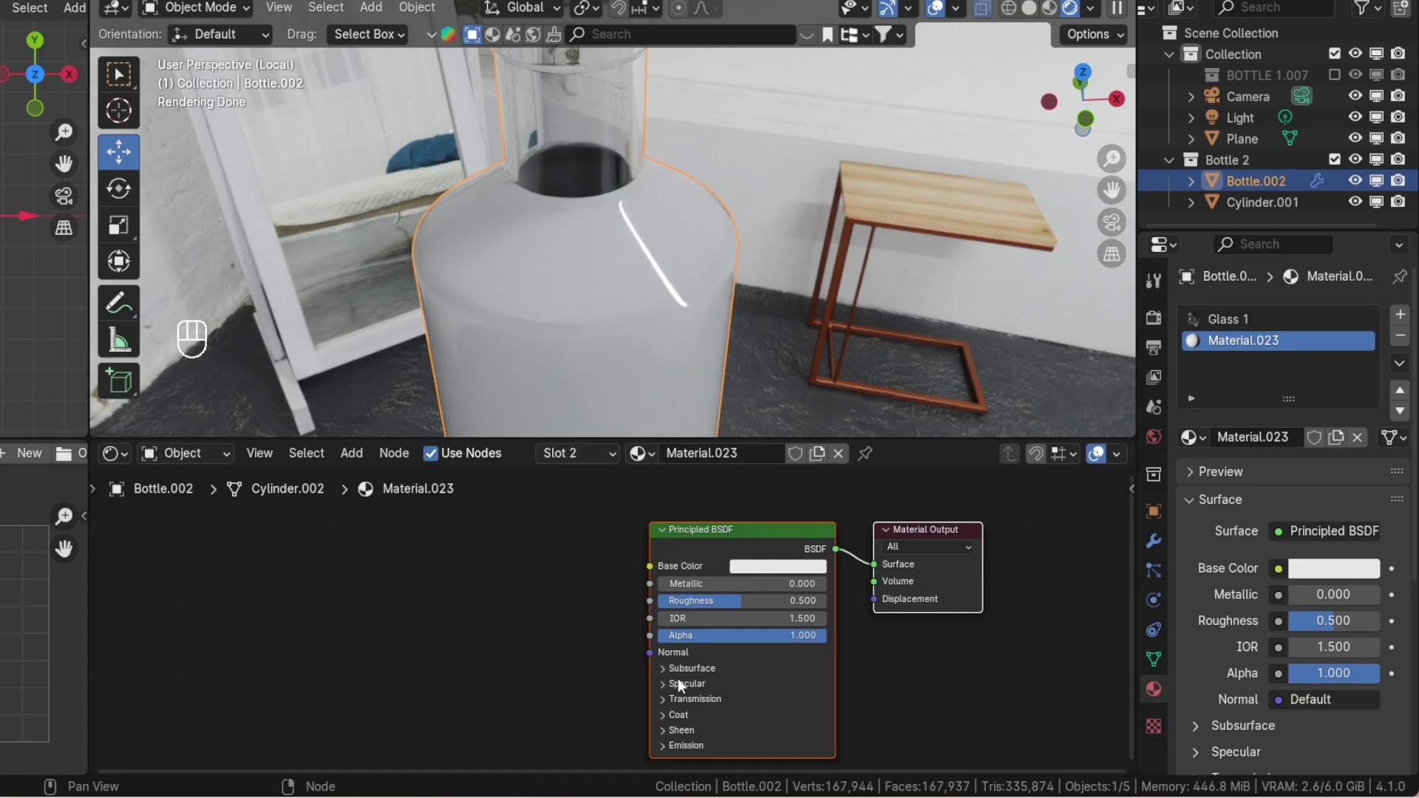
drag(719, 708, 828, 720)
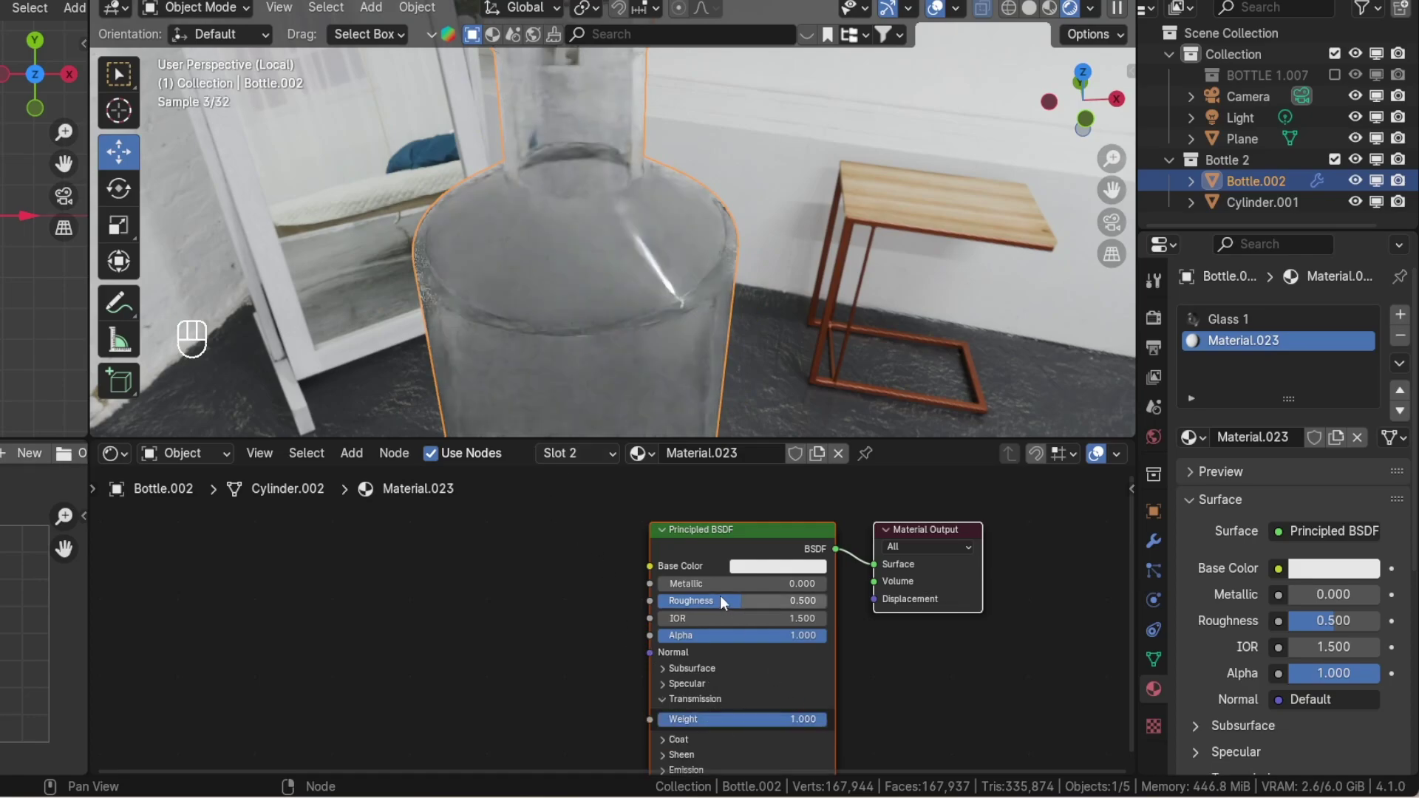
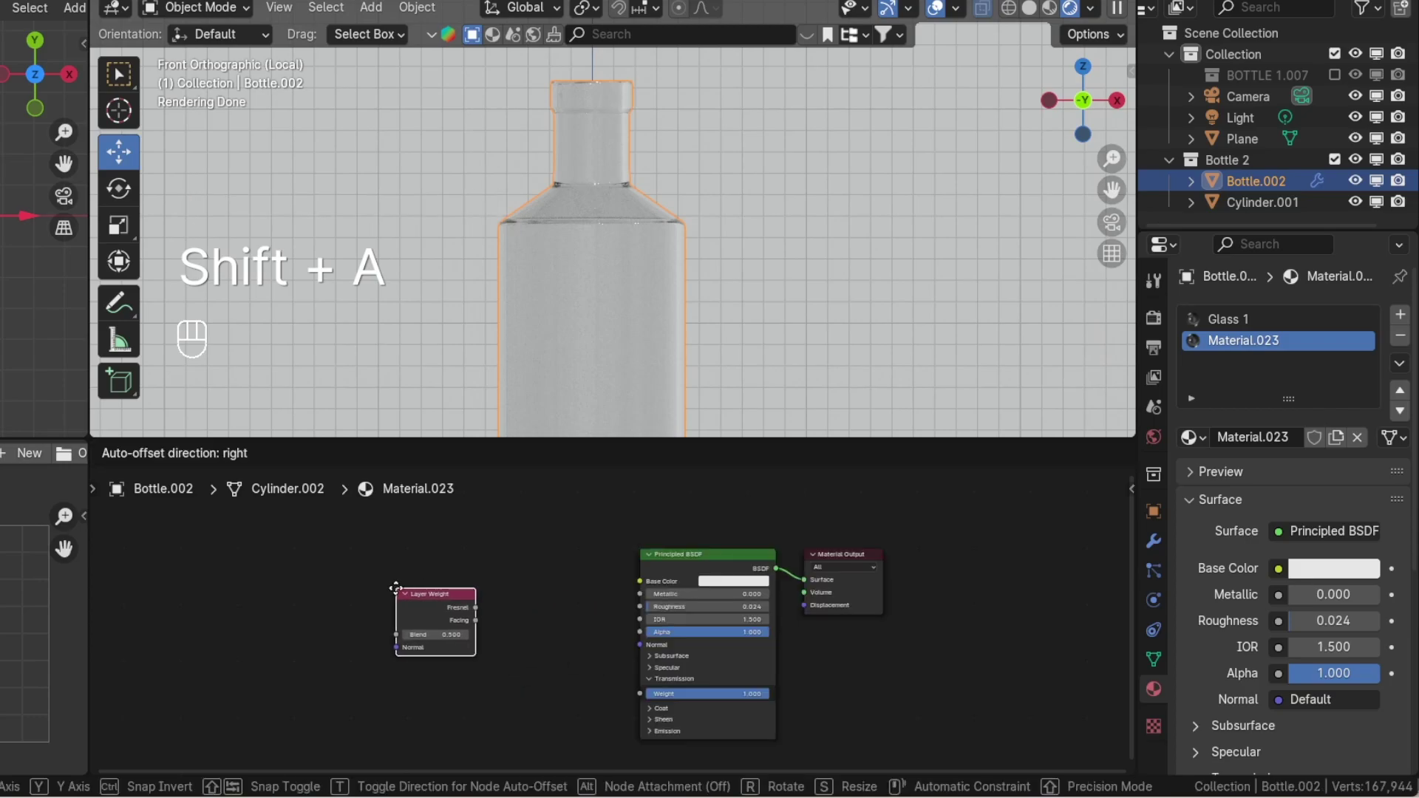
key(shift+a)
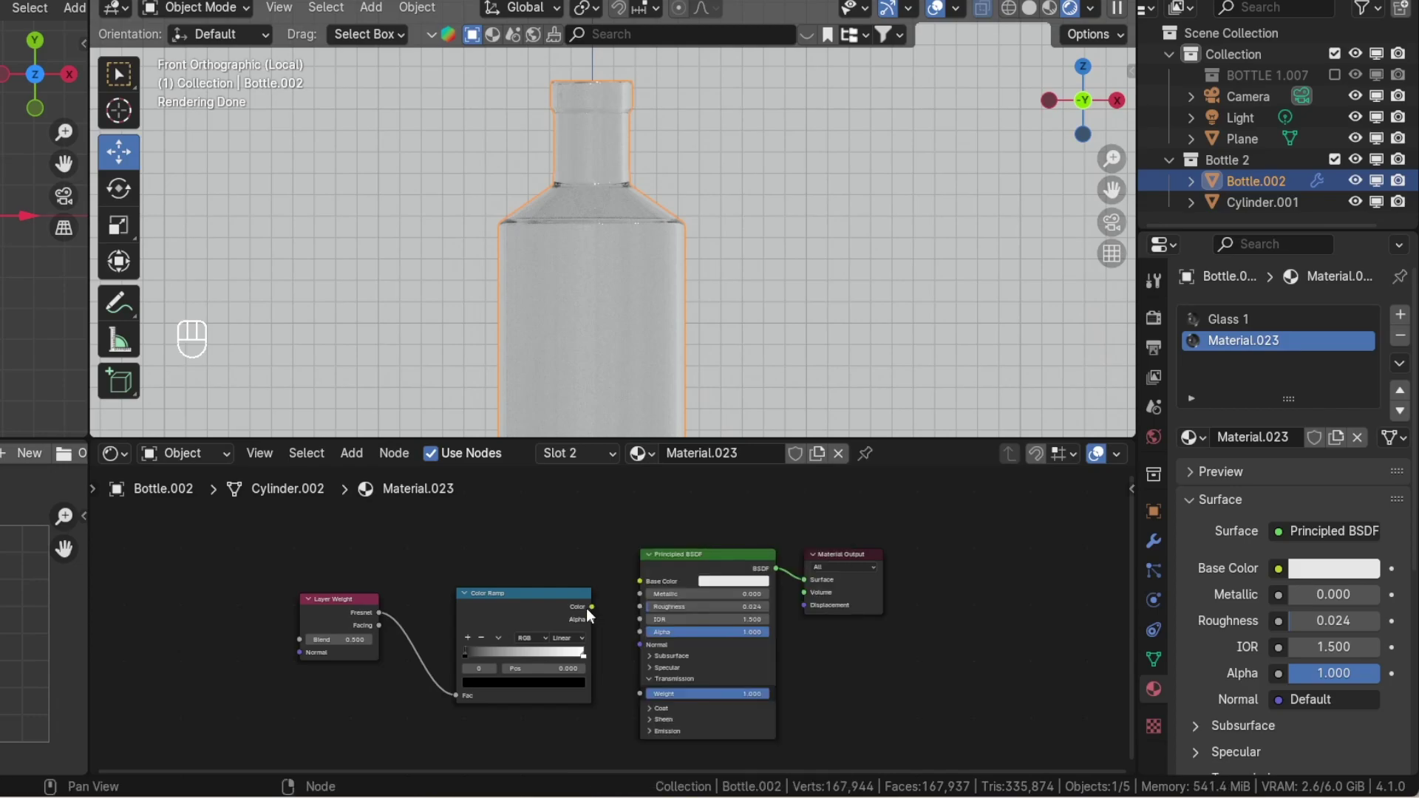
drag(504, 640, 513, 664)
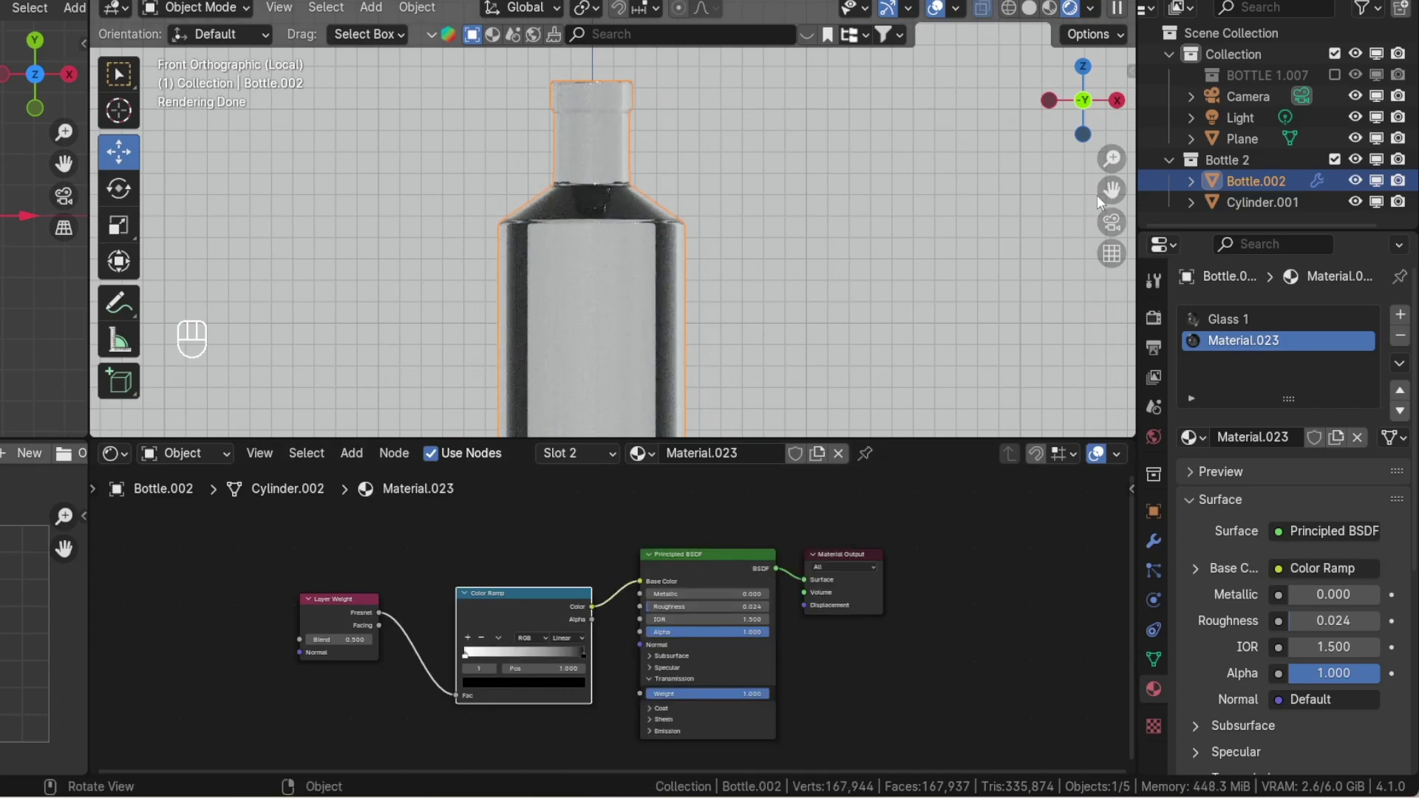
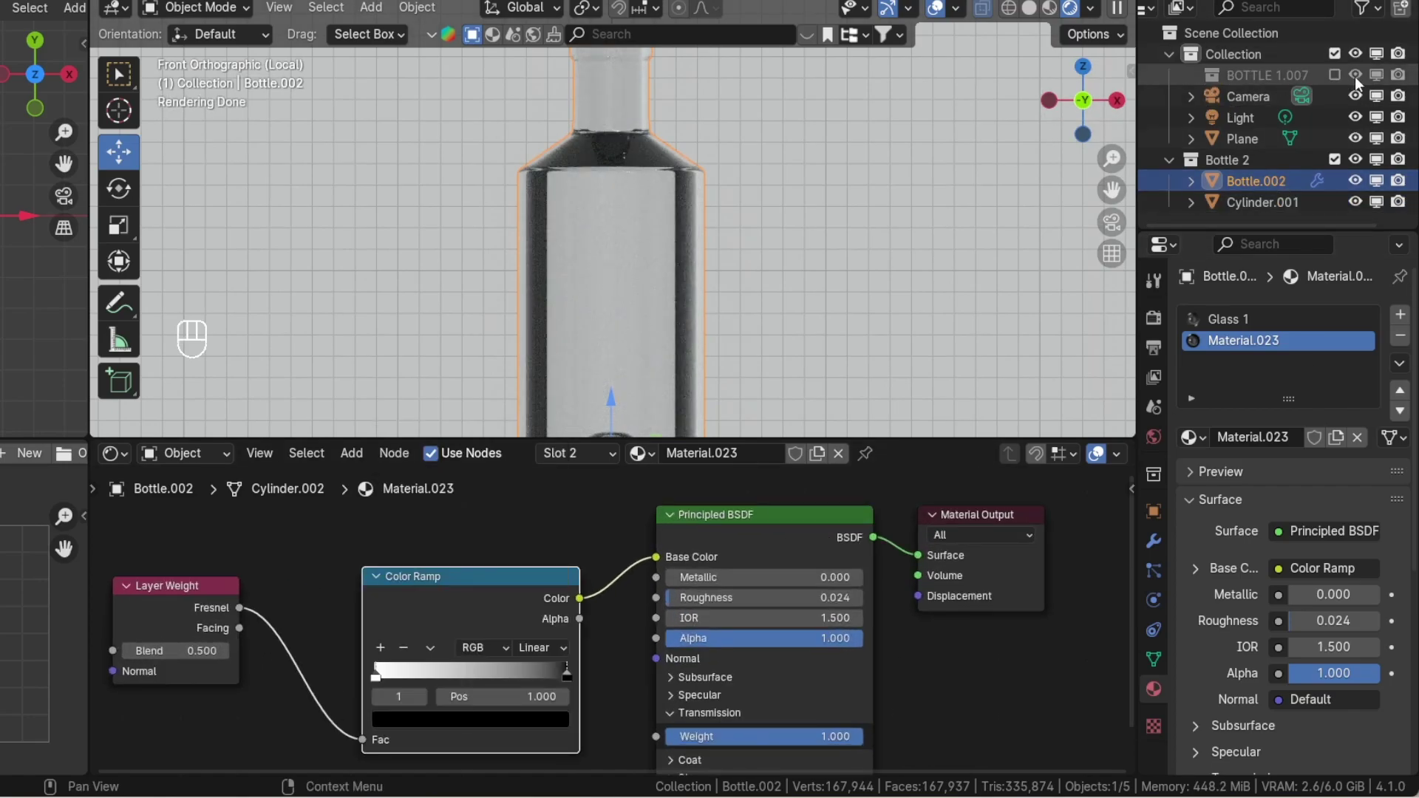
- Toggle the BOTTLE 1.007 and Bottle 2 collections and select the liquid material's orange Color Ramp
click(1386, 82)
click(1386, 82)
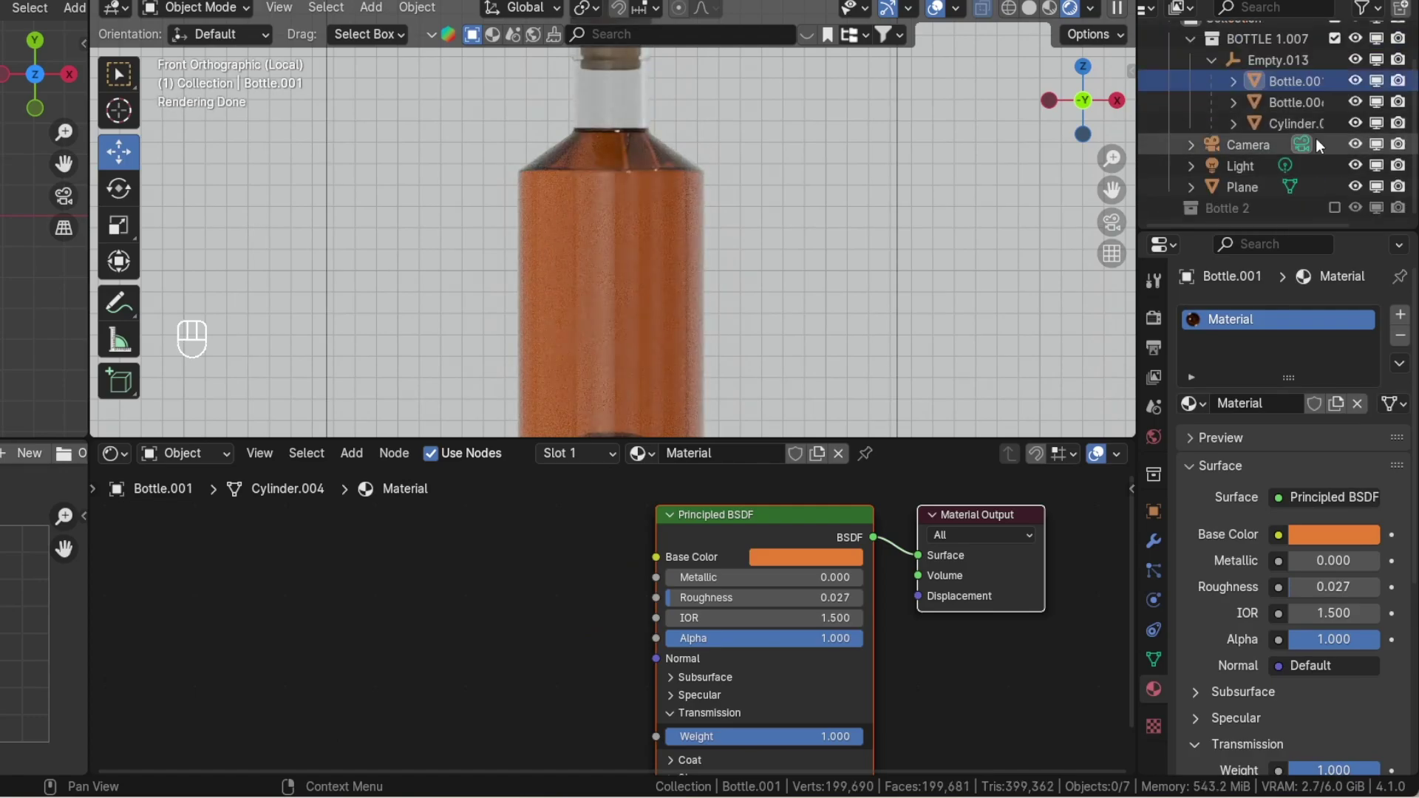
double_click(661, 365)
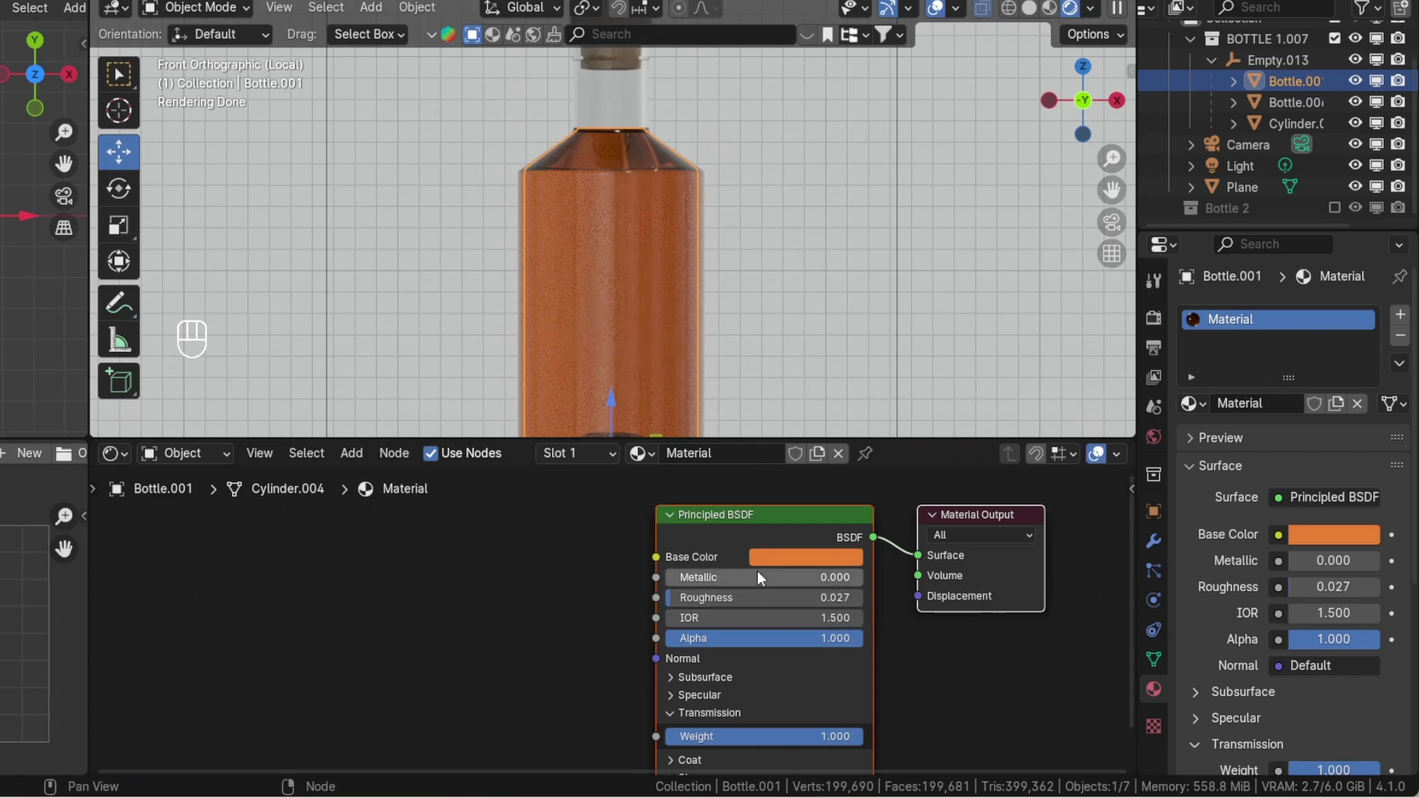
click(803, 558)
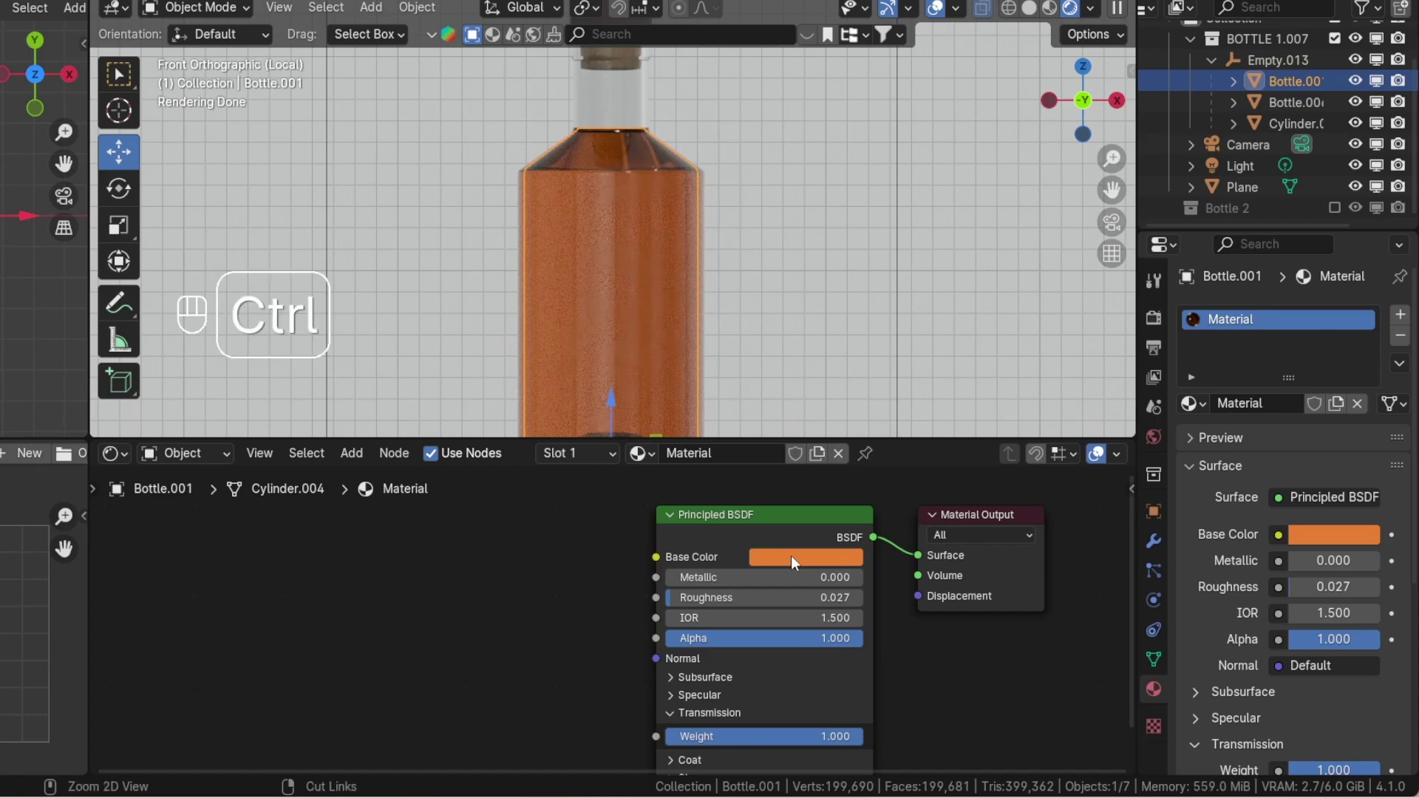
- Copy the orange gradient and paste it into Material.023's Color Ramp
key(ctrl+c)
key(ctrl+c)
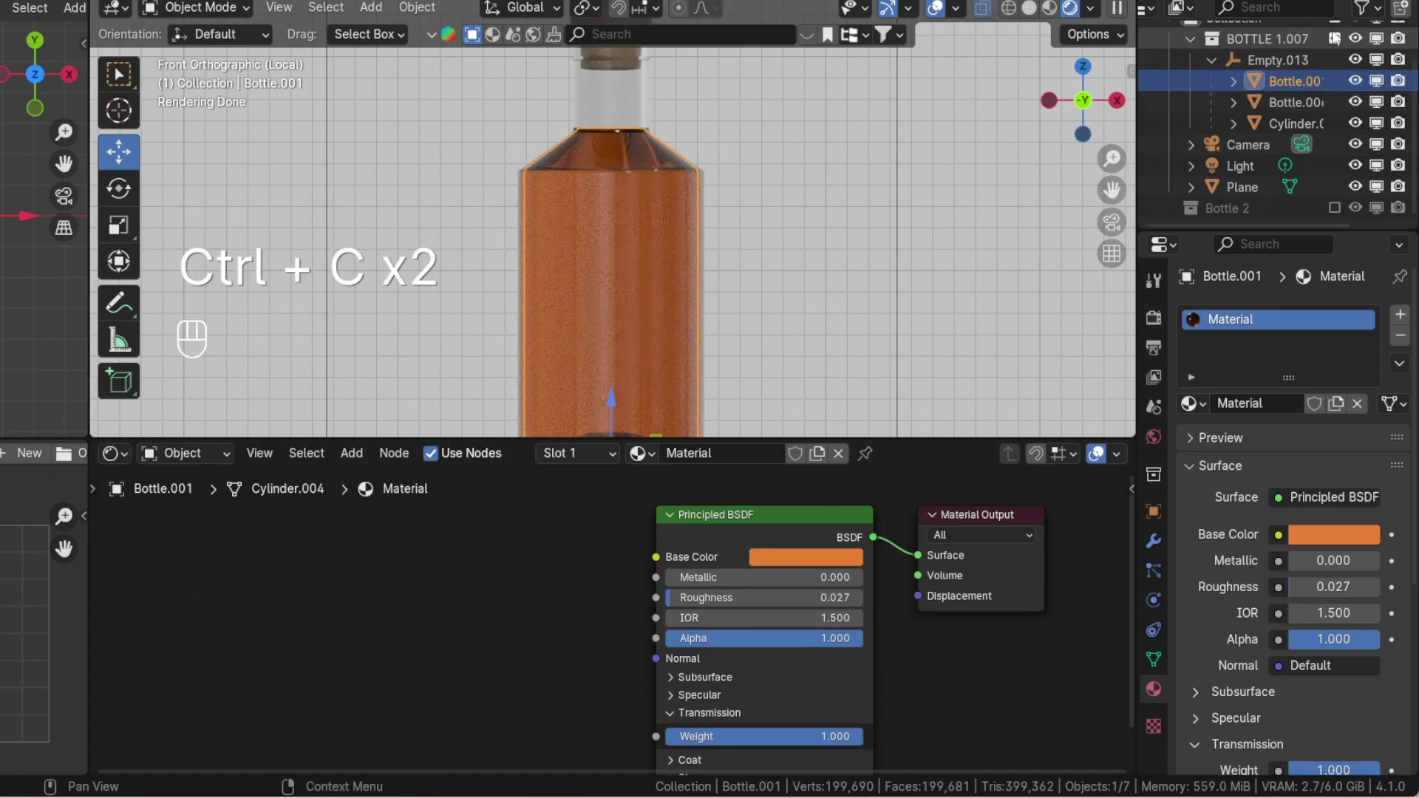
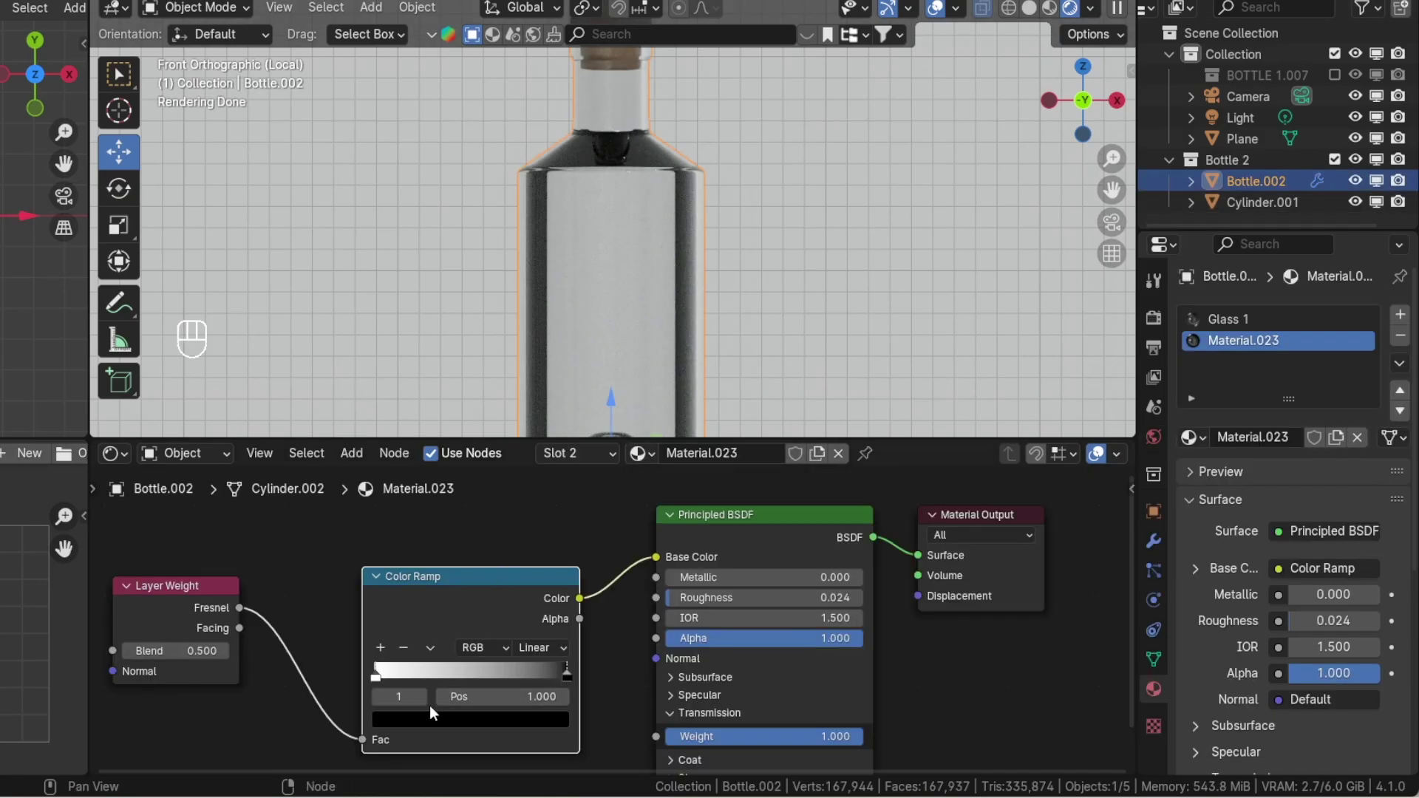
key(ctrl+v)
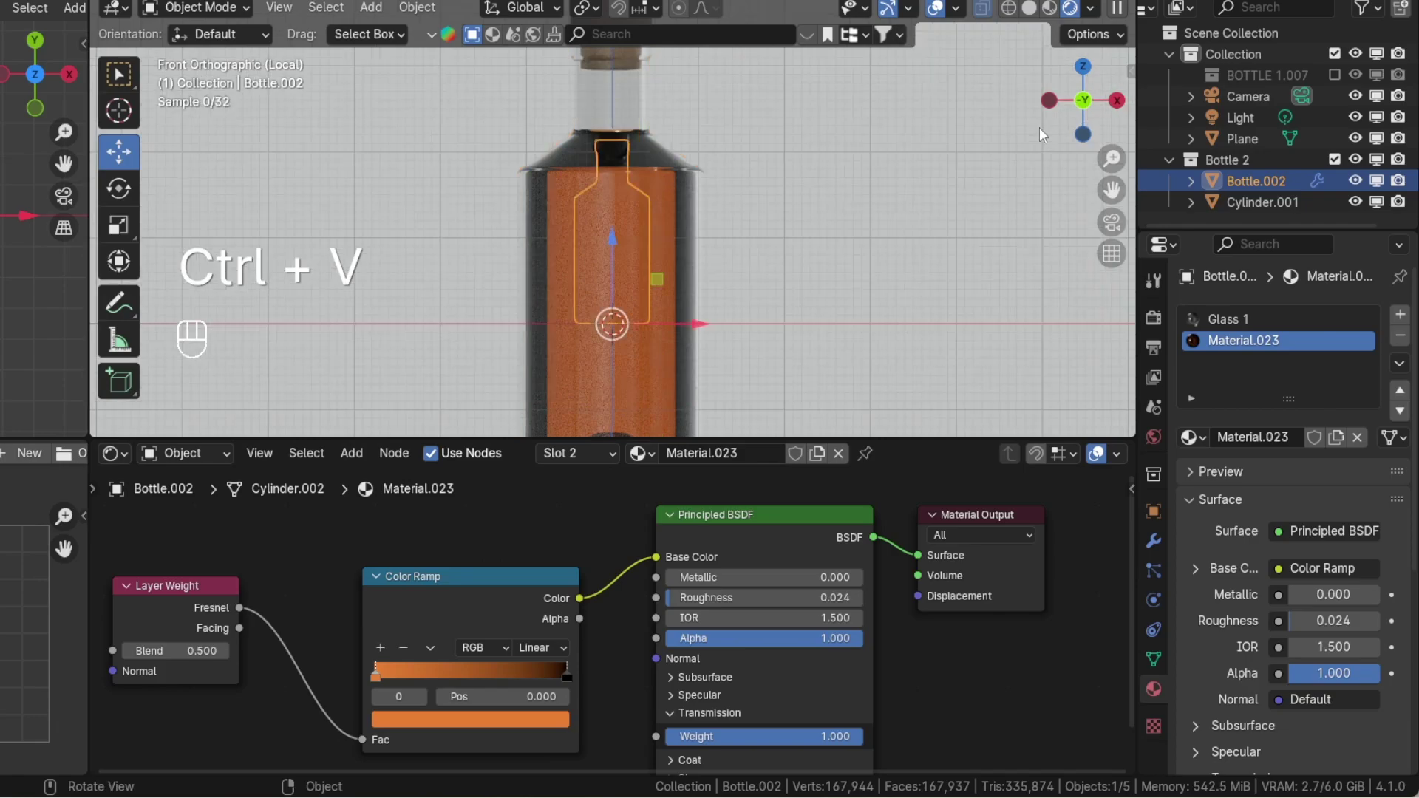
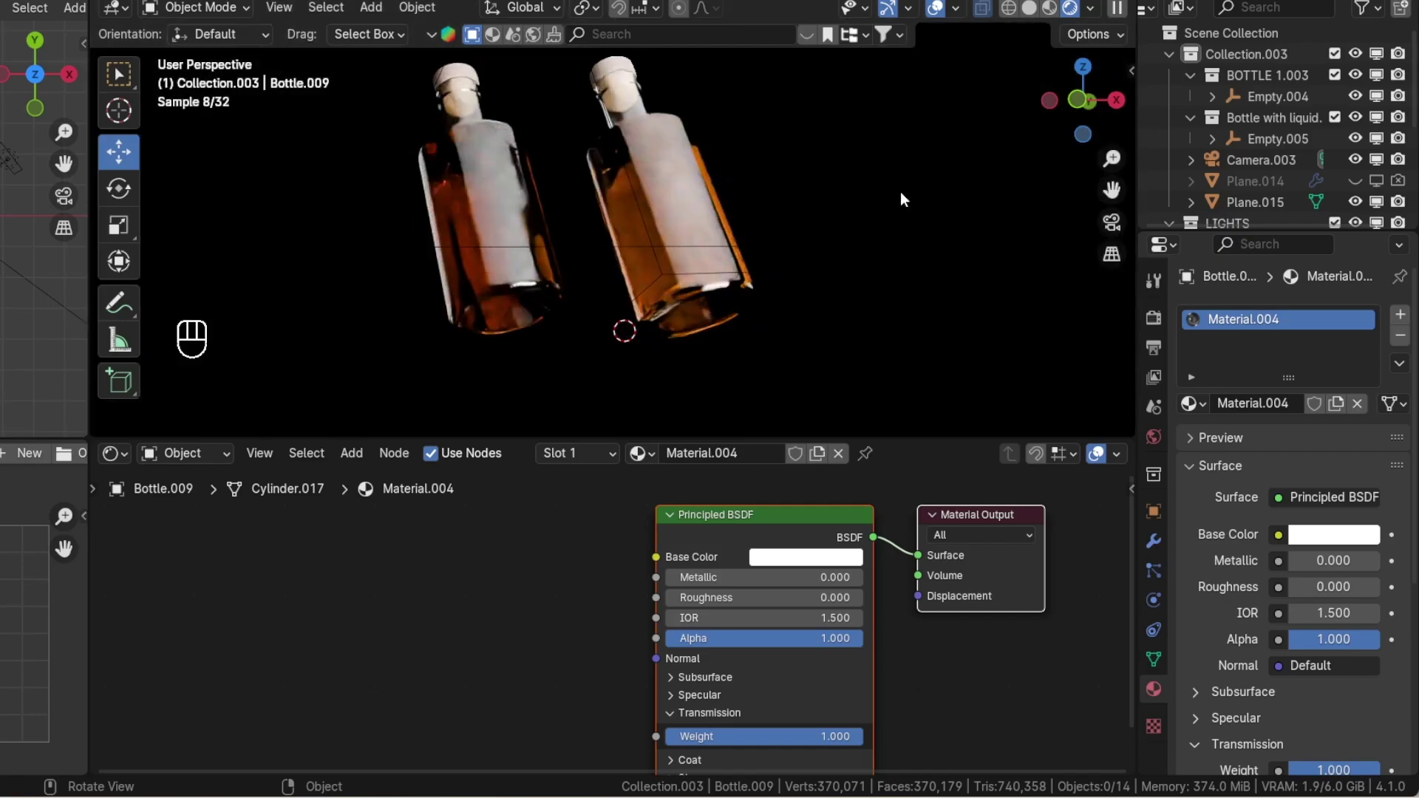
- Frame the second bottle and inspect the liquid and glass objects' materials
key(KP_0)
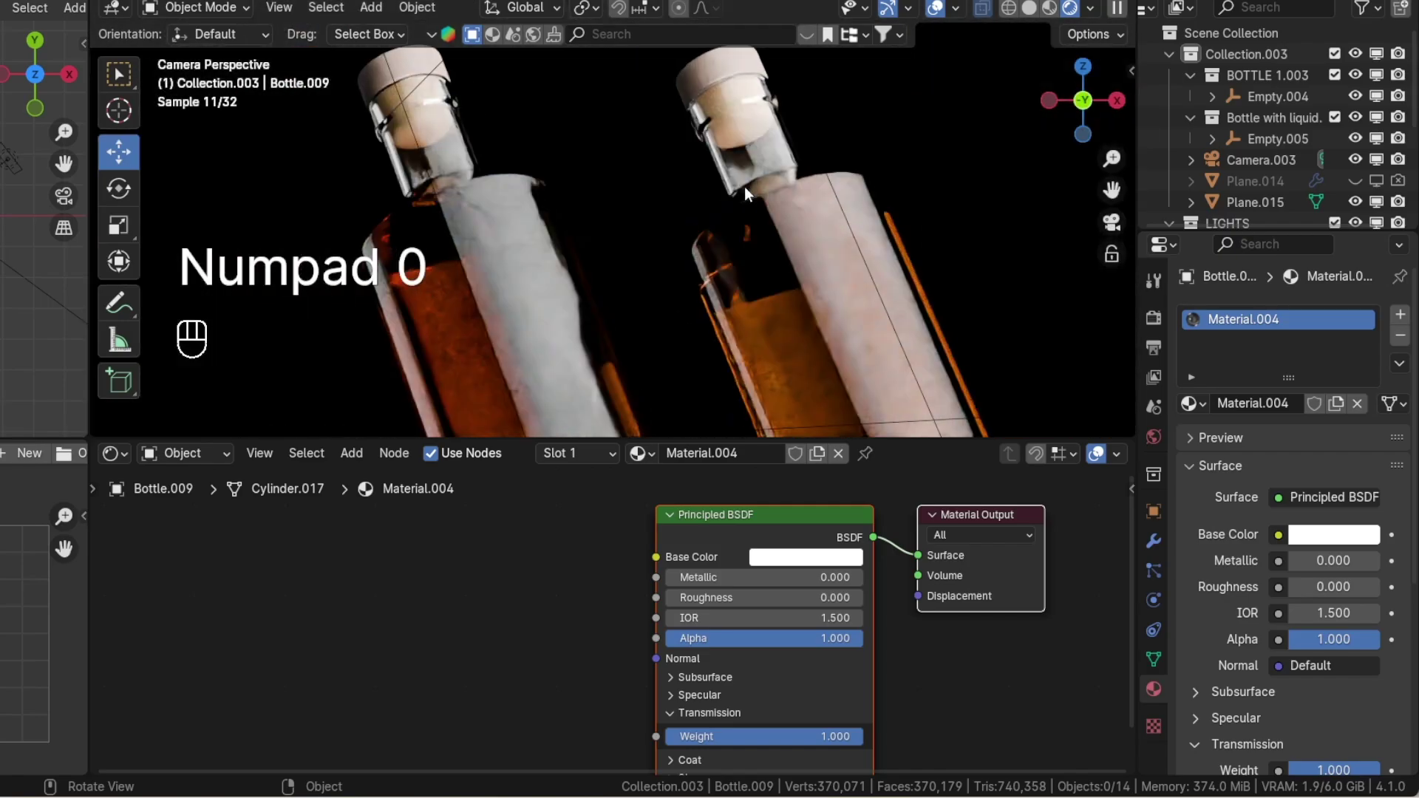
click(754, 194)
click(735, 247)
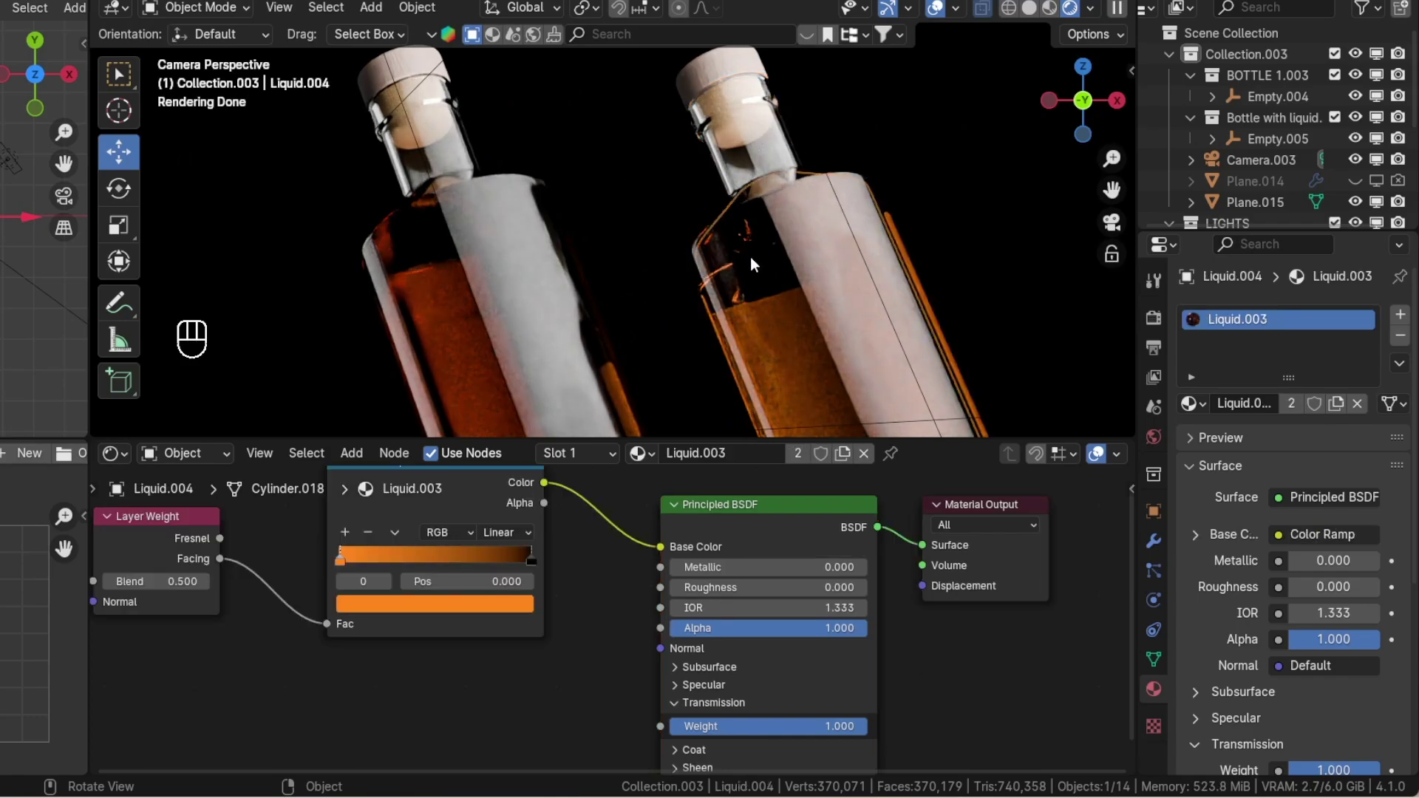
key(g)
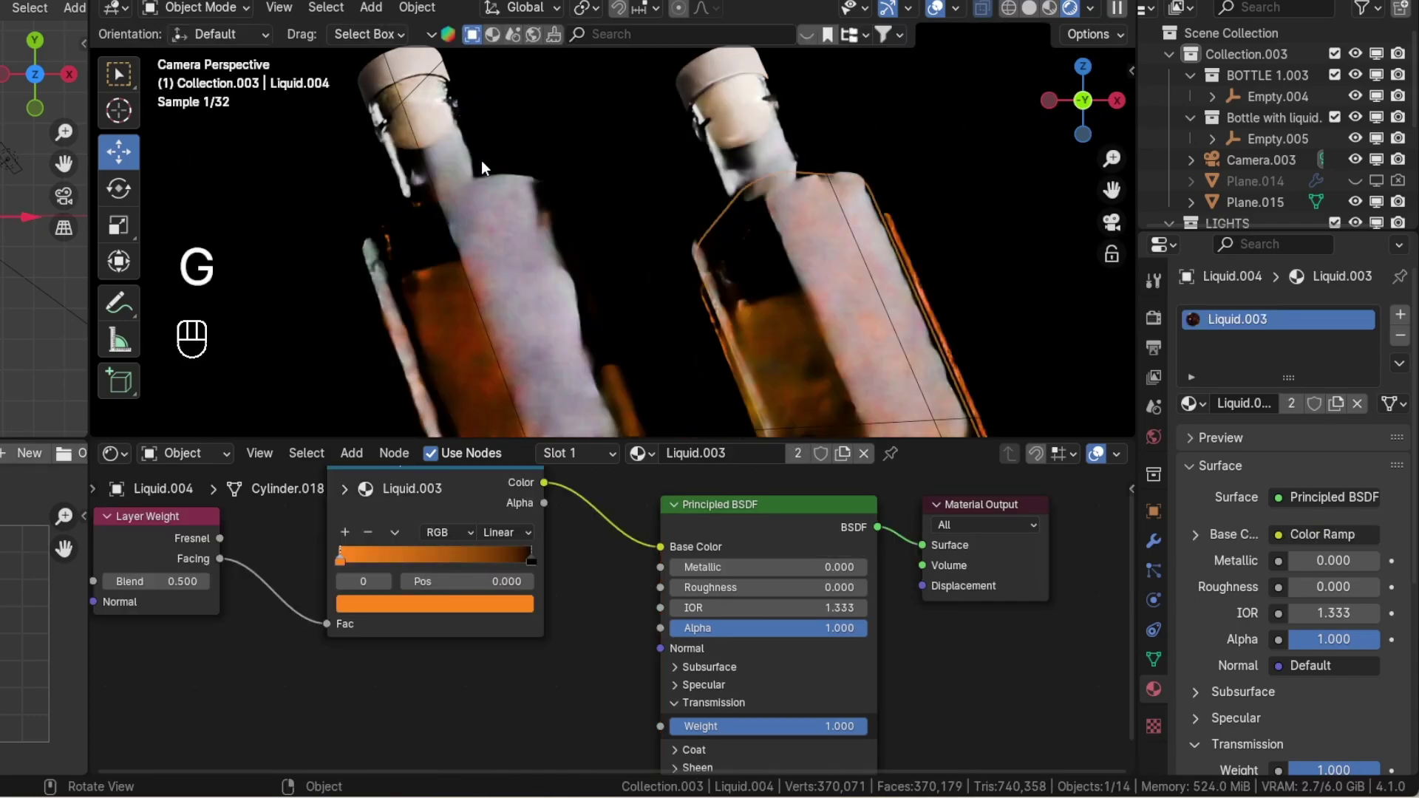
click(527, 266)
key(g)
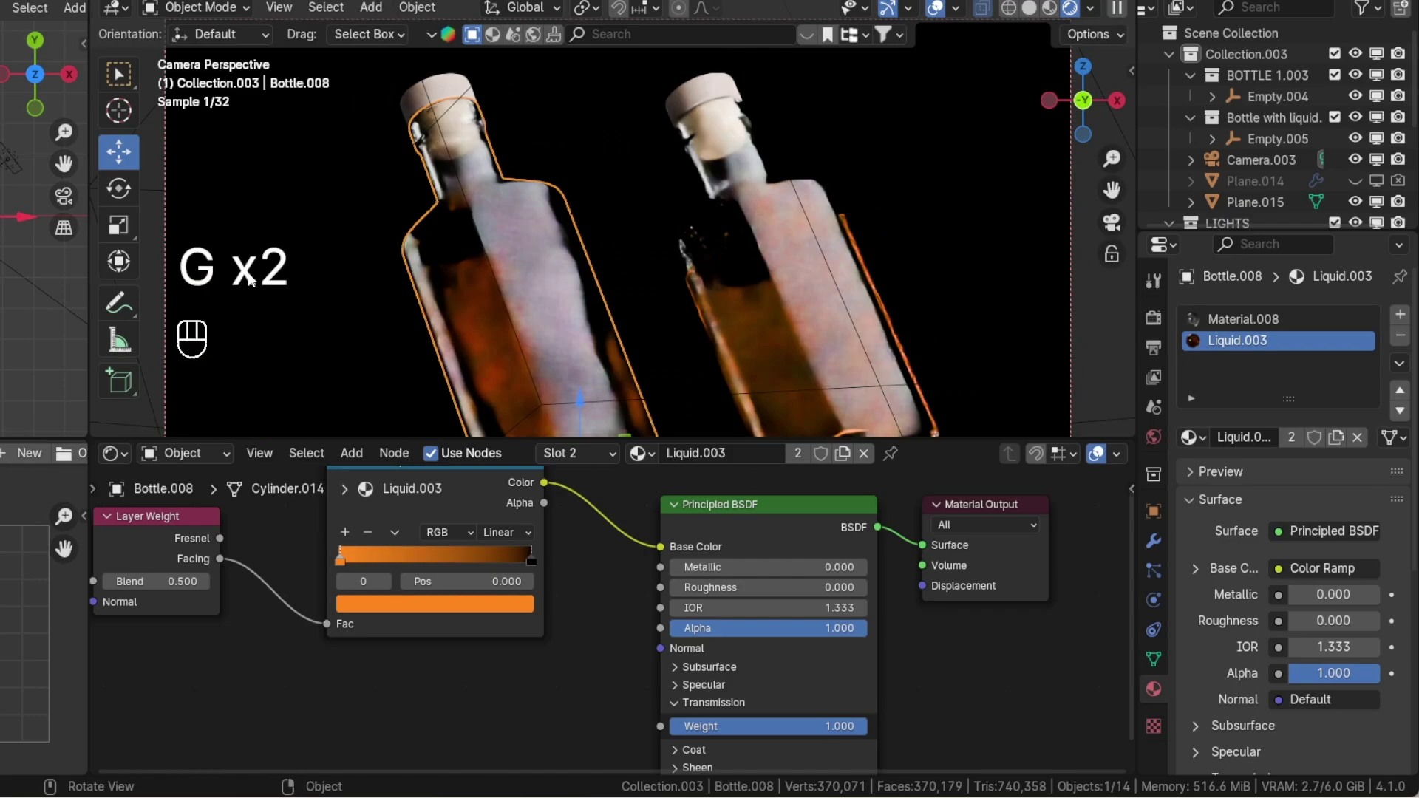
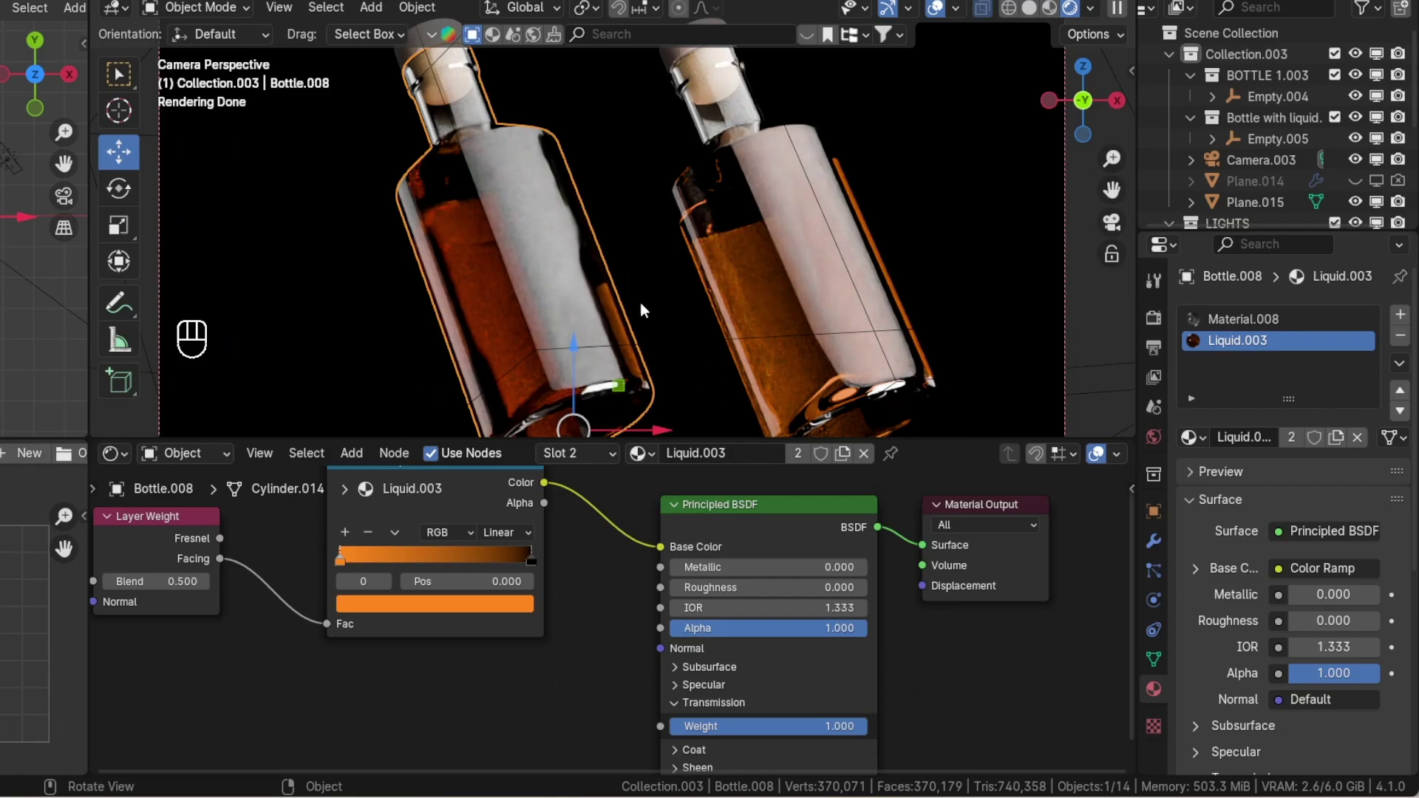
click(765, 310)
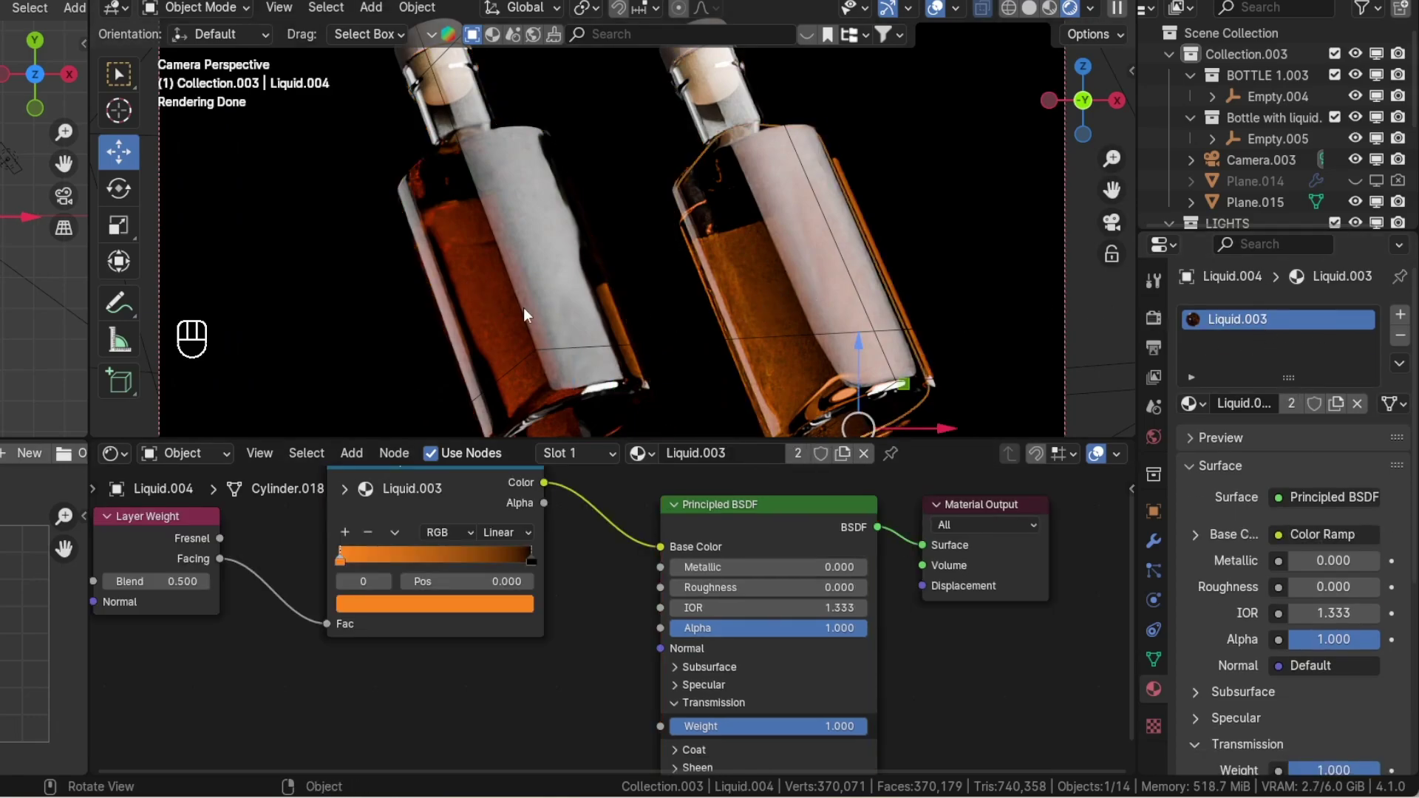
click(529, 313)
click(529, 313)
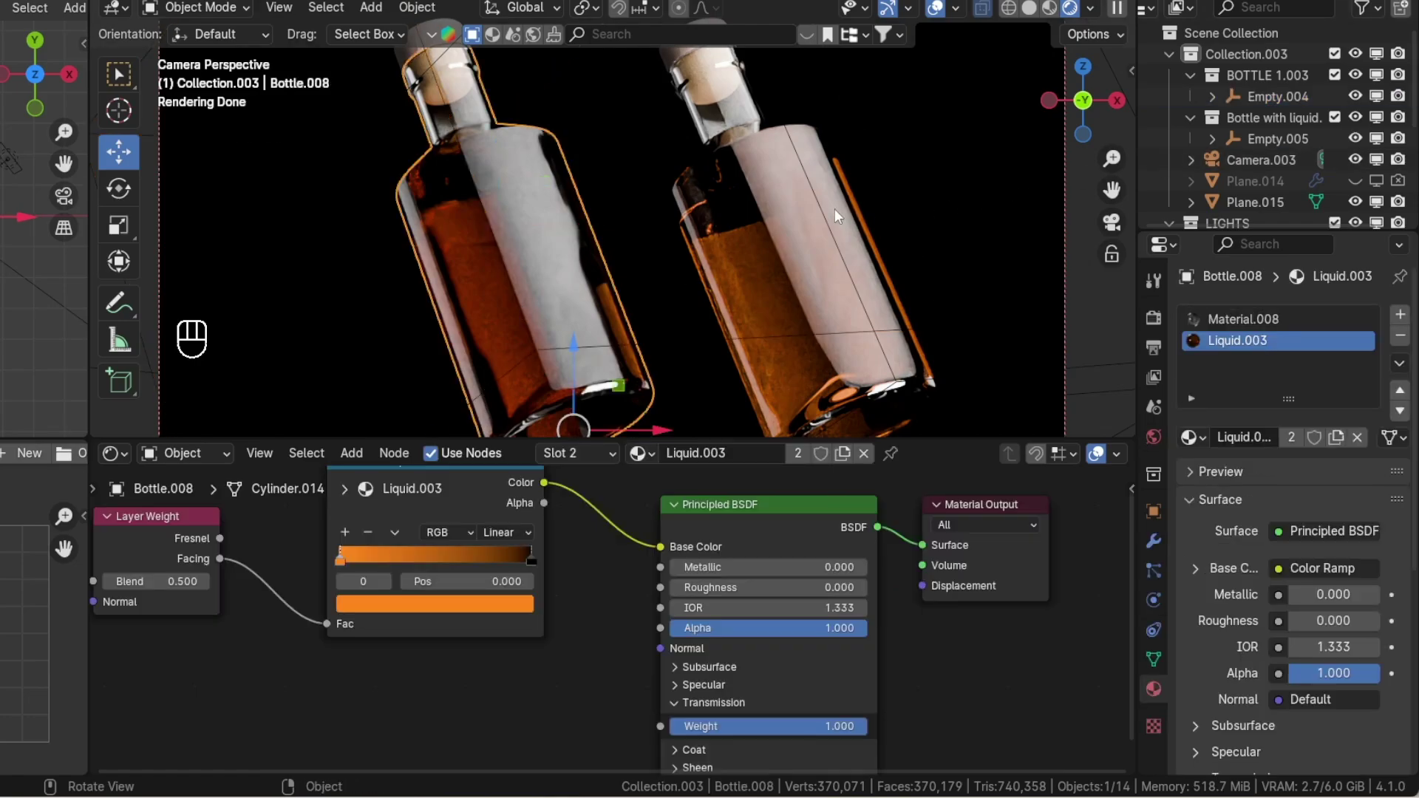
- Select the liquid and cut the Color Ramp to Base Color link in Liquid.003, leaving flat orange
double_click(829, 215)
key(g)
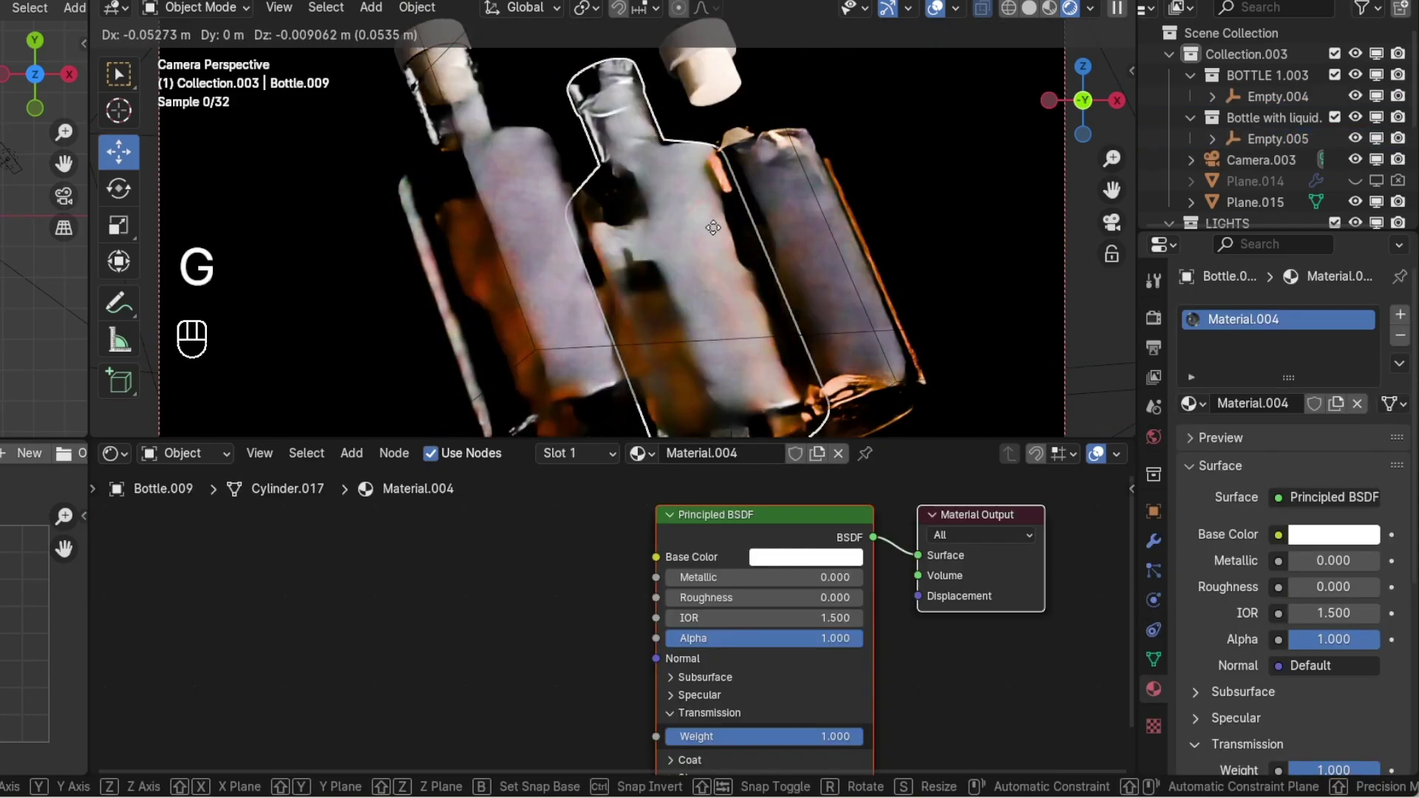
key(g)
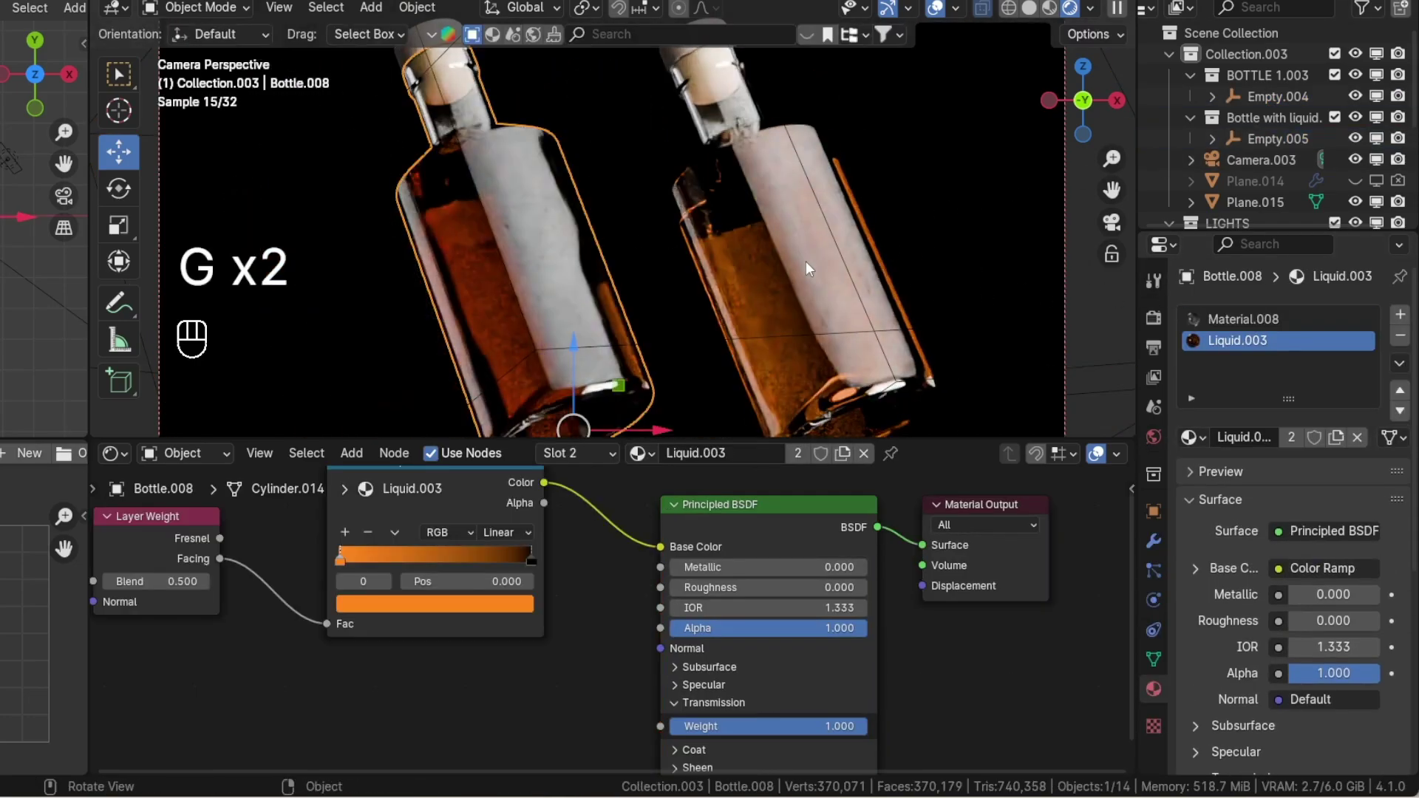
double_click(803, 263)
click(677, 250)
click(732, 279)
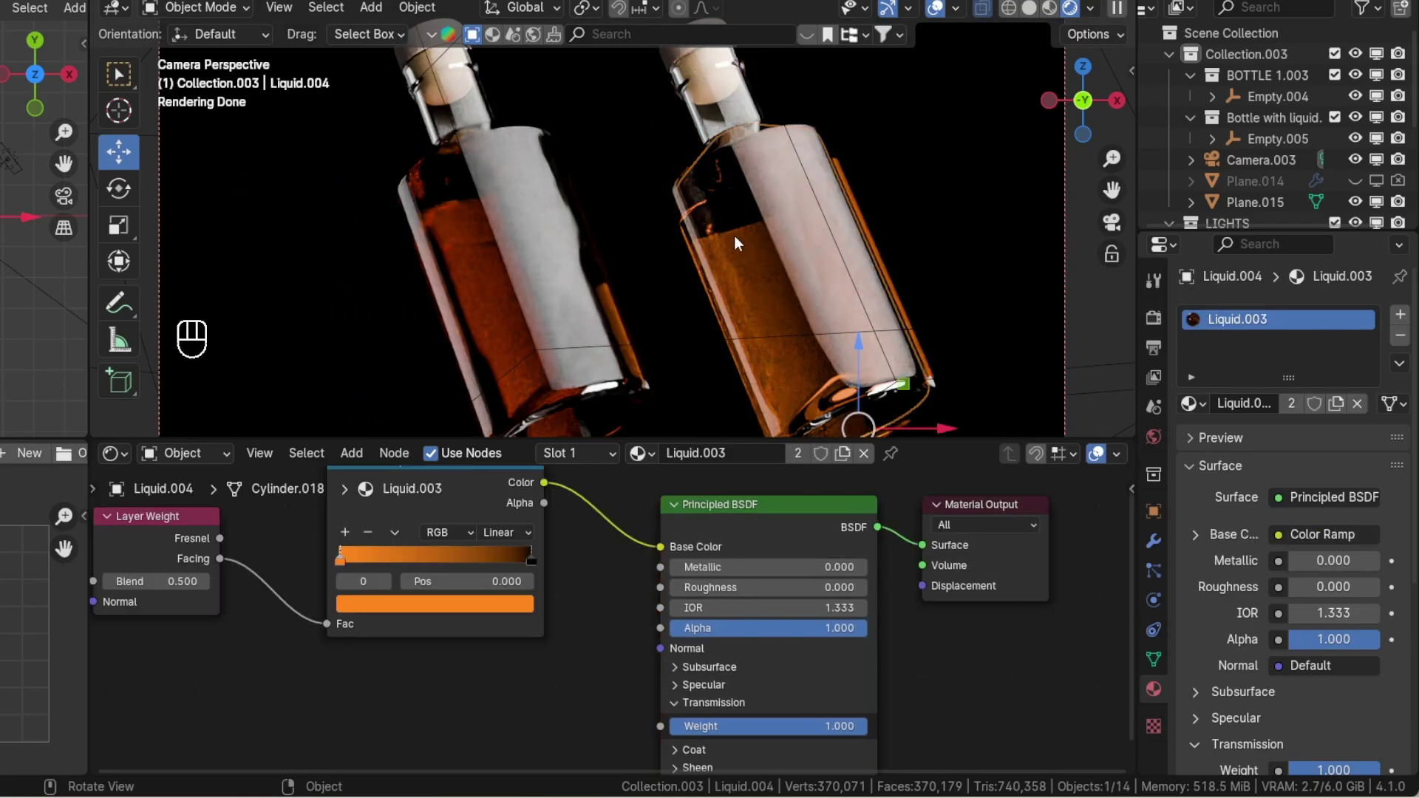
click(453, 215)
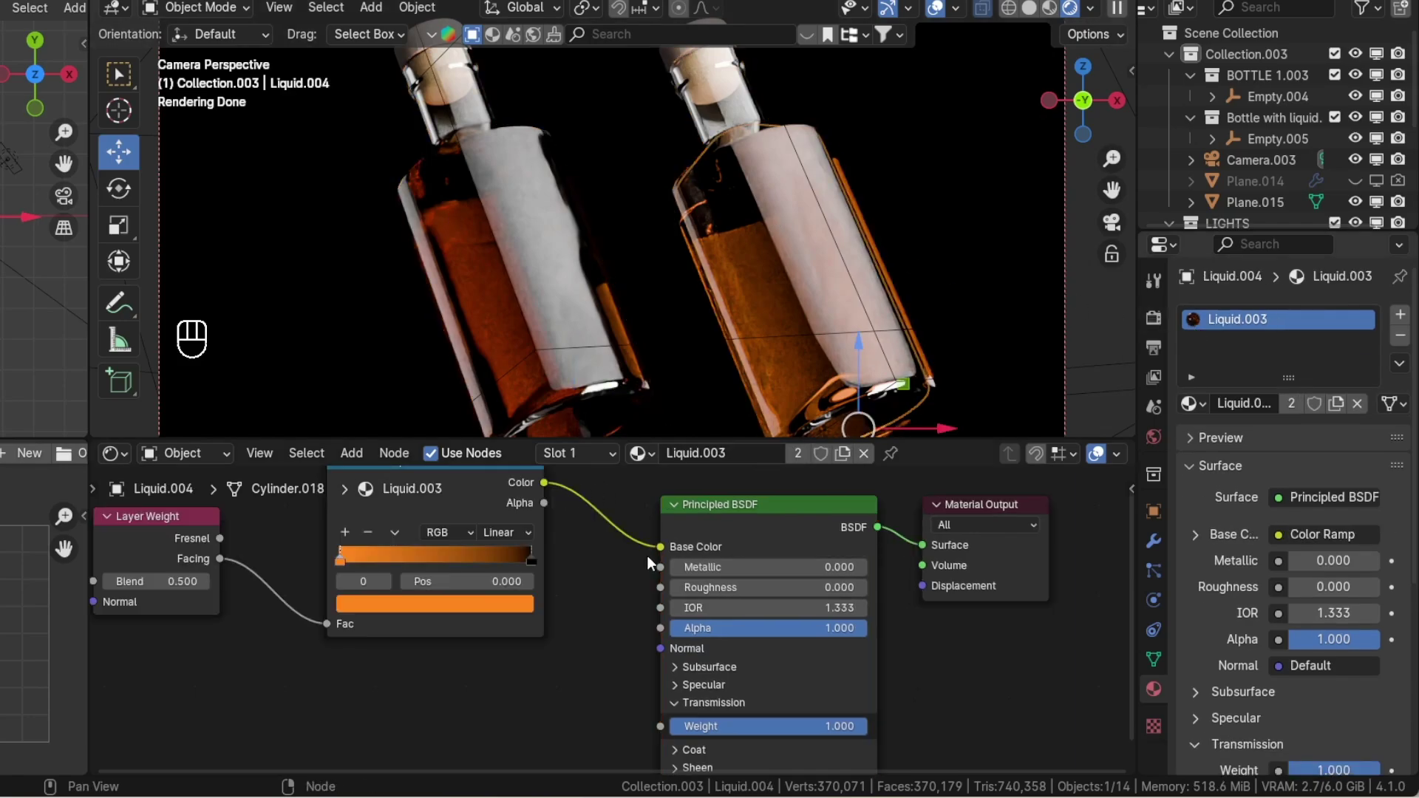
drag(666, 554, 619, 548)
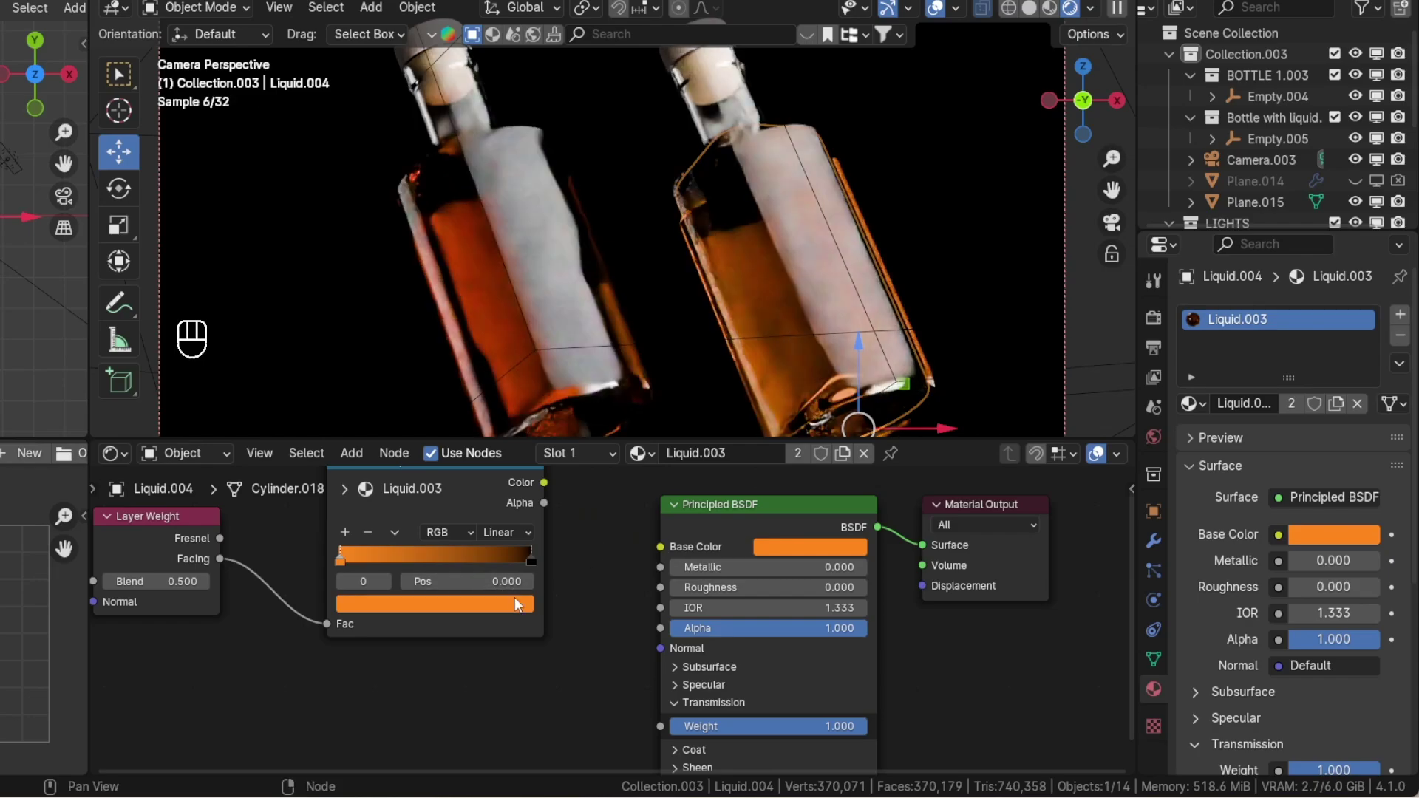
drag(638, 316, 649, 351)
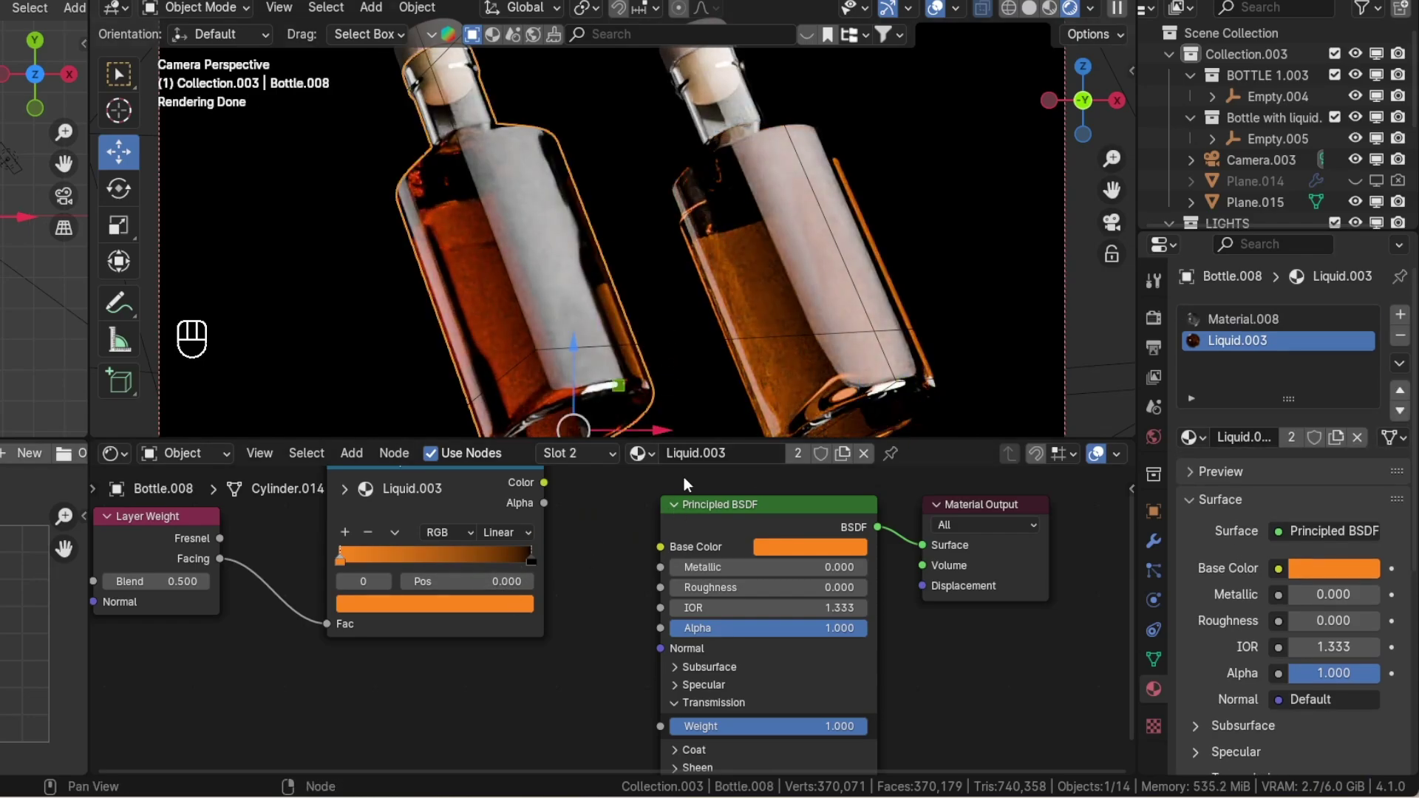
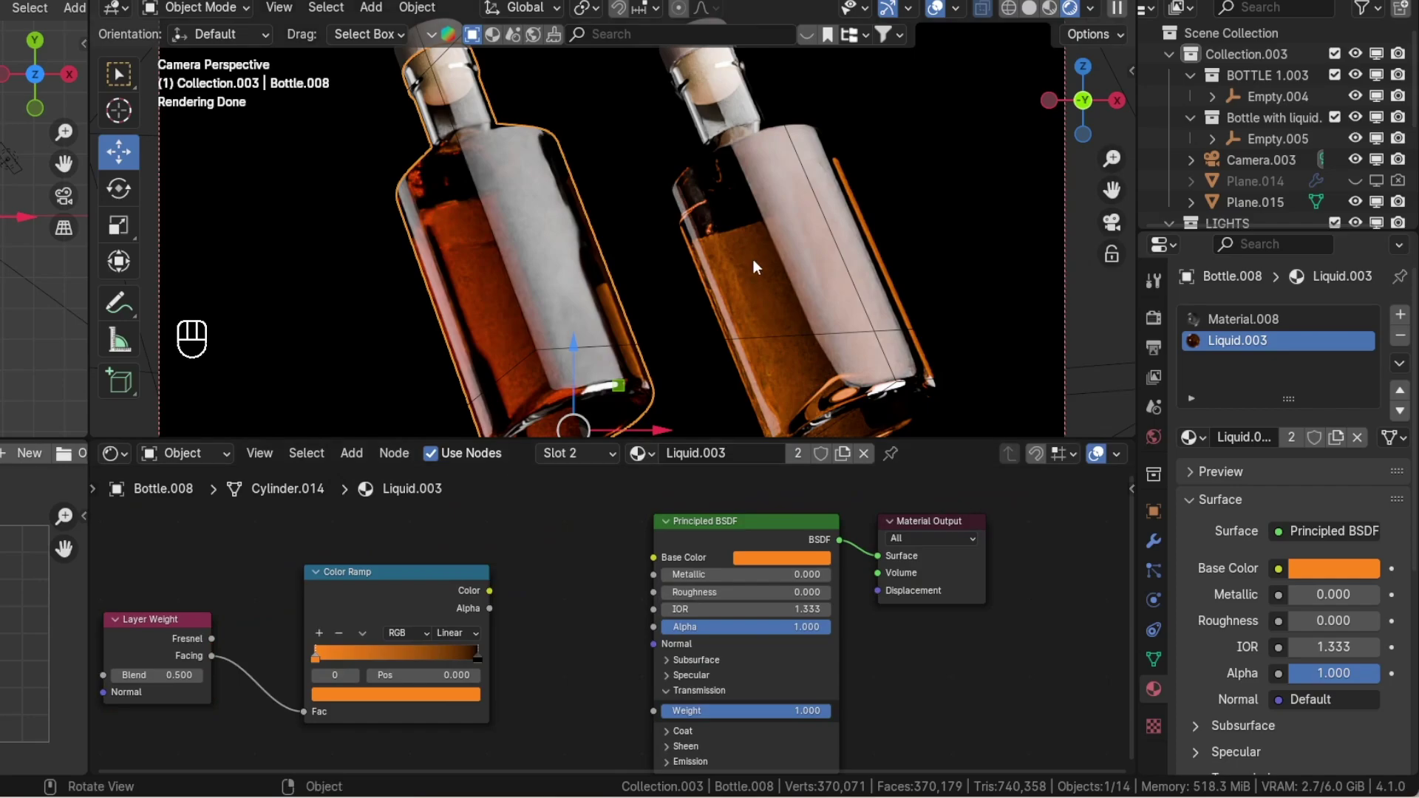
- Select the liquid and undo the recent material changes back to Liquid.002
click(759, 266)
key(ctrl+z)
key(ctrl+z)
key(ctrl+z)
key(ctrl+z)
key(ctrl+z)
key(ctrl+z)
key(ctrl+z)
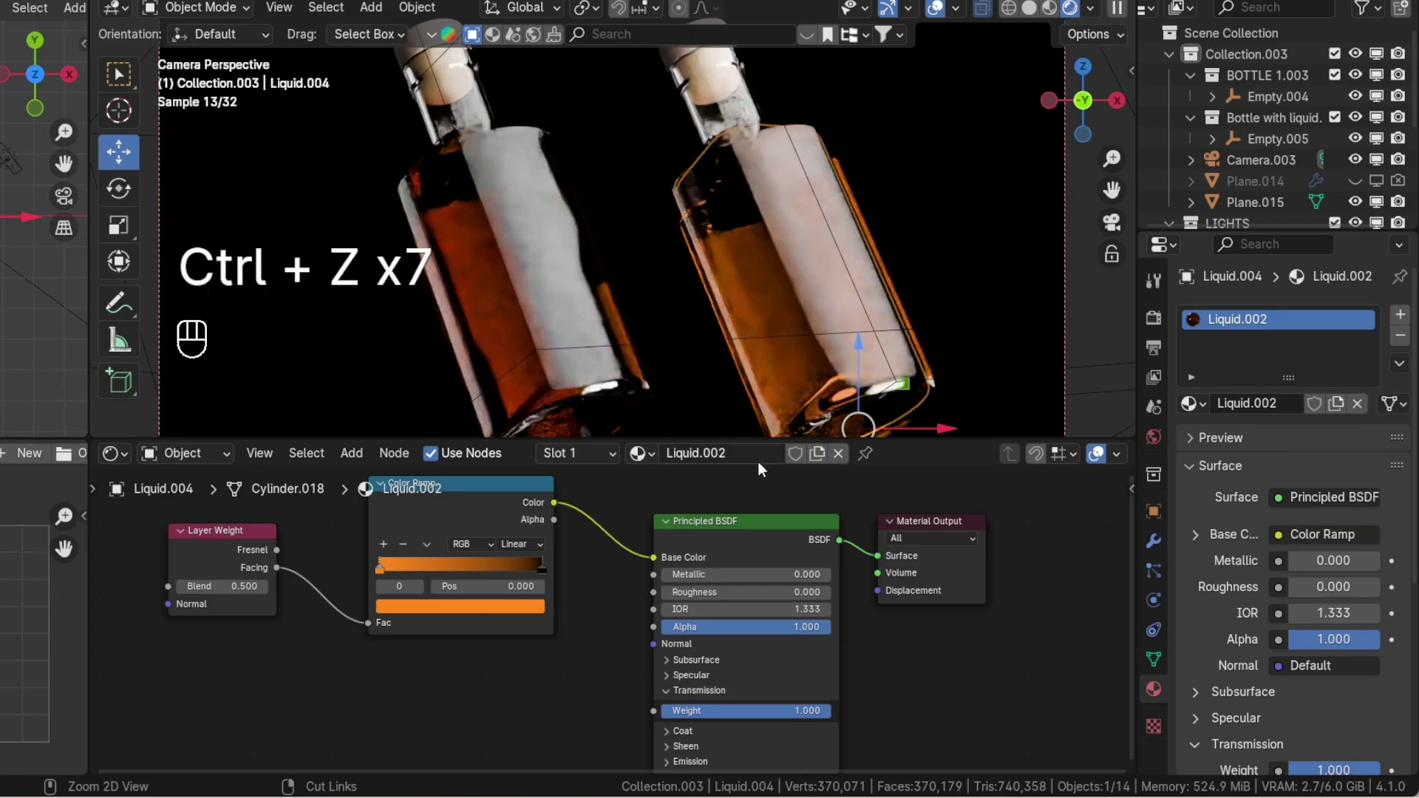
key(ctrl+z)
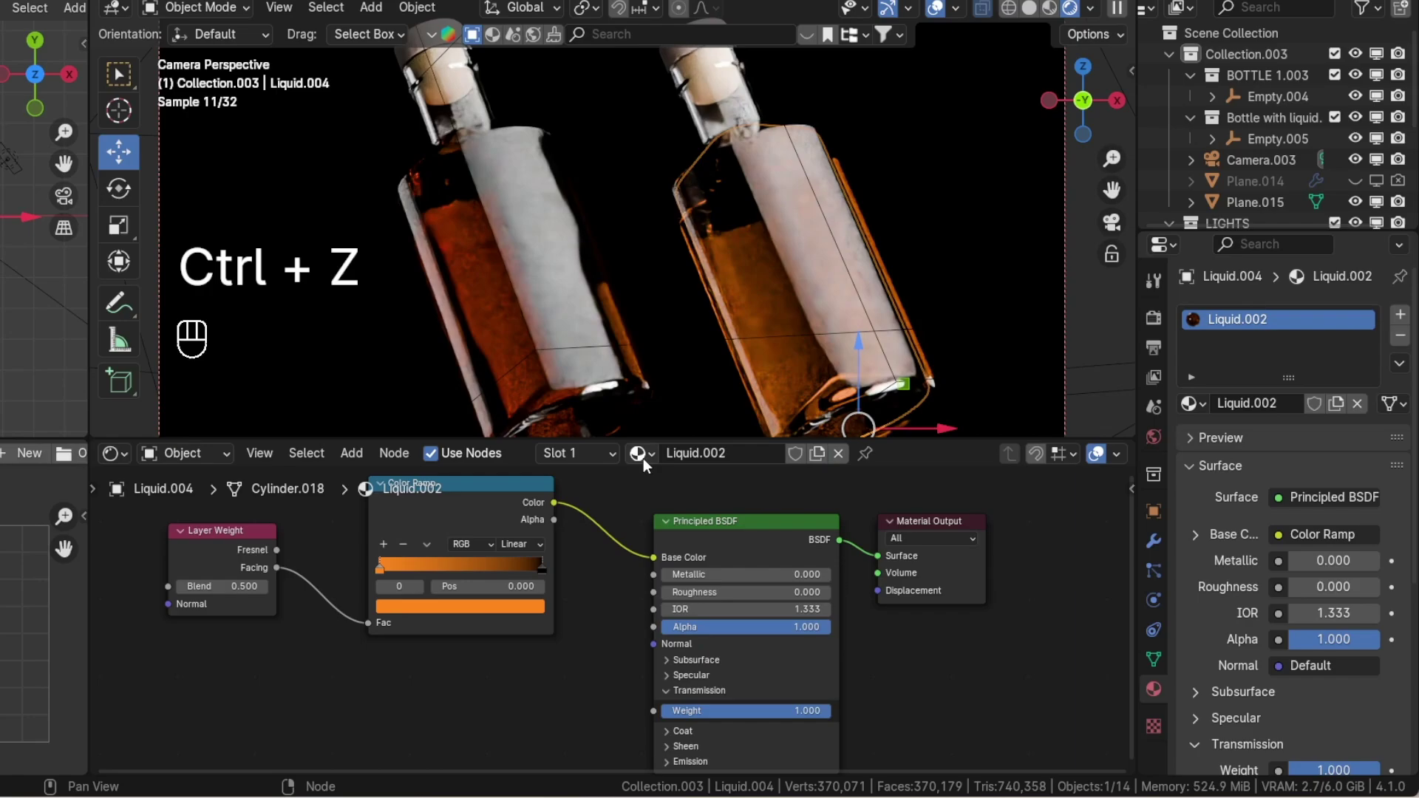
- Cut the Color Ramp to Base Color link in Liquid.002 and deselect everything
drag(654, 564, 625, 564)
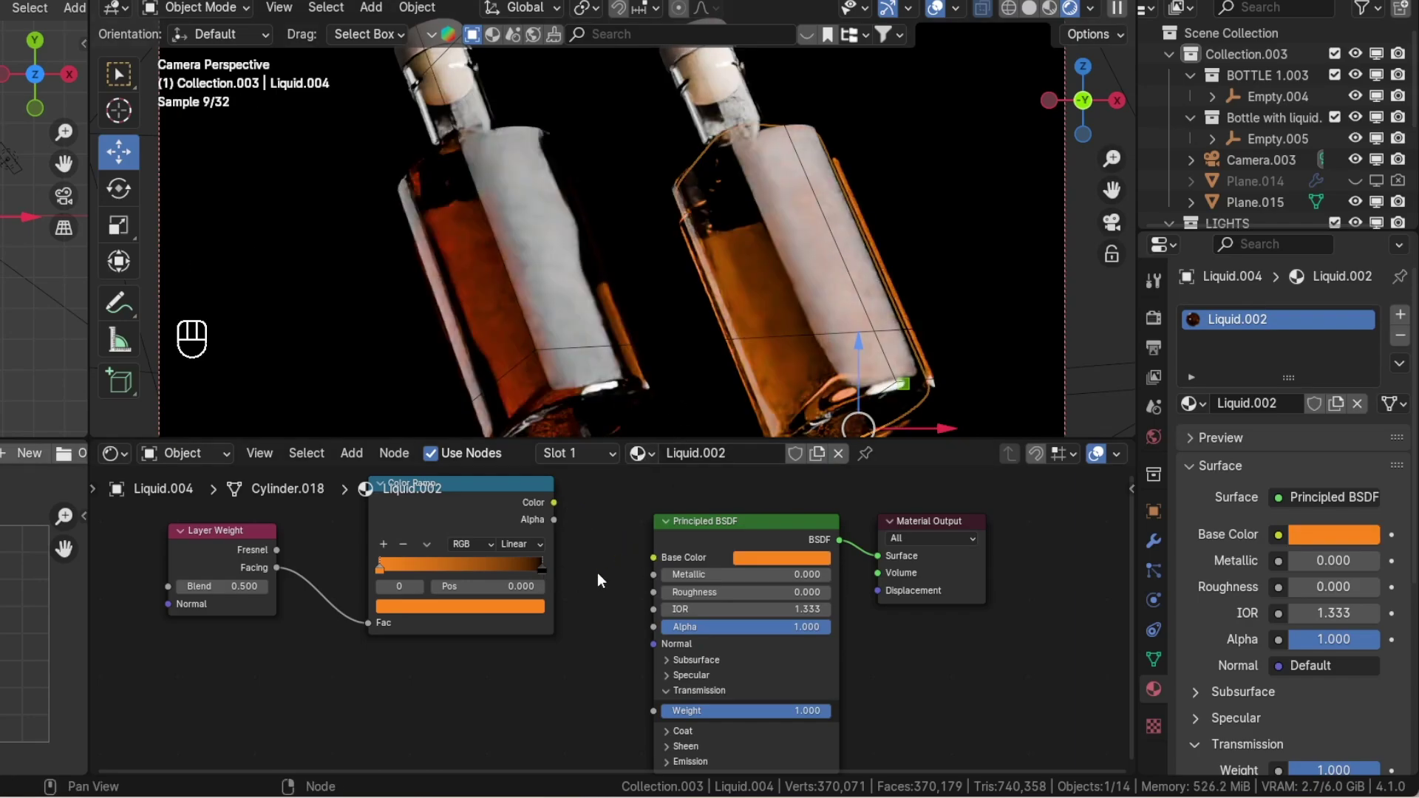
click(615, 212)
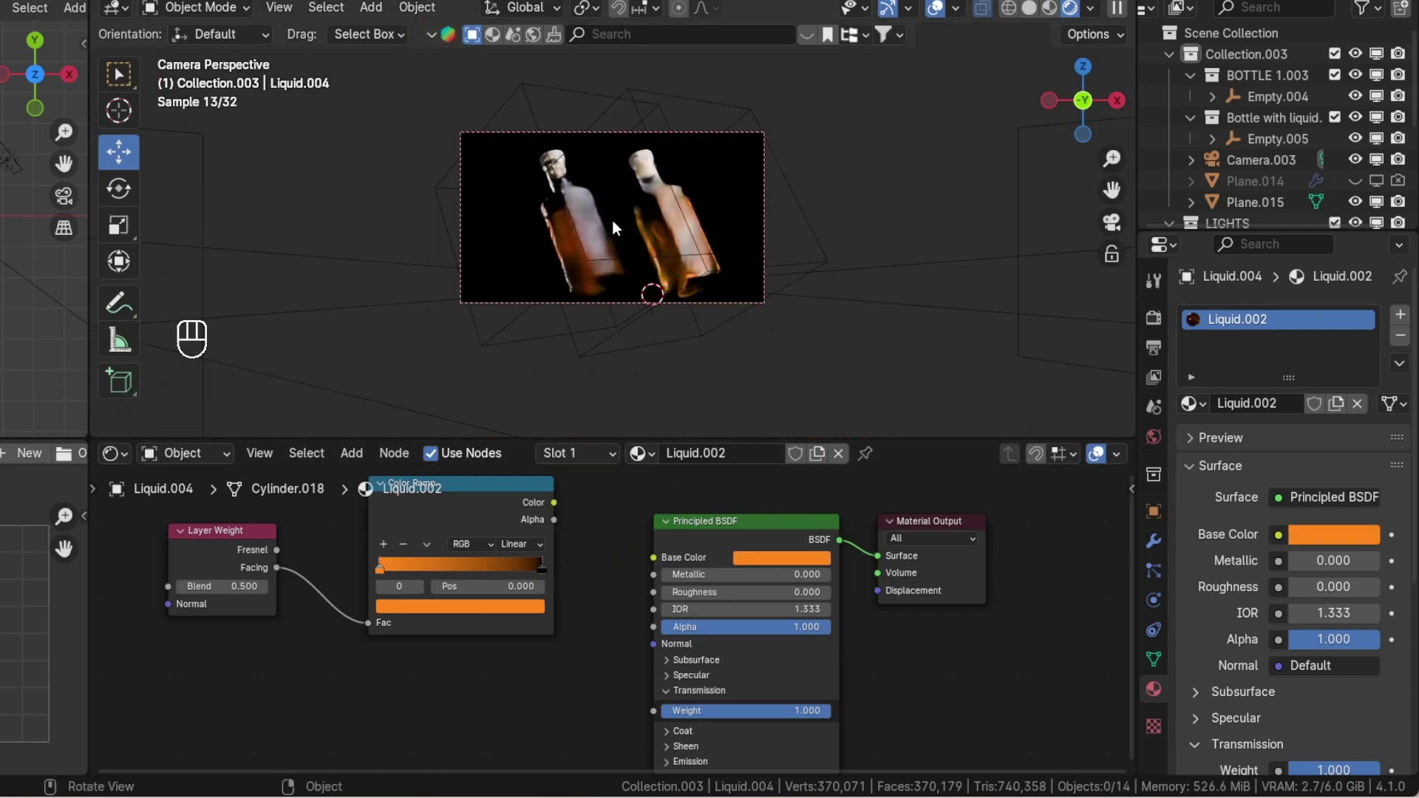
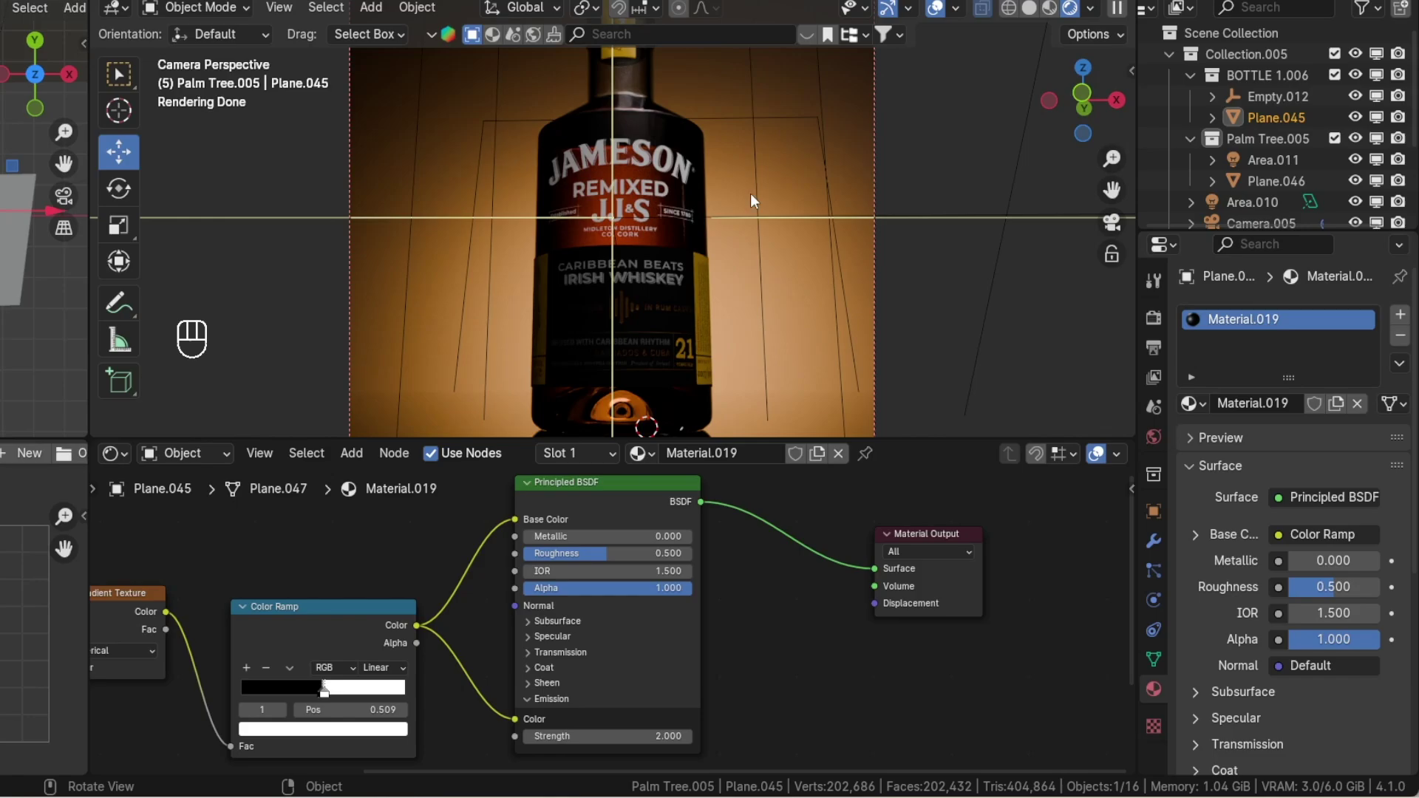
- Select the bottle glass and expand Empty.012 in the Outliner to show its parts
click(691, 166)
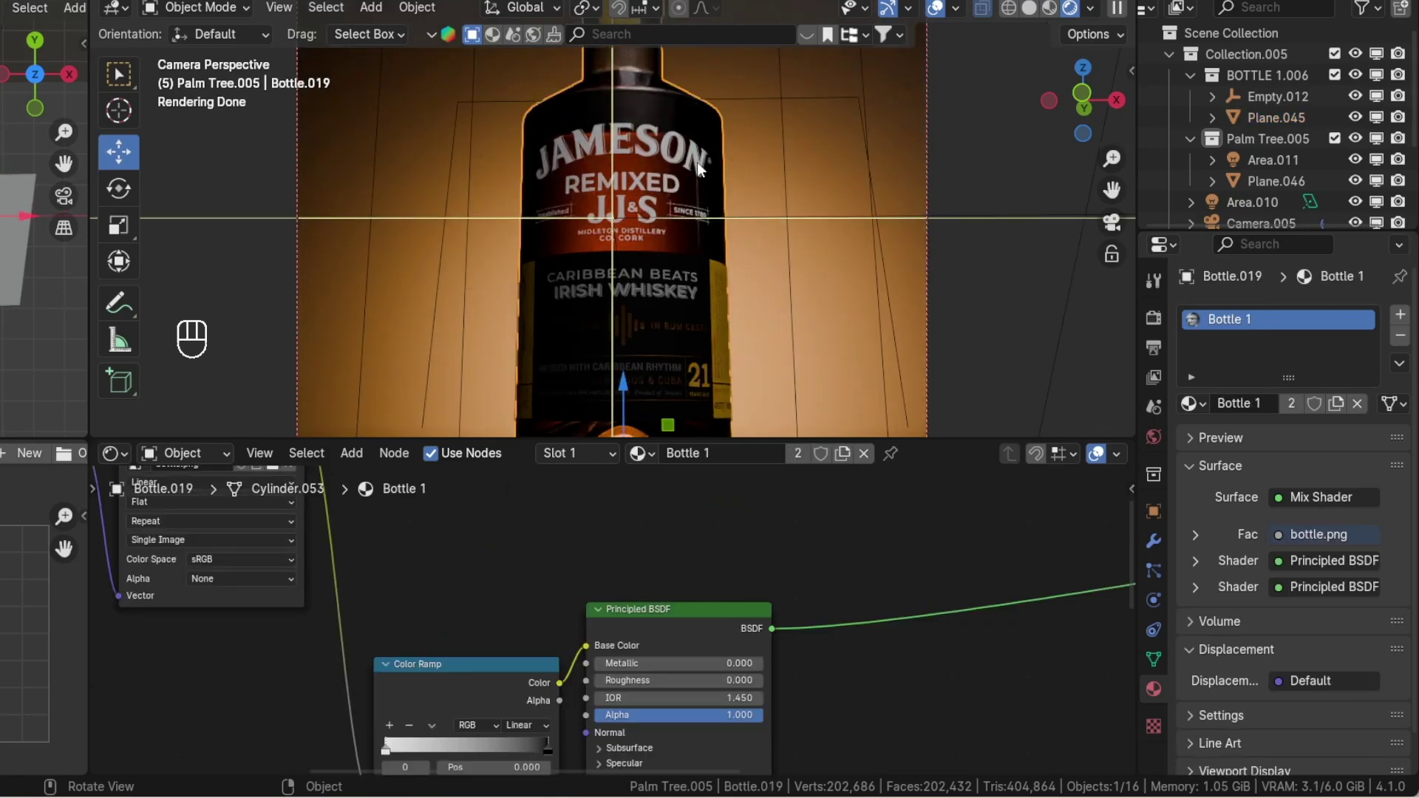
key(g)
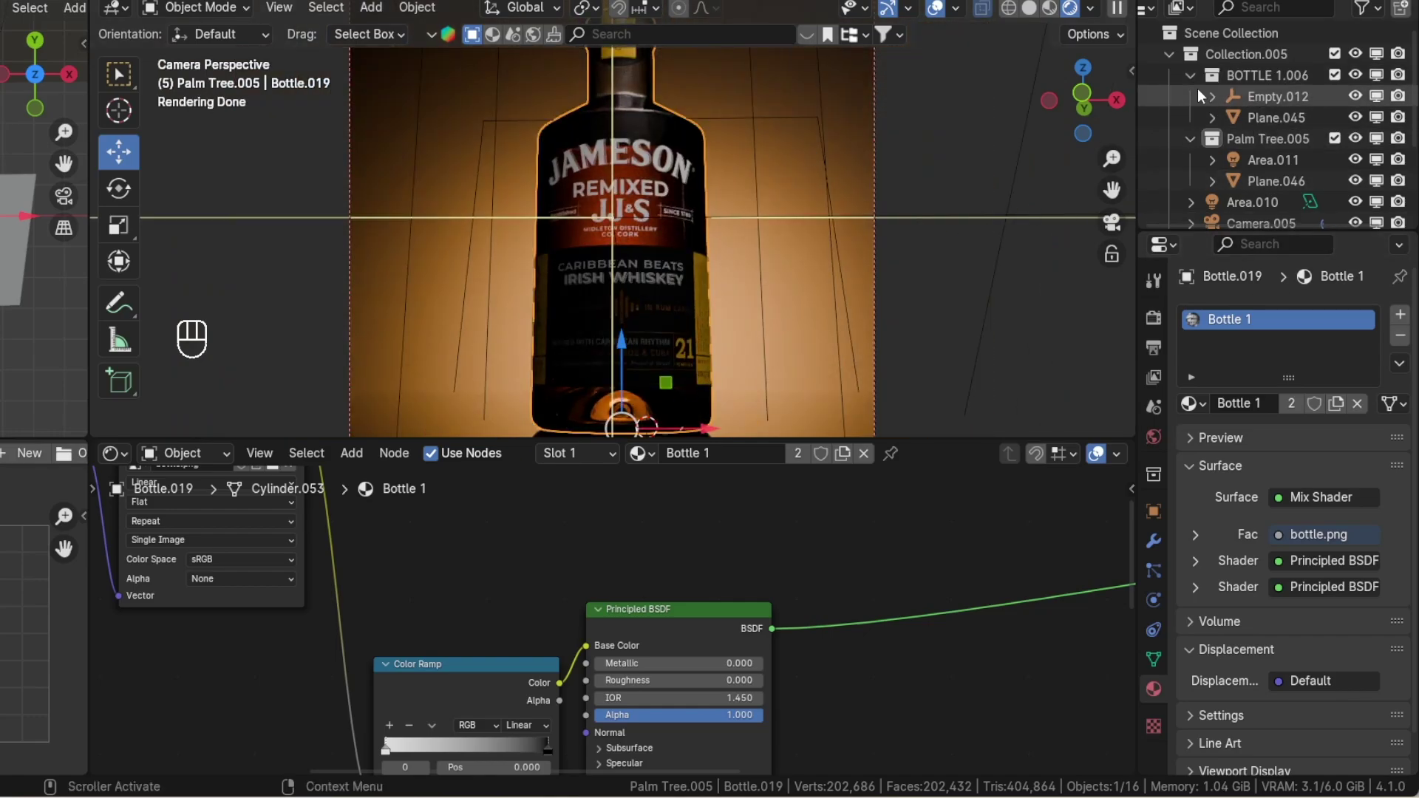
click(1217, 107)
click(1360, 79)
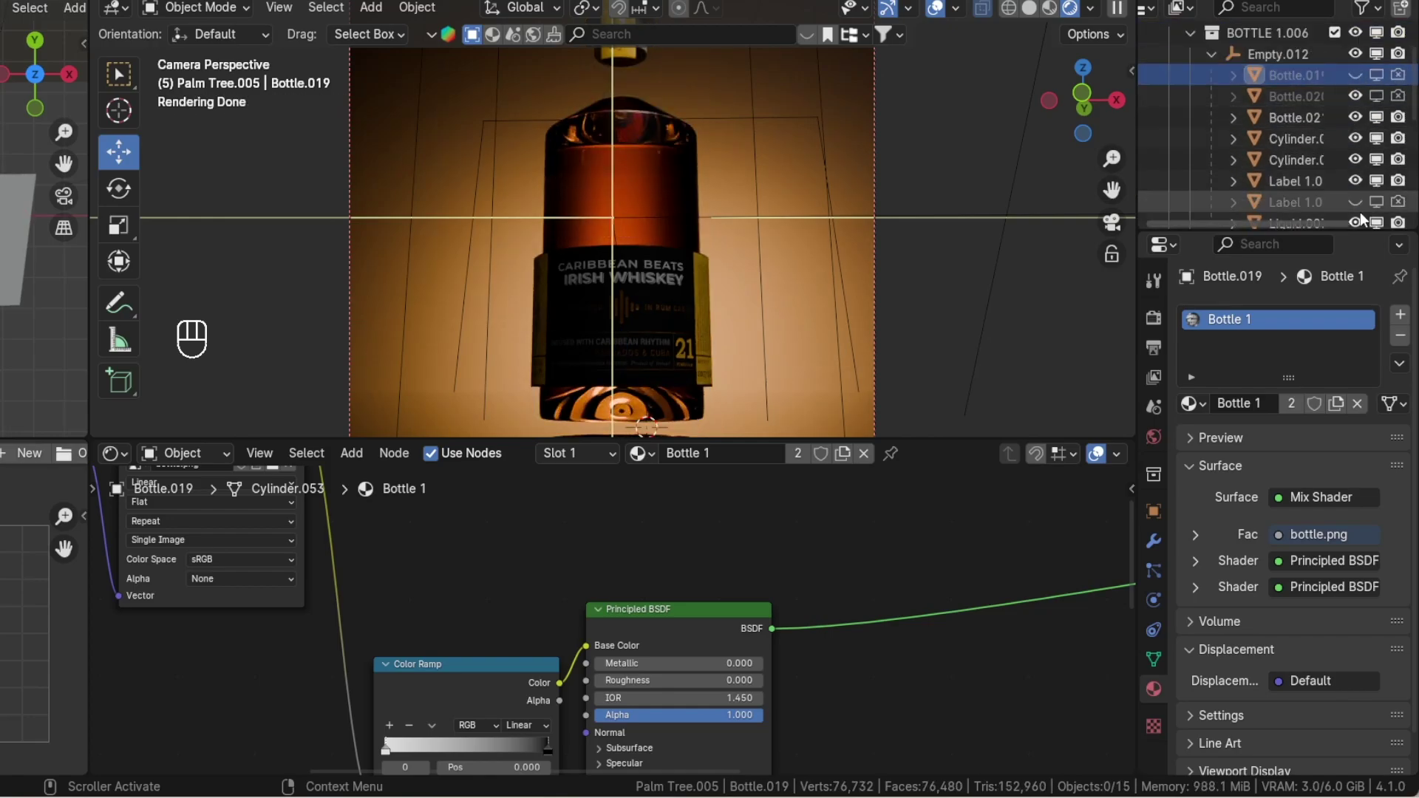
- Toggle the bottle parts' eye icons, leaving Bottle.019 hidden in the palm tree scene
click(1367, 195)
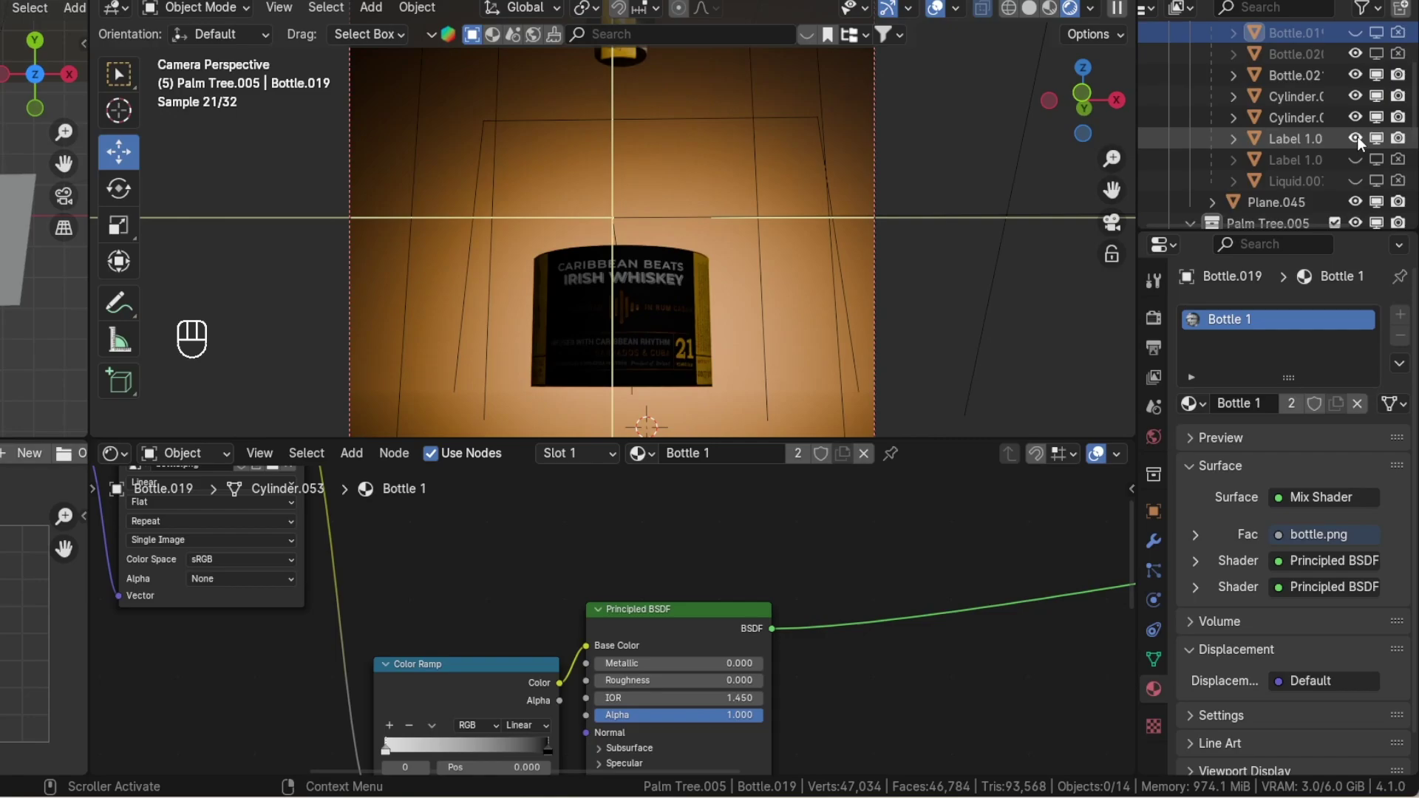
click(1363, 162)
click(1363, 162)
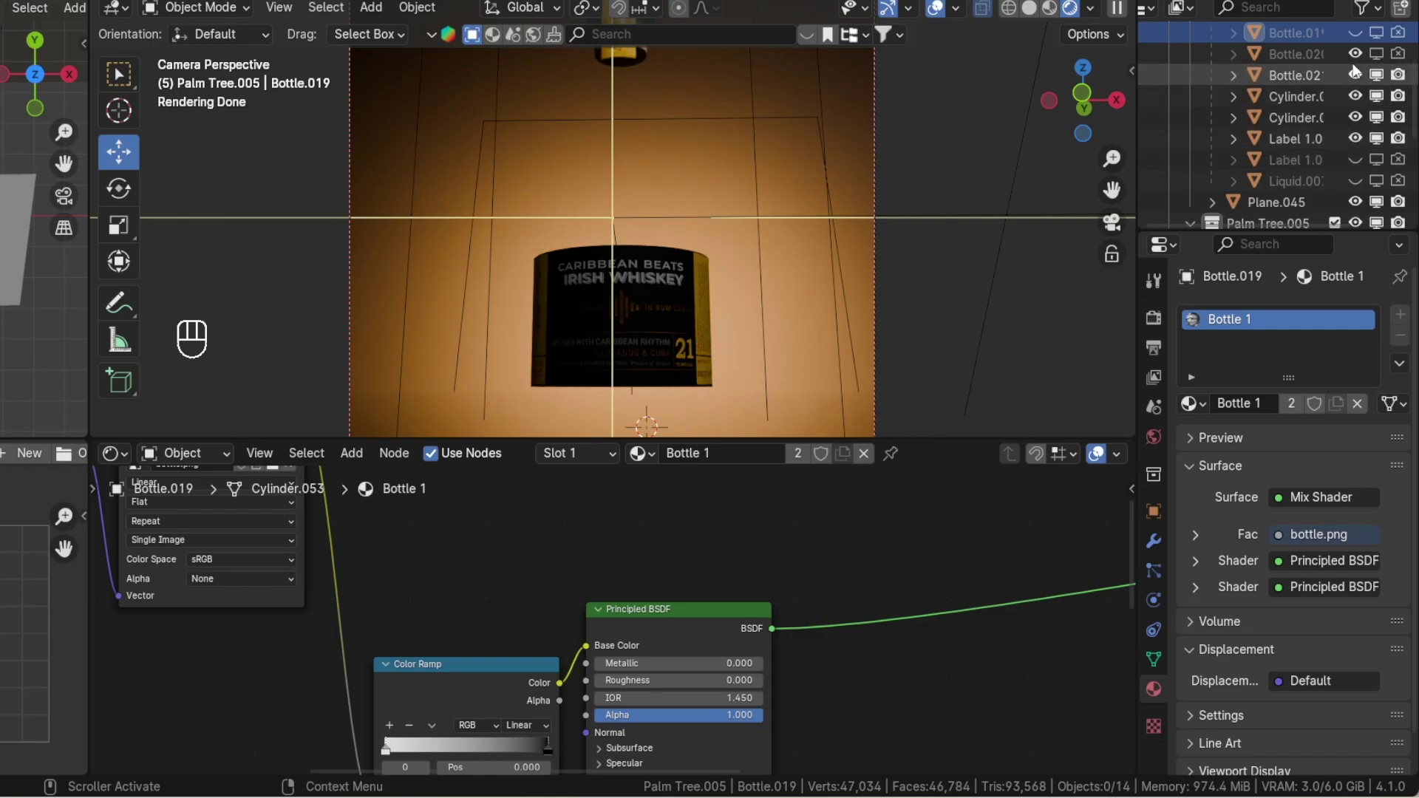
click(1403, 58)
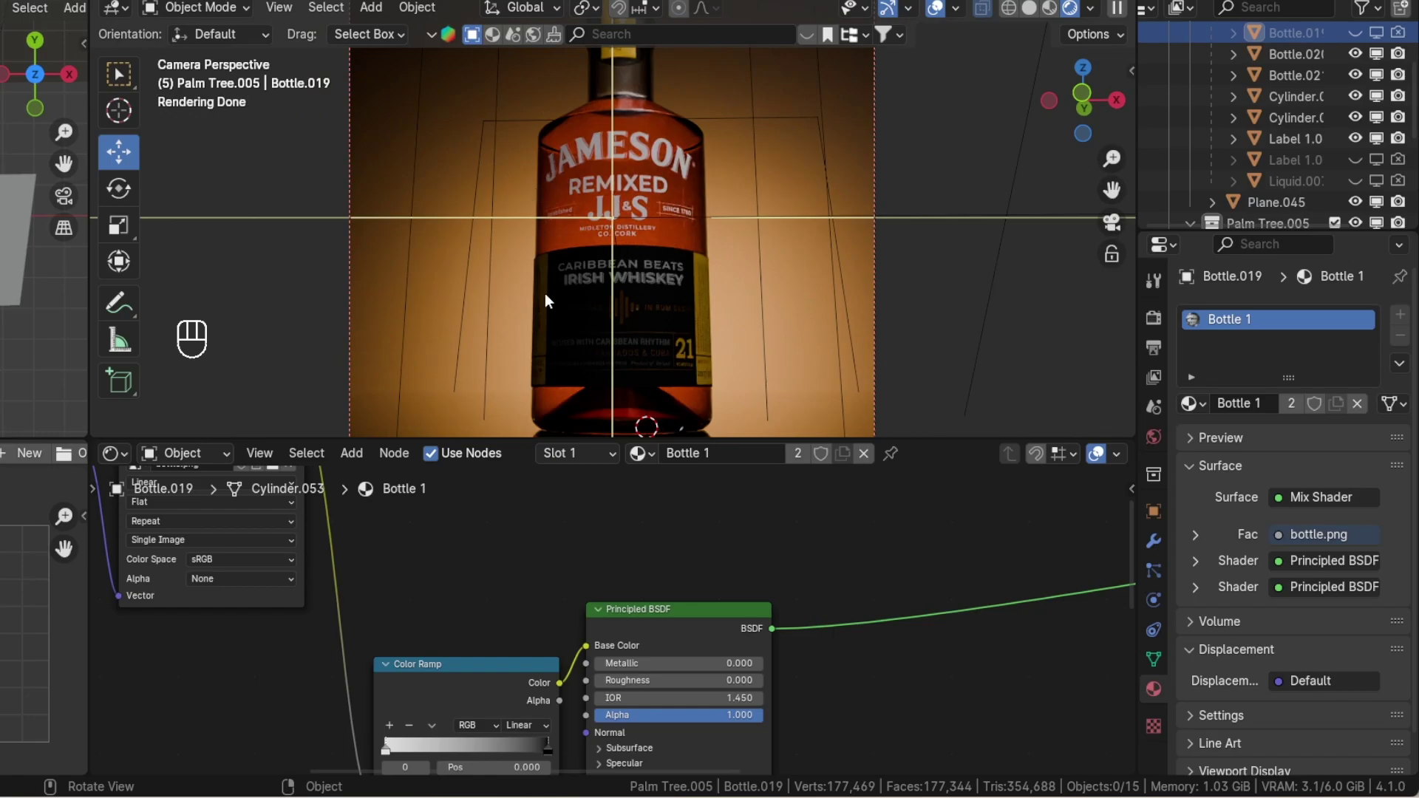
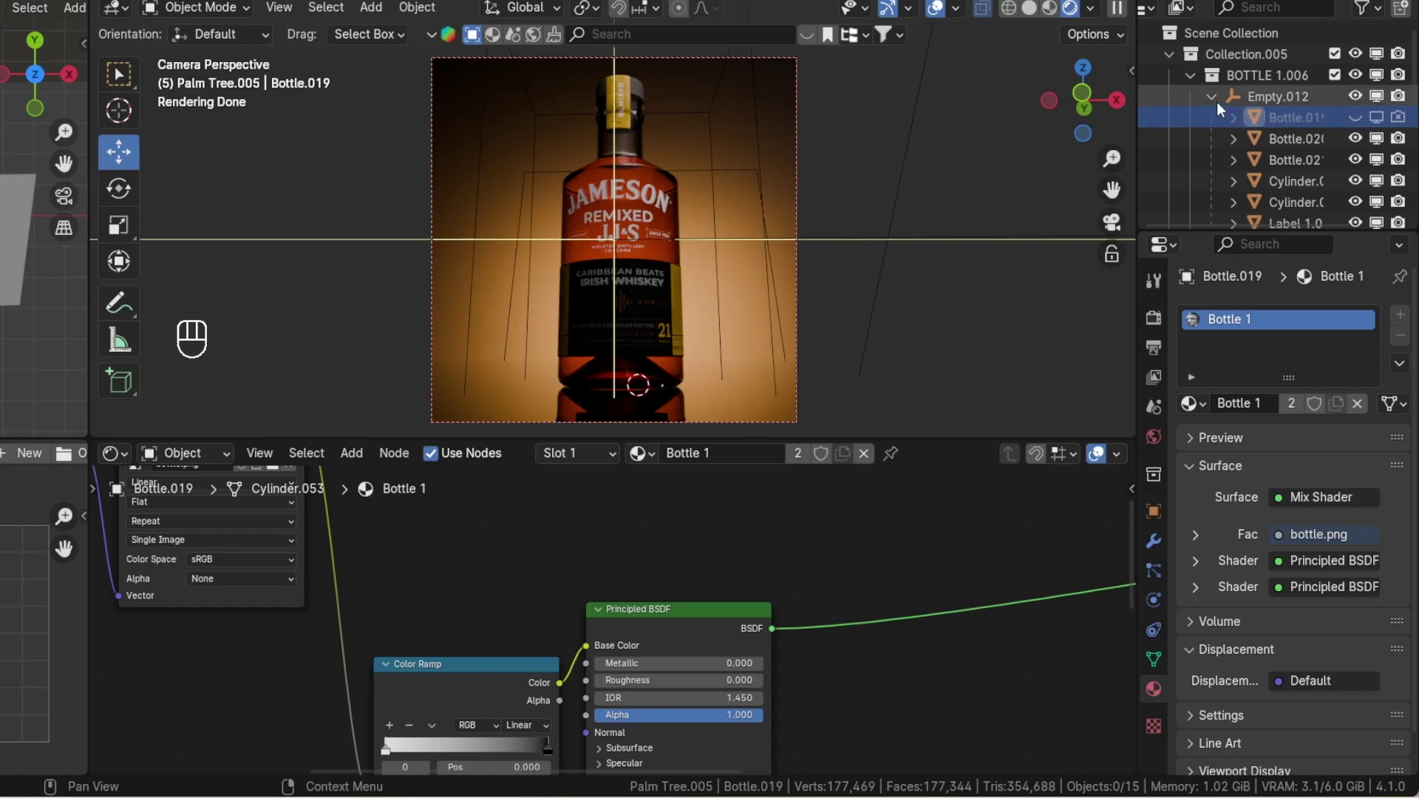
click(1213, 101)
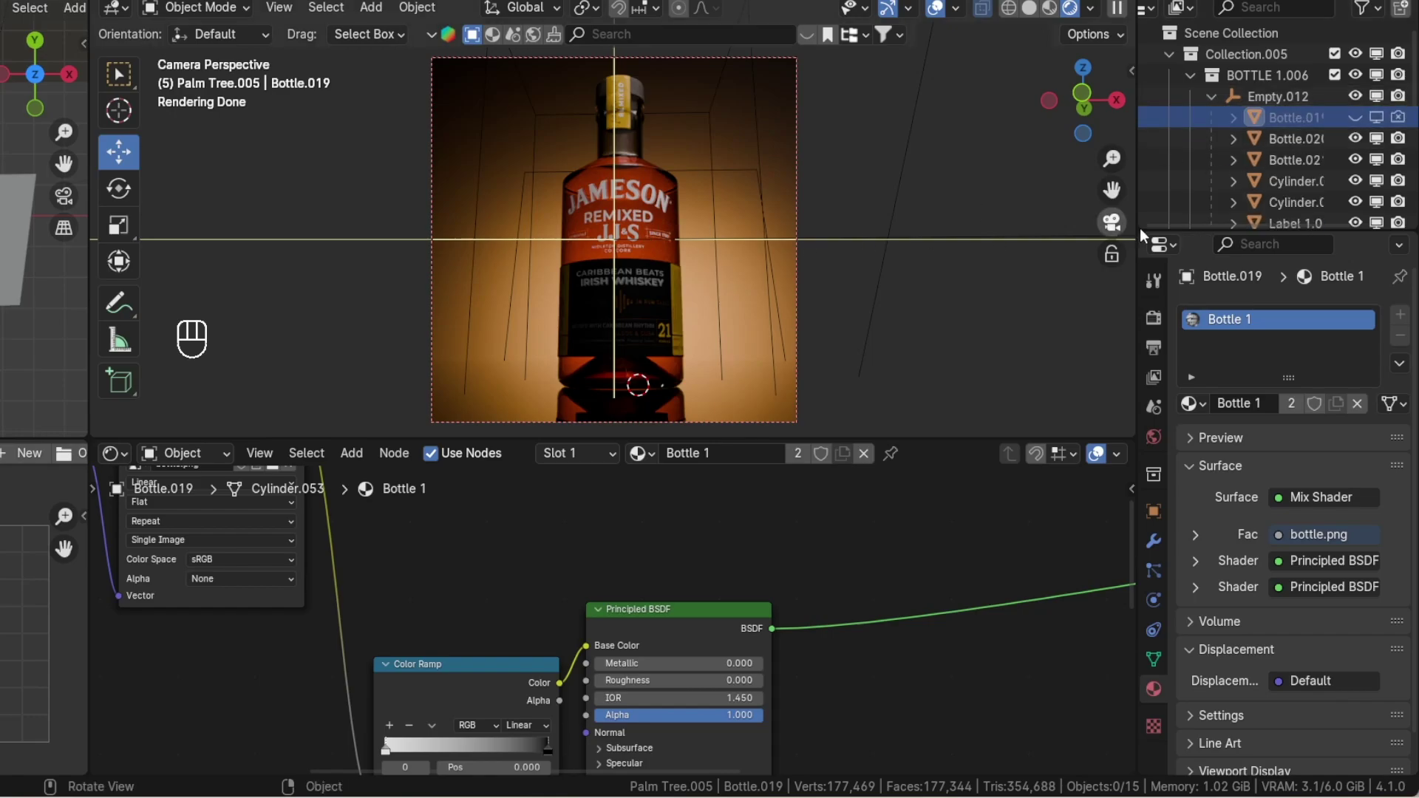